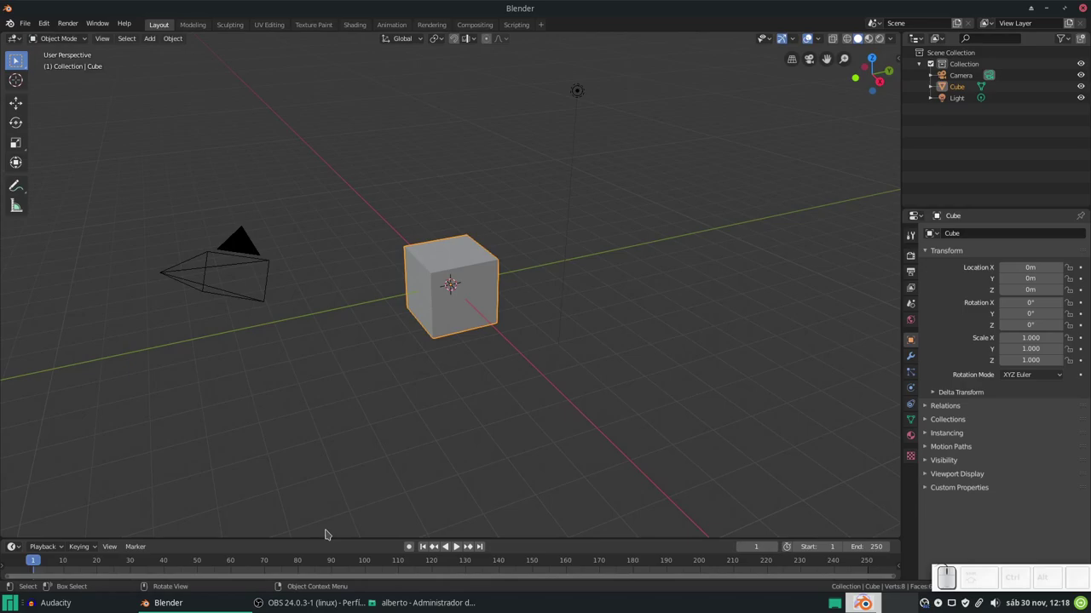
# Launch GIMP from the run dialog, leaving the default Blender cube scene behind
pyautogui.press('alt+F2')
pyautogui.press('alt+g')
pyautogui.press('alt+i')
pyautogui.press('alt+m')
pyautogui.press('alt+Return')
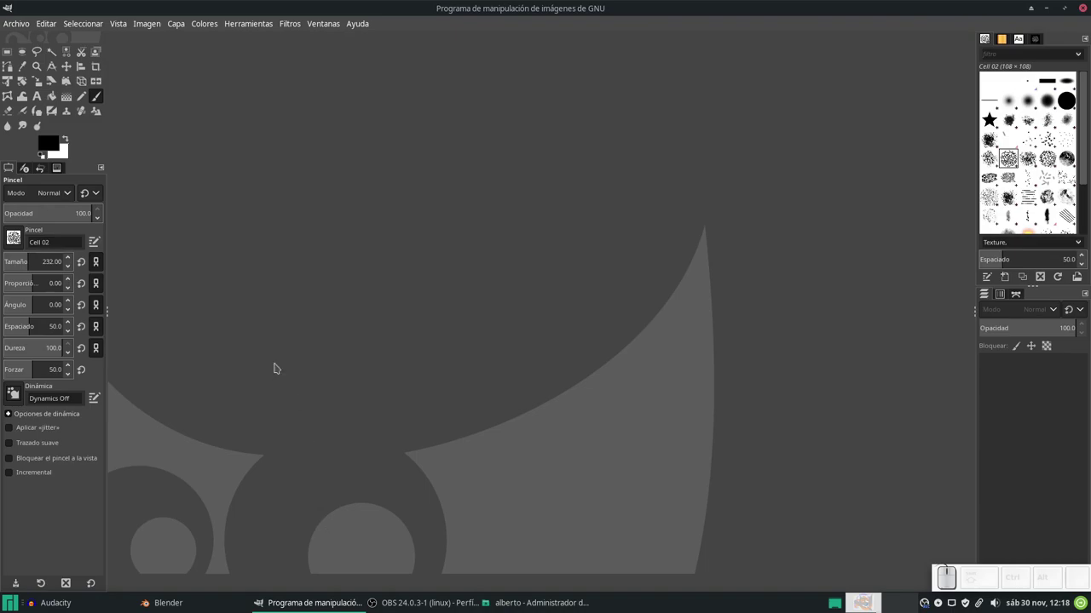
# Create a new blank white image sized 256×256 pixels
pyautogui.press('ctrl+n')
pyautogui.press('shift+End')
pyautogui.press('shift+KP_2')
pyautogui.press('shift+KP_5')
pyautogui.press('shift+KP_6')
pyautogui.press('shift+Tab')
pyautogui.press('shift+KP_2')
pyautogui.press('shift+KP_5')
pyautogui.press('shift+KP_6')
pyautogui.press('shift+KP_Enter')
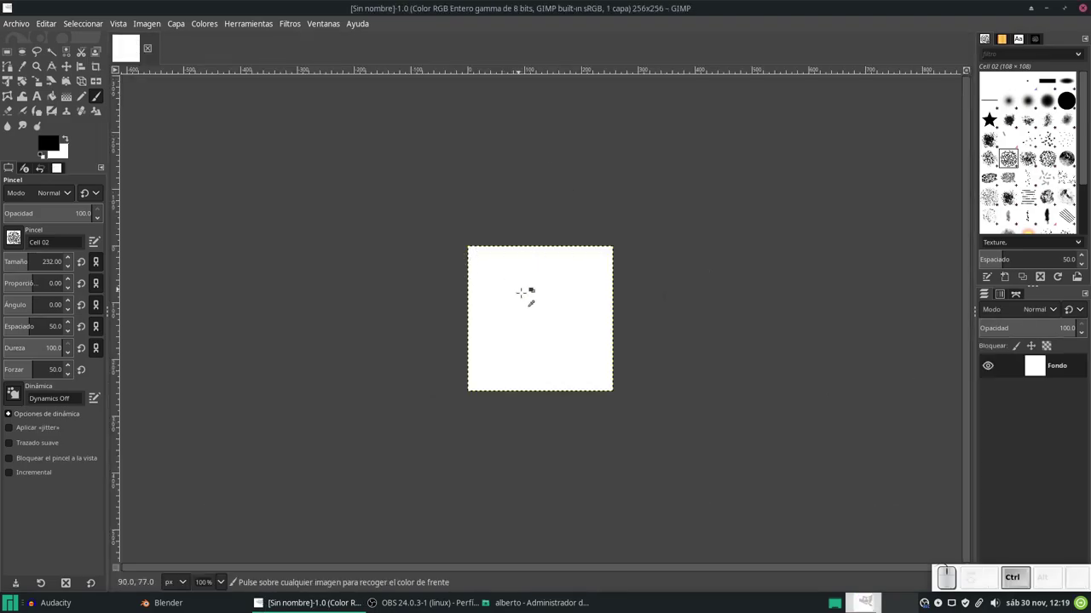
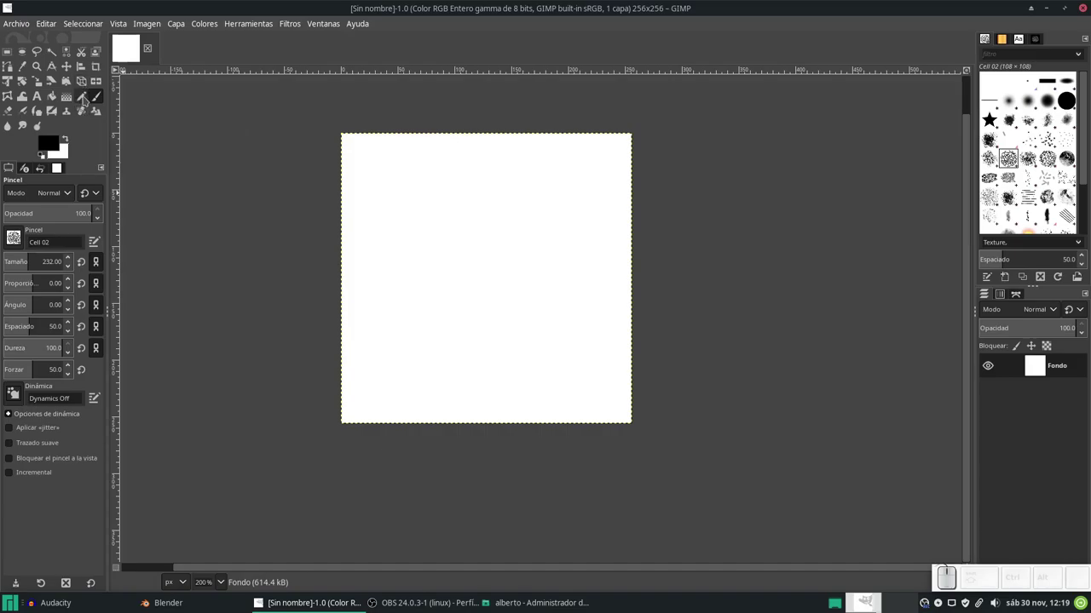
pyautogui.click(87, 99)
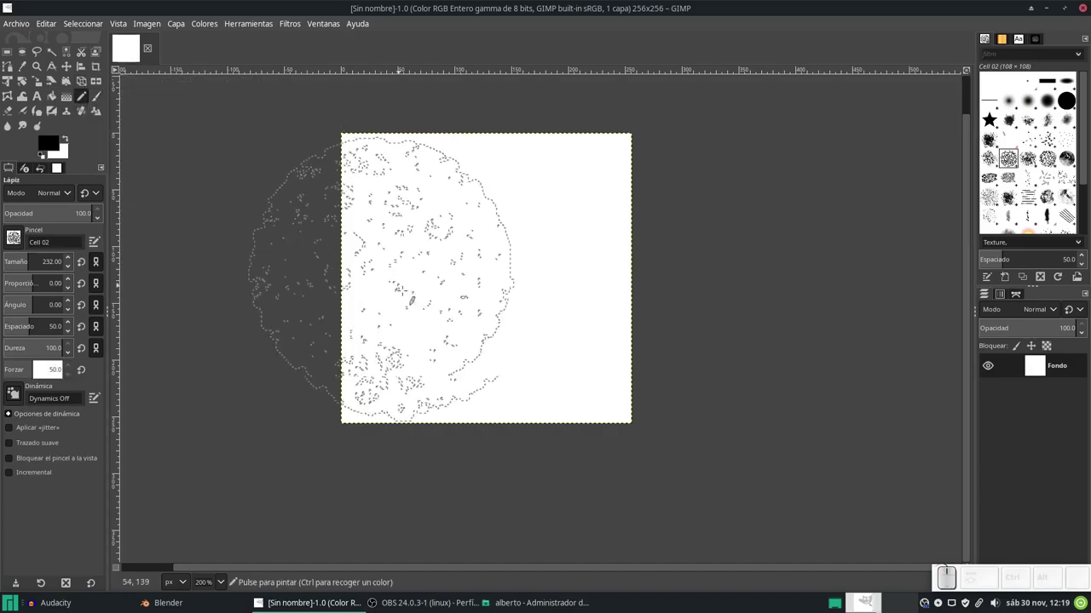
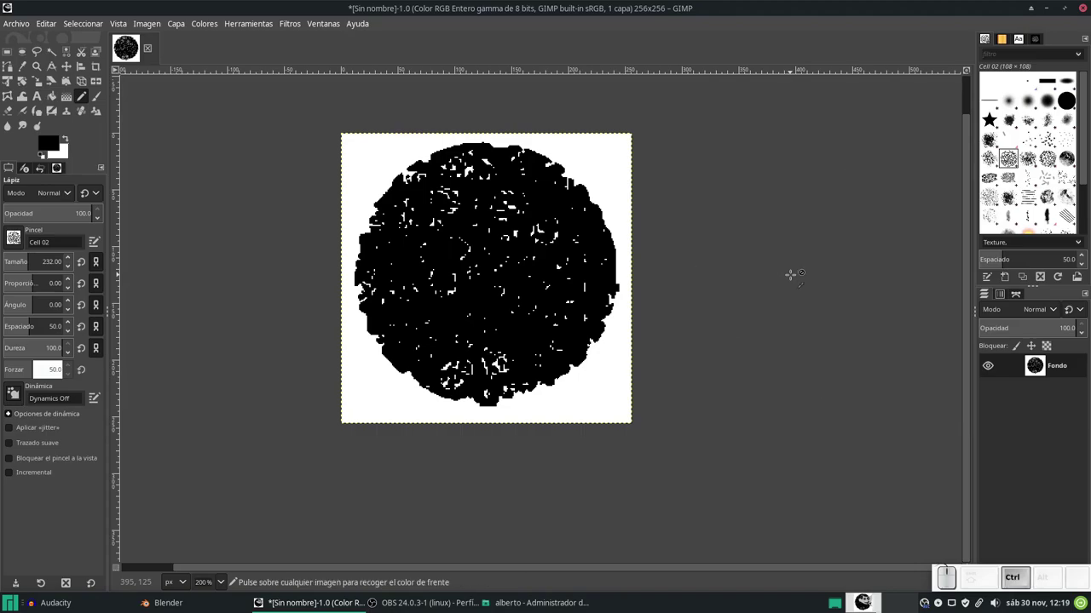
pyautogui.press('ctrl+z')
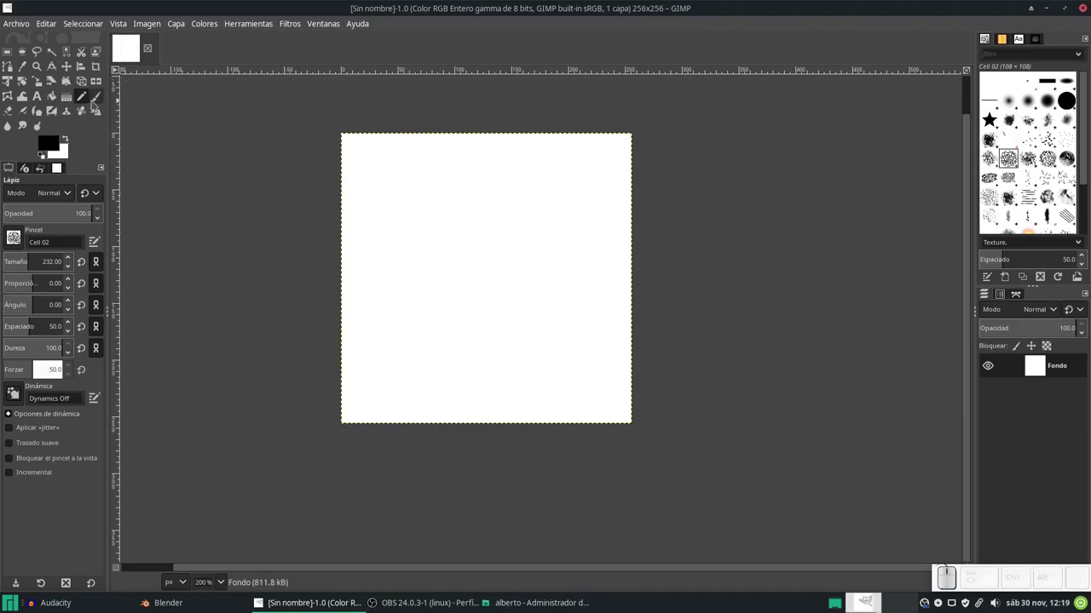
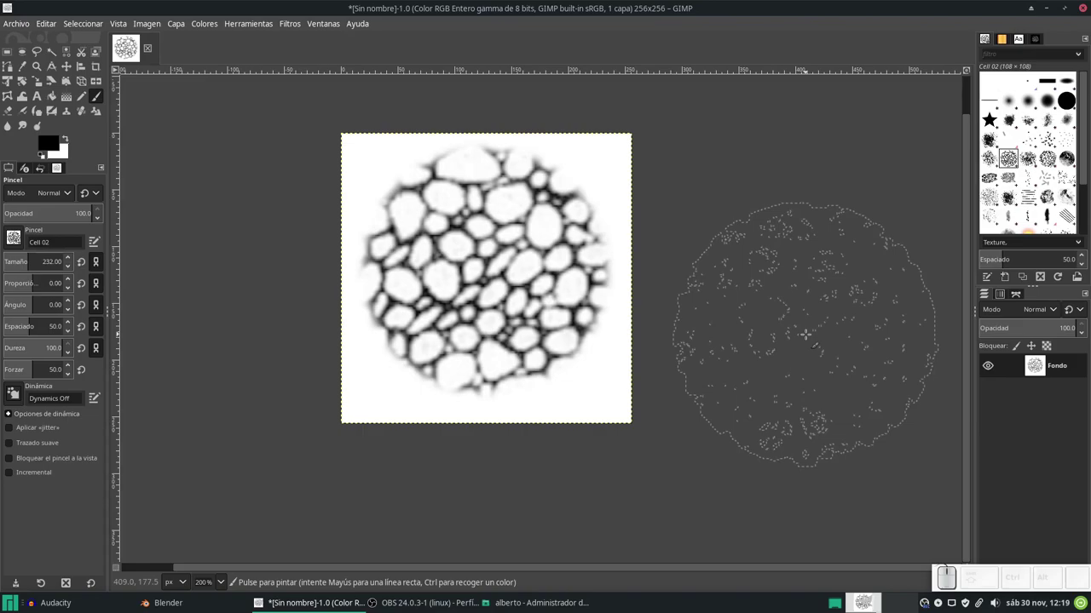
# Bring up the export dialog for the Cell 02 bubble texture, pointing at Documentos
pyautogui.press('ctrl+shift+s')
pyautogui.press('Escape')
pyautogui.press('e')
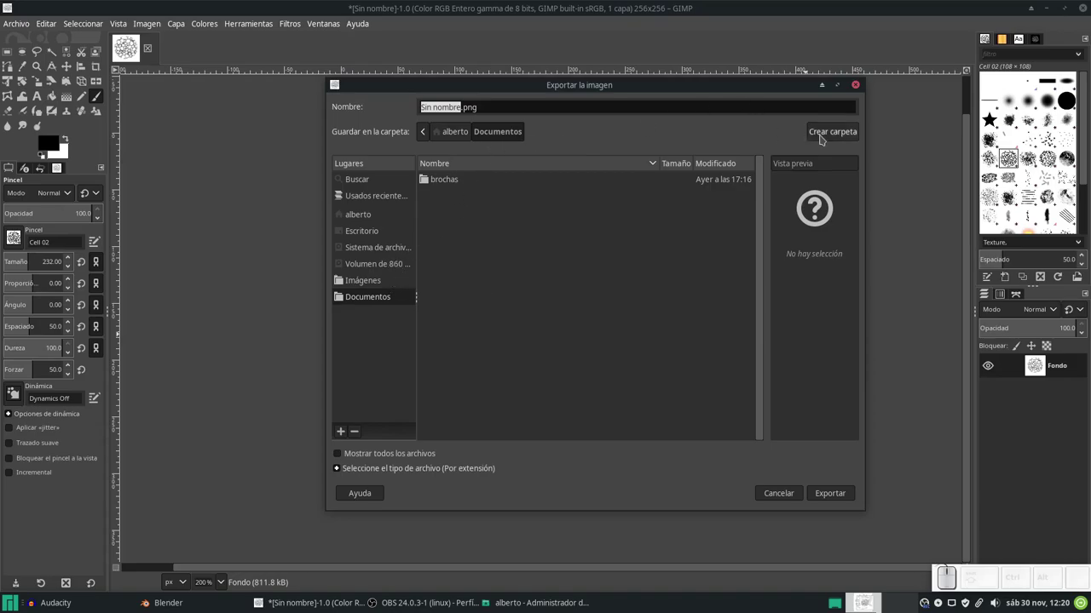
# Create a Brochas folder in Documentos and export the texture there as burbujas1.png
pyautogui.click(823, 138)
pyautogui.press('shift+b')
pyautogui.press('shift+r')
pyautogui.press('shift+o')
pyautogui.press('shift+c')
pyautogui.press('shift+h')
pyautogui.press('shift+a')
pyautogui.press('shift+s')
pyautogui.press('Return')
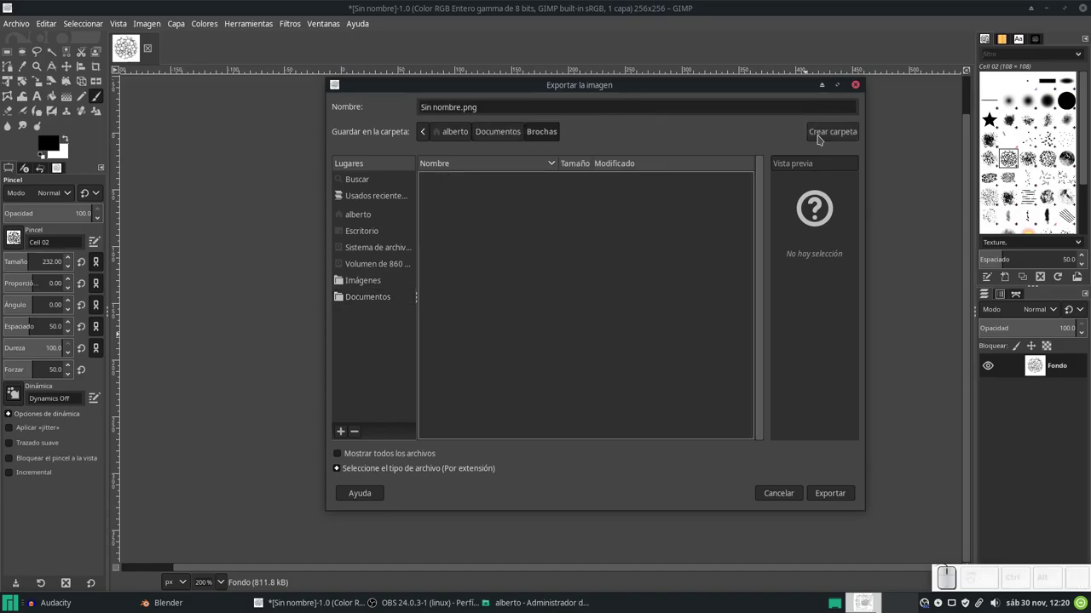
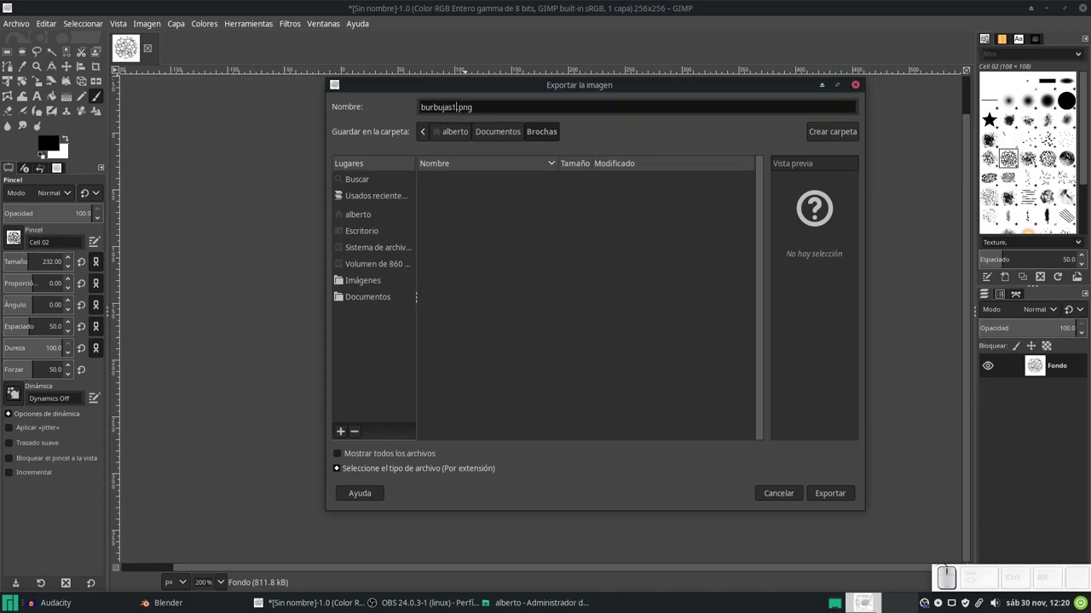
pyautogui.press('Return')
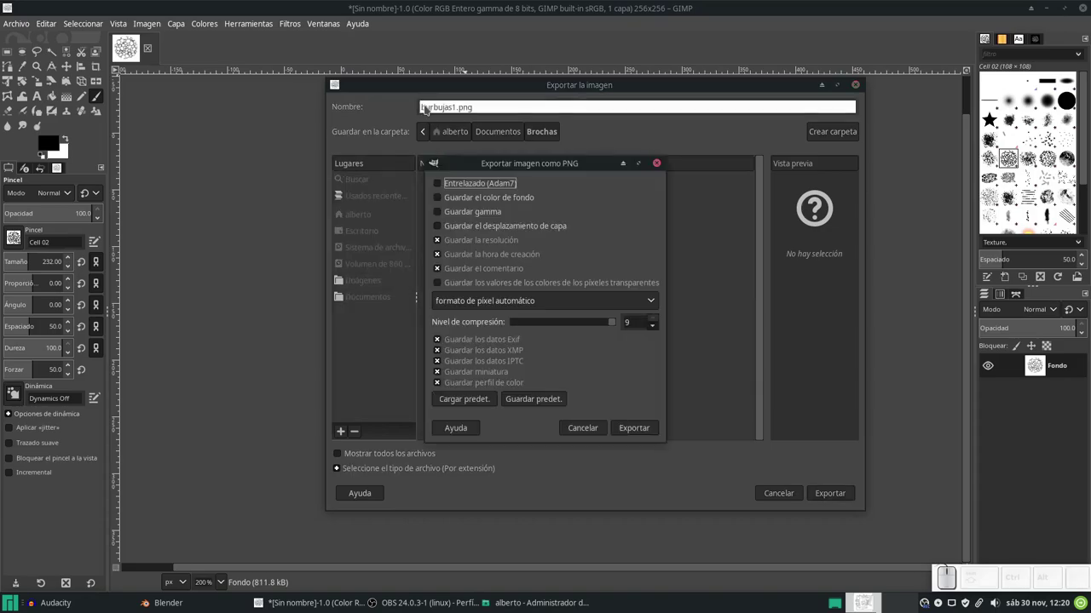
pyautogui.press('Return')
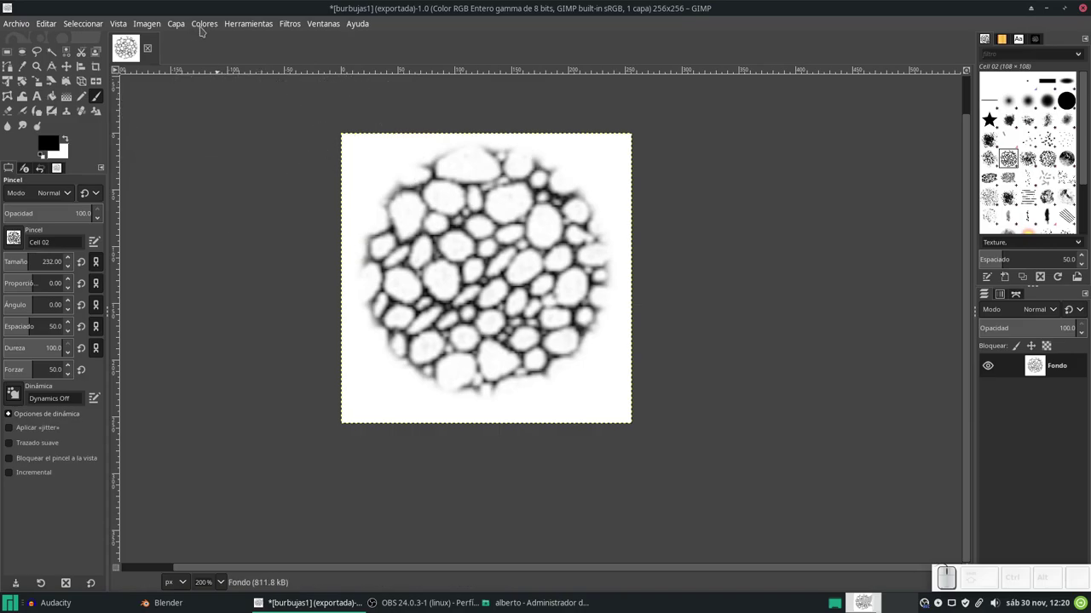
# Invert the bubble texture to white cells on black and export it as burbujas2.png
pyautogui.click(208, 26)
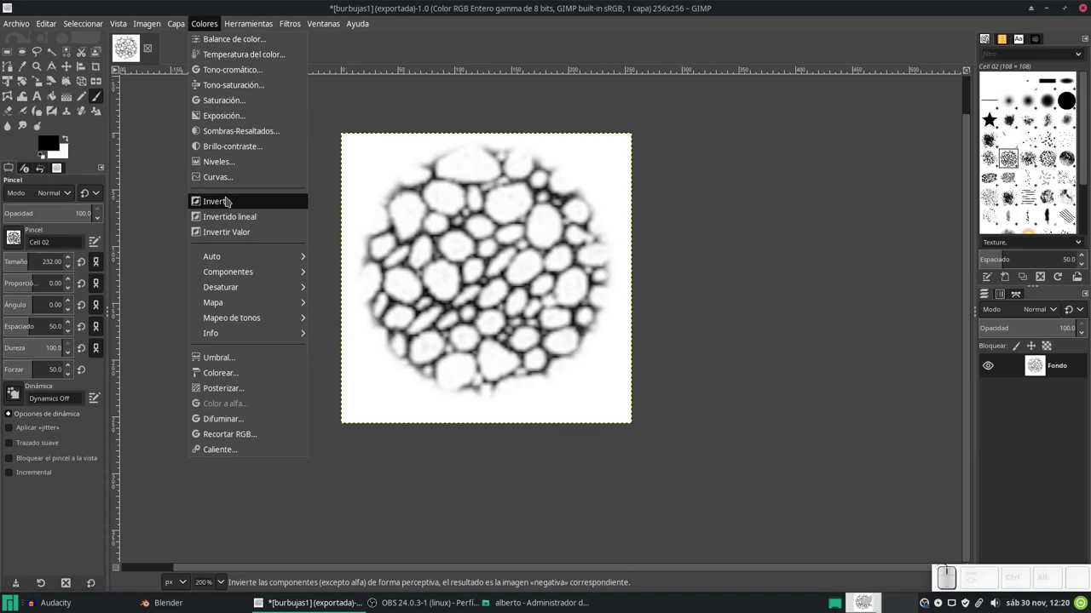
pyautogui.click(242, 209)
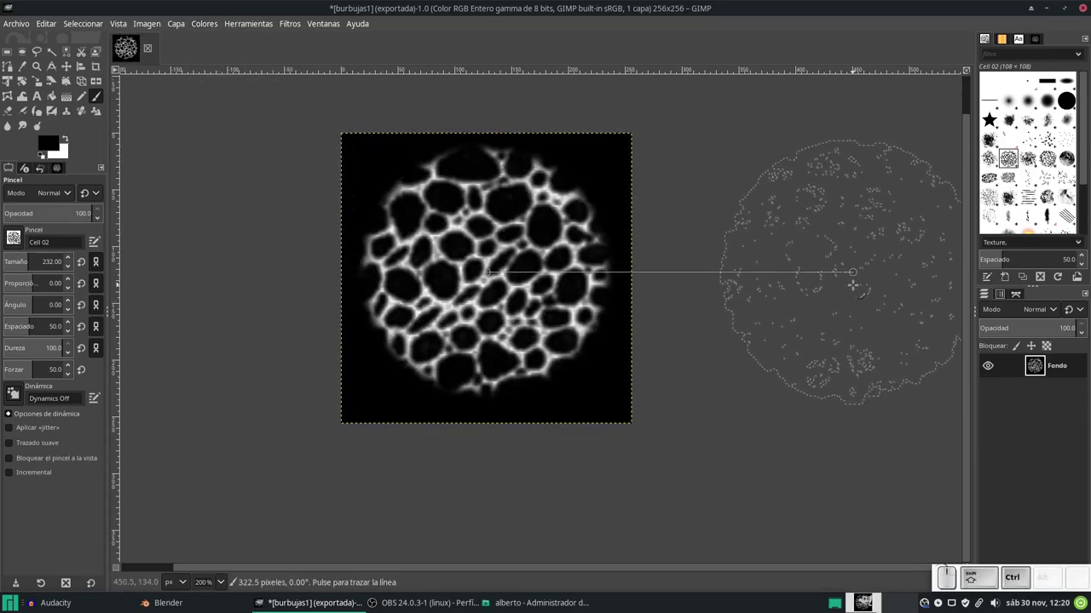
pyautogui.press('ctrl+shift+e')
pyautogui.press('Right')
pyautogui.press('BackSpace')
pyautogui.press('KP_2')
pyautogui.press('KP_Enter')
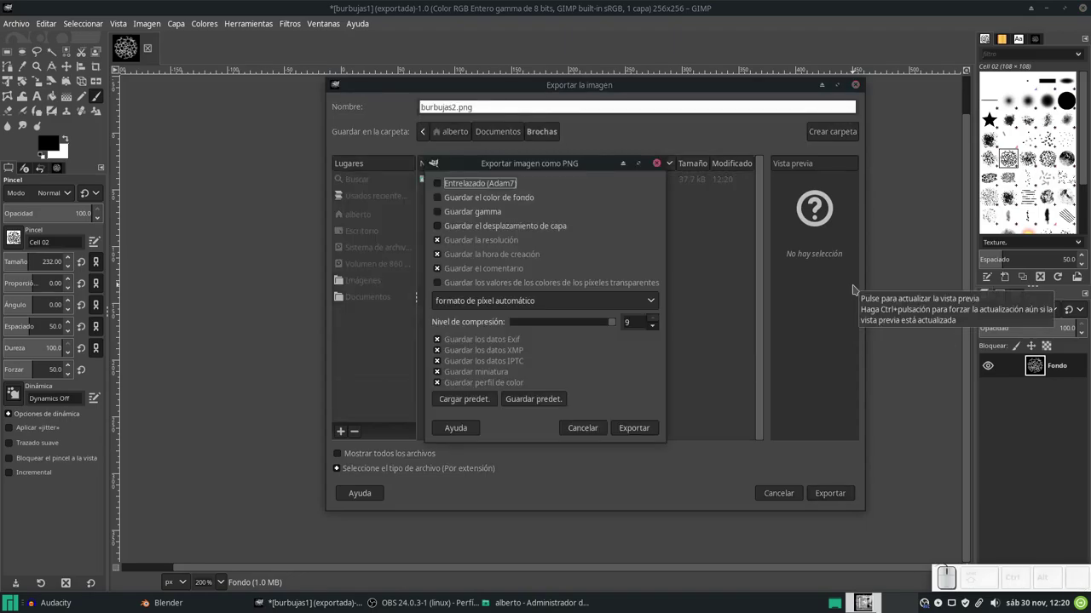
pyautogui.click(128, 50)
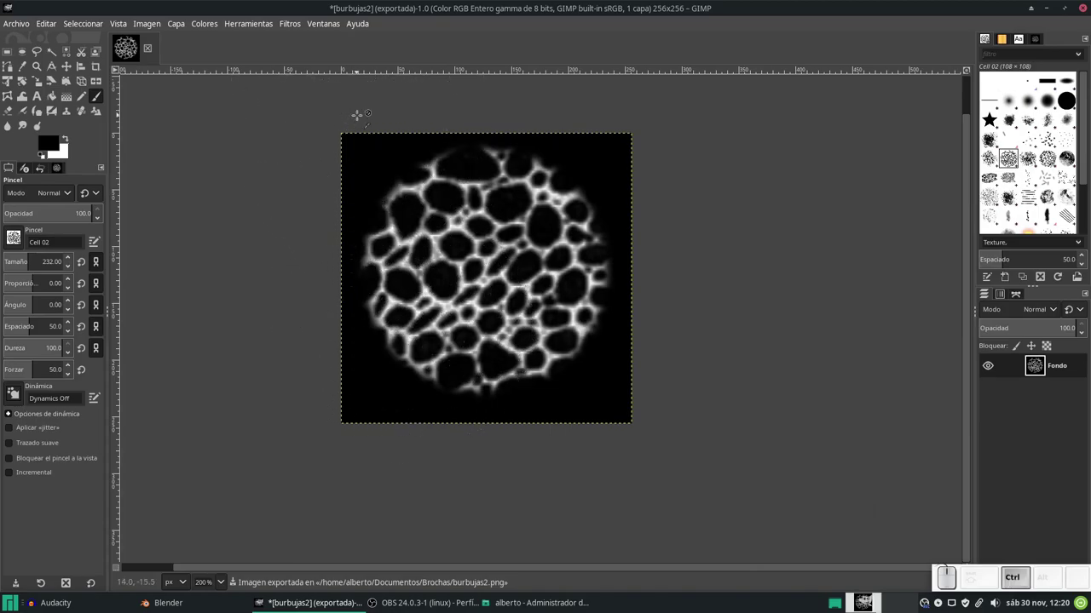
# Create a second 256×256 image and fill a tall narrow elliptical selection with black
pyautogui.press('ctrl+n')
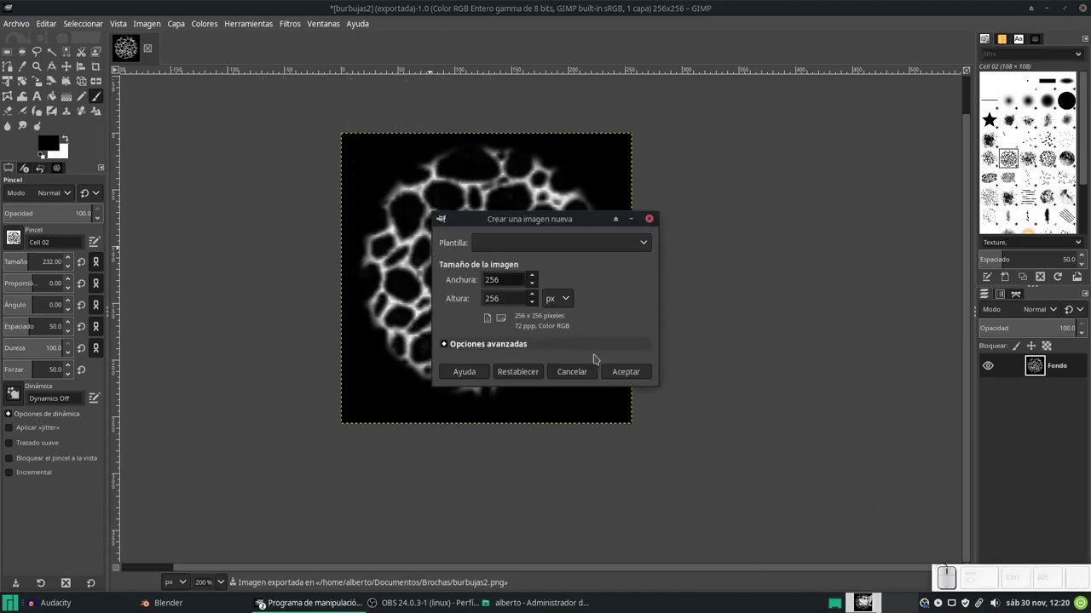
pyautogui.click(128, 50)
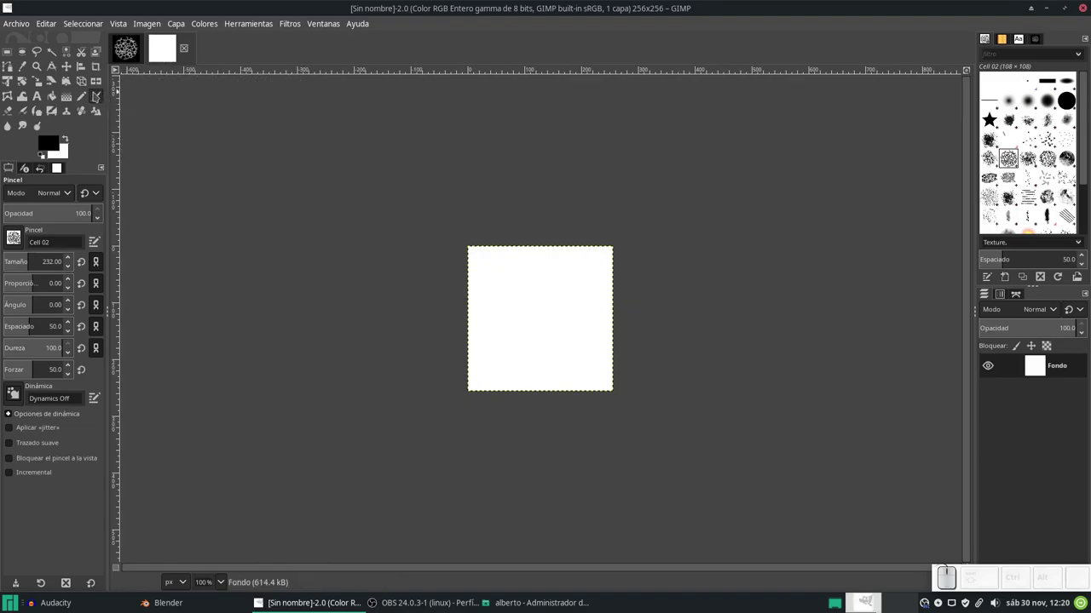
pyautogui.click(128, 51)
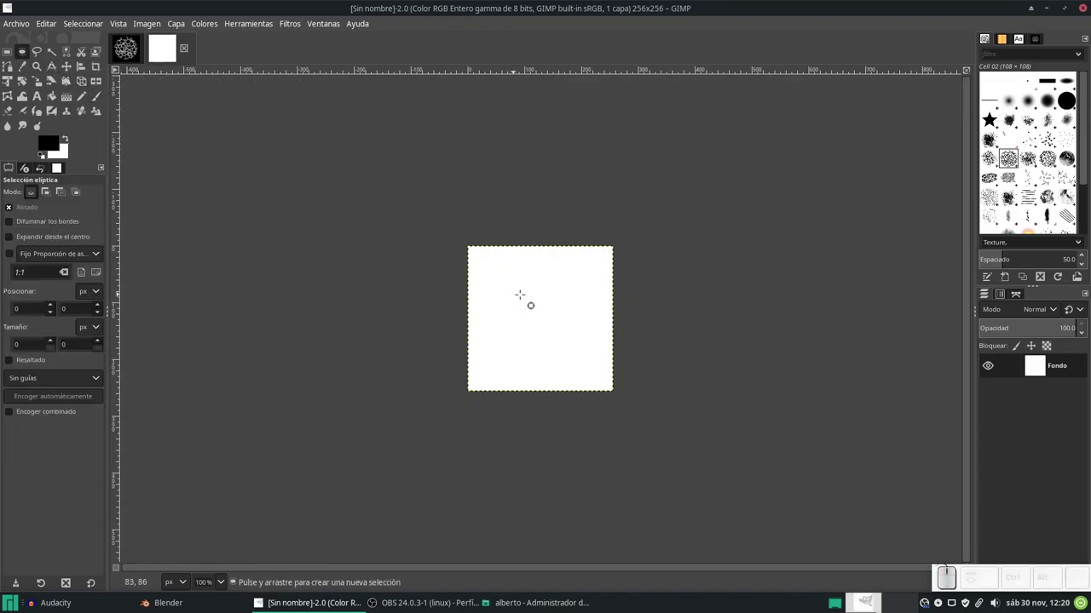
pyautogui.scroll(3)
pyautogui.click(127, 51)
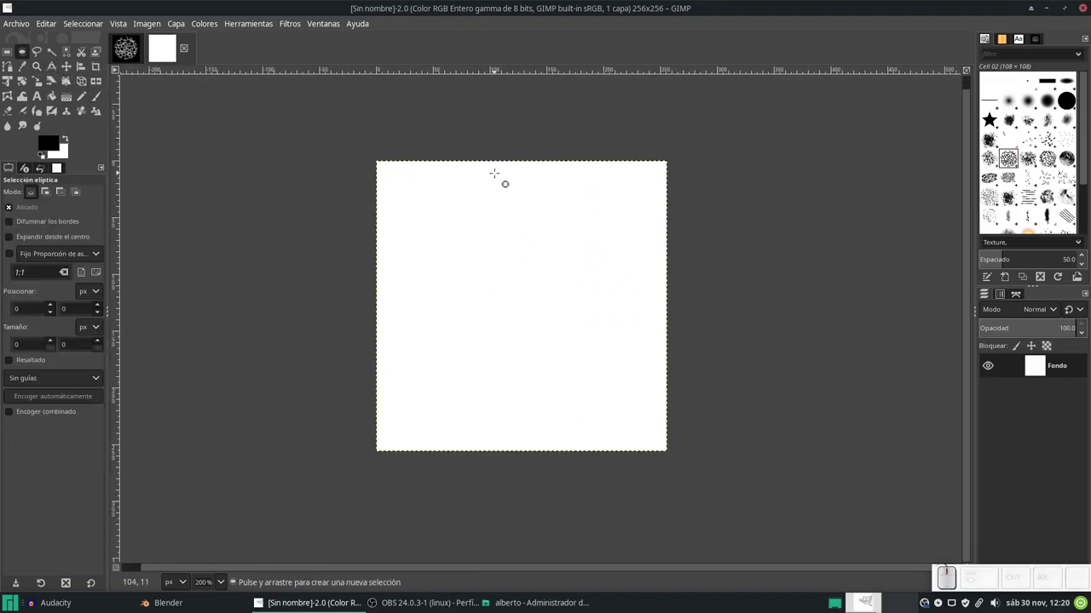
pyautogui.click(127, 52)
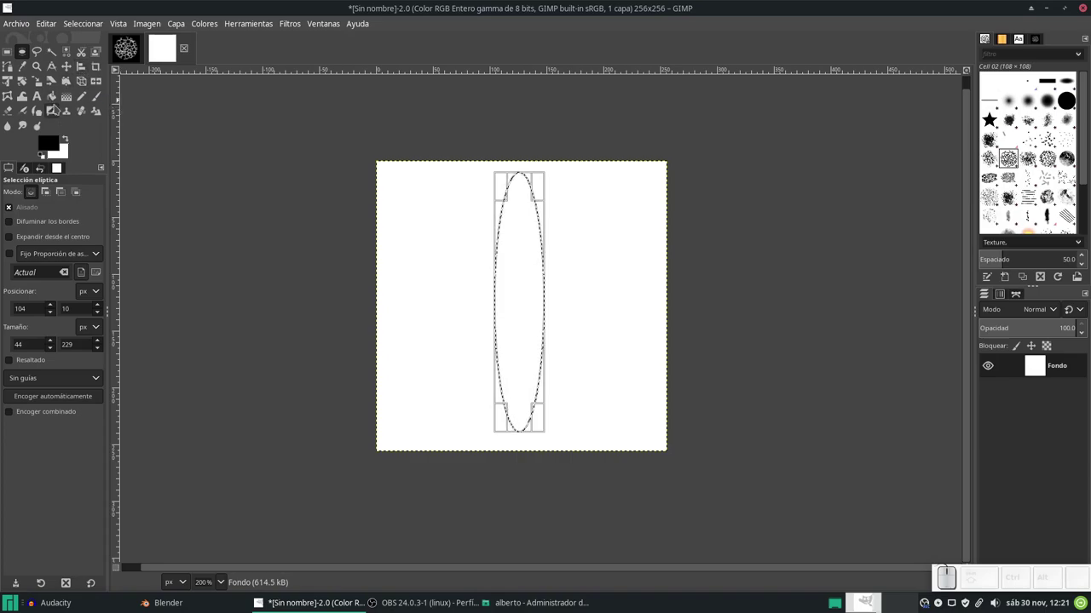
pyautogui.click(128, 51)
pyautogui.click(128, 51)
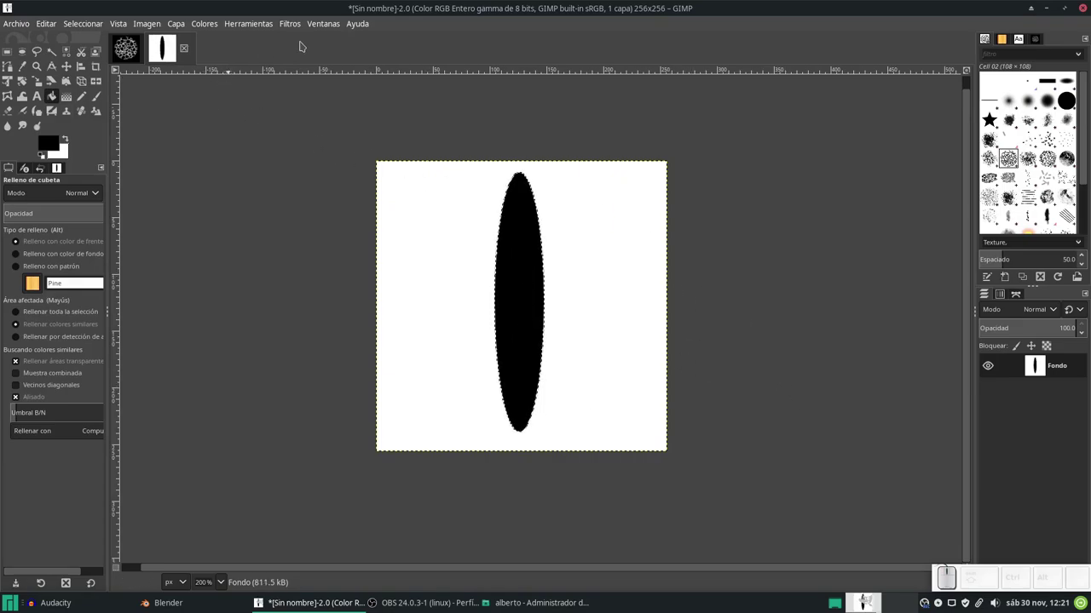
# Drop the selection and soften the ellipse with a 3.5 Gaussian blur
pyautogui.press('ctrl+shift+a')
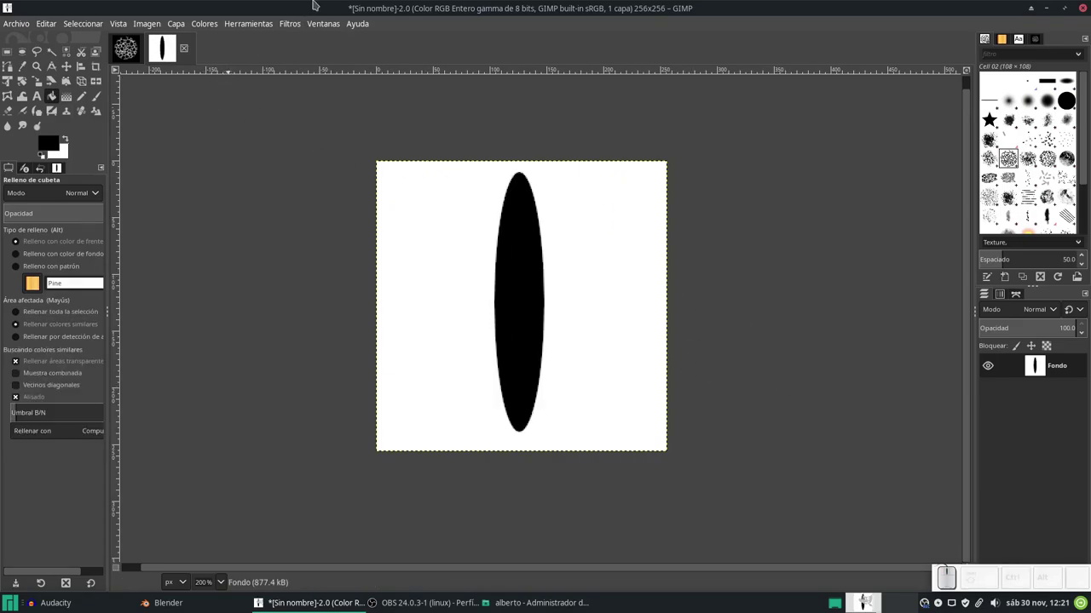
pyautogui.click(128, 51)
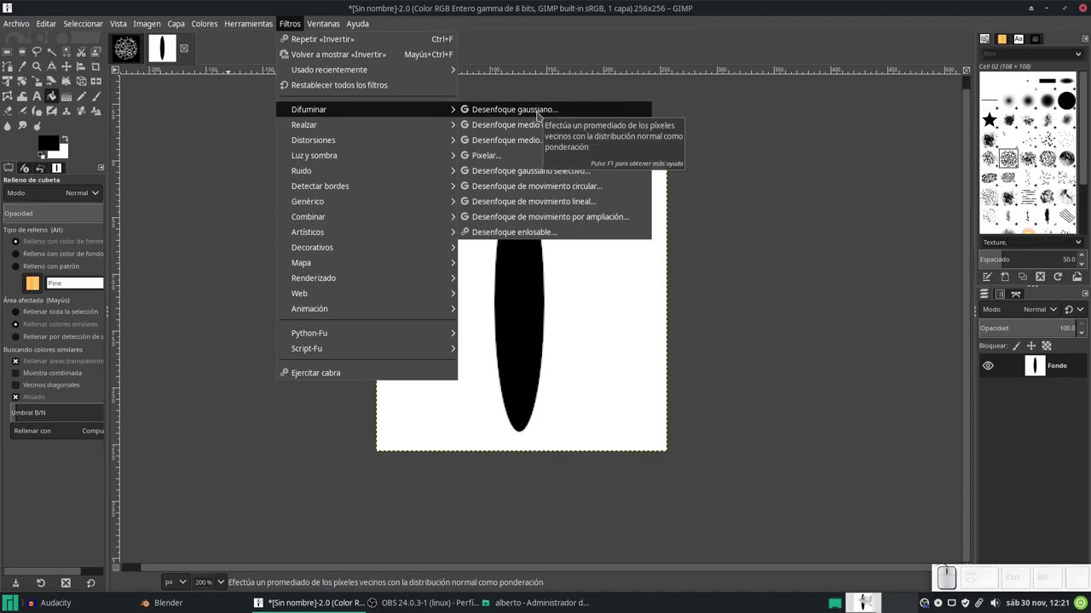
pyautogui.click(128, 51)
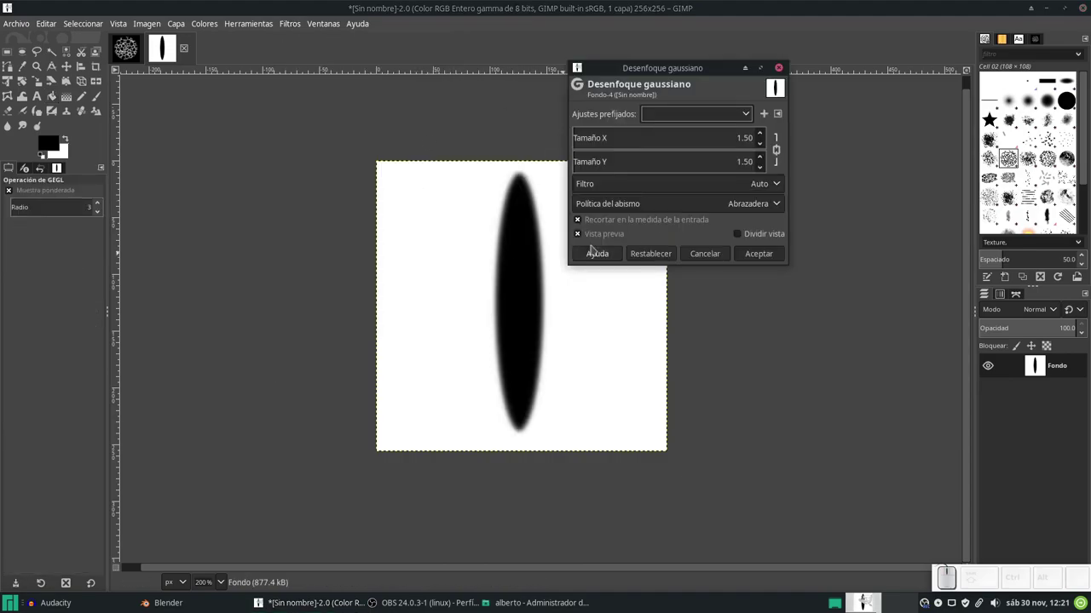
pyautogui.scroll(3)
pyautogui.scroll(-3)
pyautogui.scroll(-3)
pyautogui.click(128, 51)
# Export the blurred seam shape as costura1.png in the Brochas folder
pyautogui.press('ctrl+shift+e')
pyautogui.press('c')
pyautogui.press('o')
pyautogui.press('s')
pyautogui.press('t')
pyautogui.press('u')
pyautogui.press('r')
pyautogui.press('a')
pyautogui.press('1')
pyautogui.press('Return')
pyautogui.press('Return')
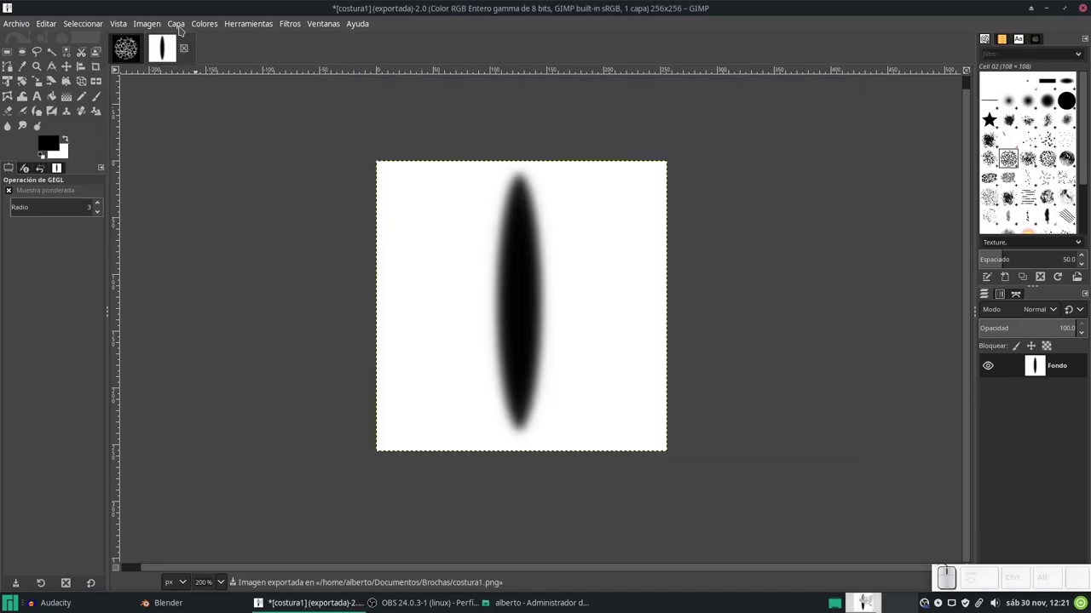
# Invert the seam image to a white ellipse on black and export it as costura2.png
pyautogui.click(127, 52)
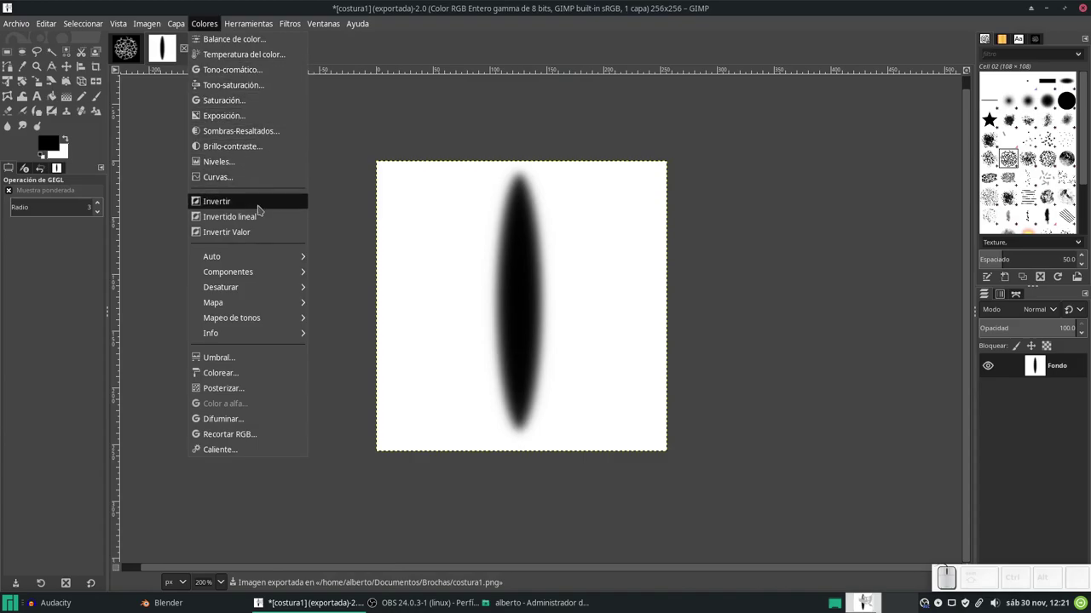
pyautogui.click(128, 51)
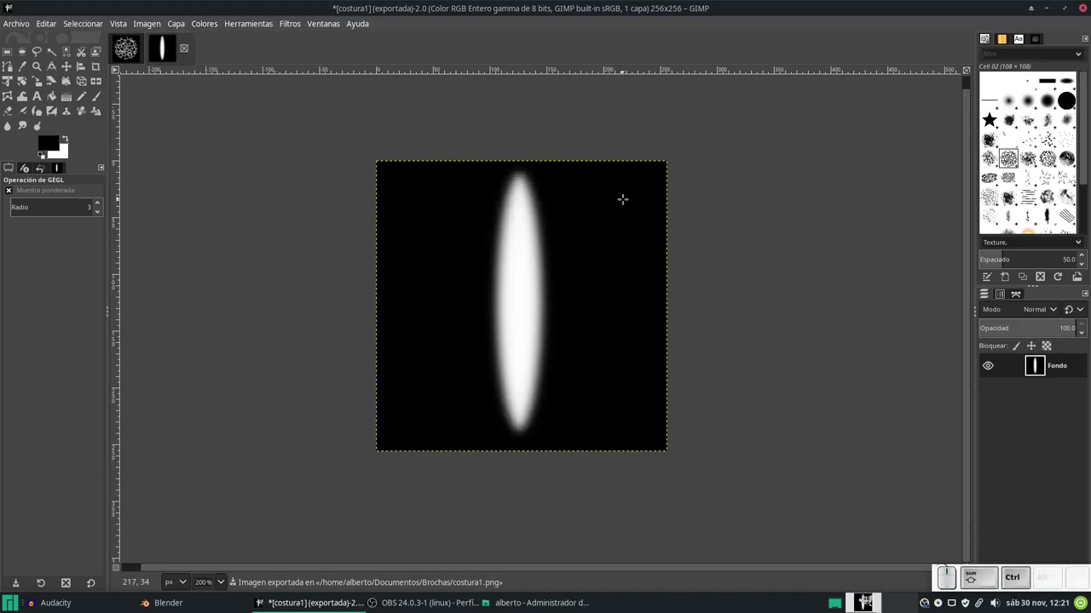
pyautogui.press('ctrl+shift+e')
pyautogui.press('Right')
pyautogui.press('BackSpace')
pyautogui.press('KP_2')
pyautogui.press('KP_Enter')
pyautogui.press('KP_Enter')
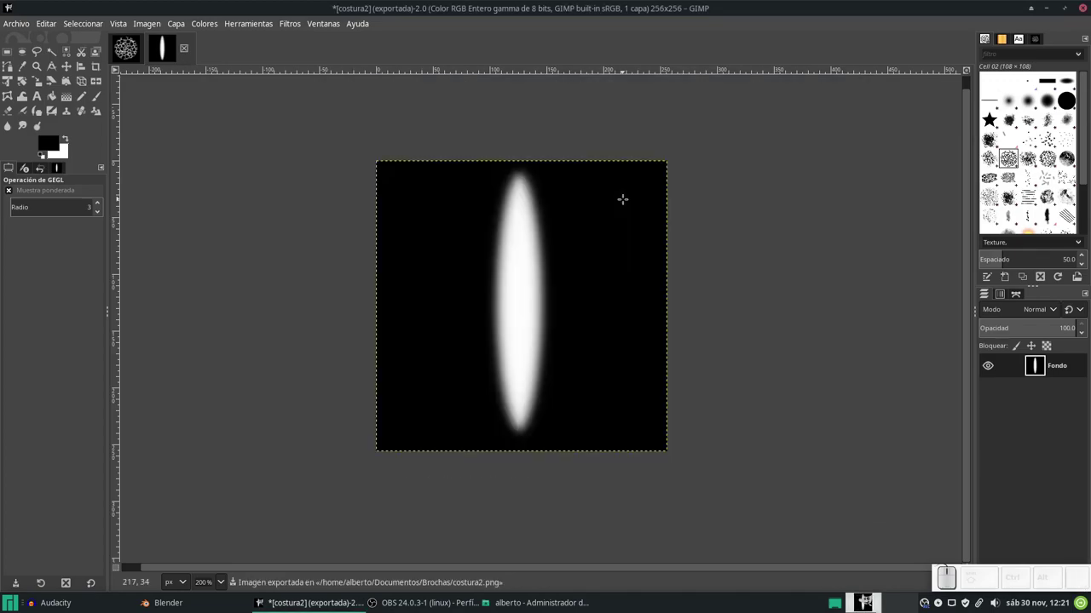
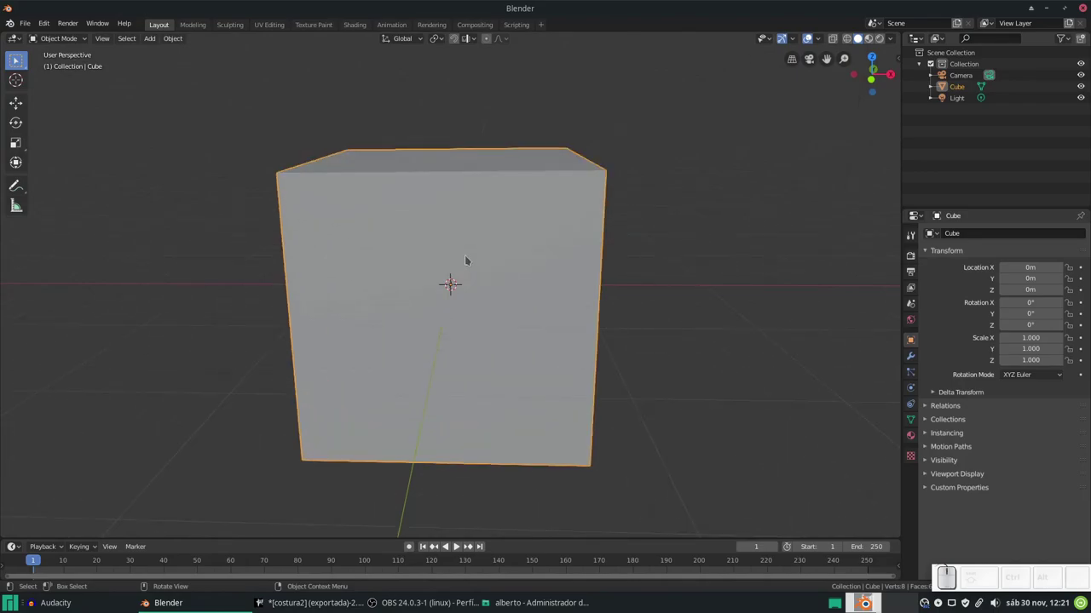
# Scroll in the Blender window over the default cube scene
pyautogui.scroll(-3)
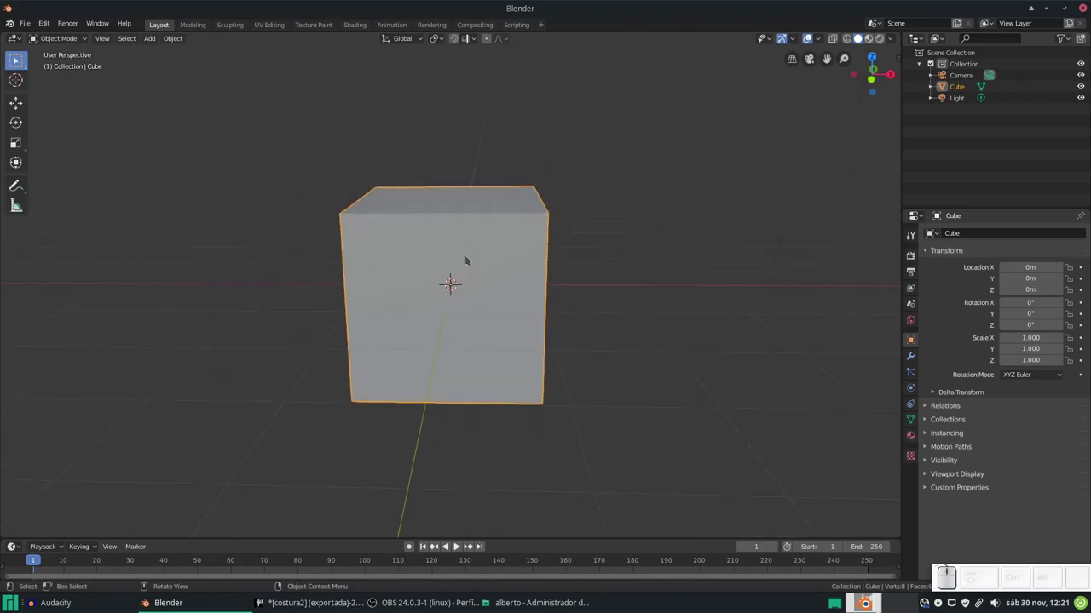
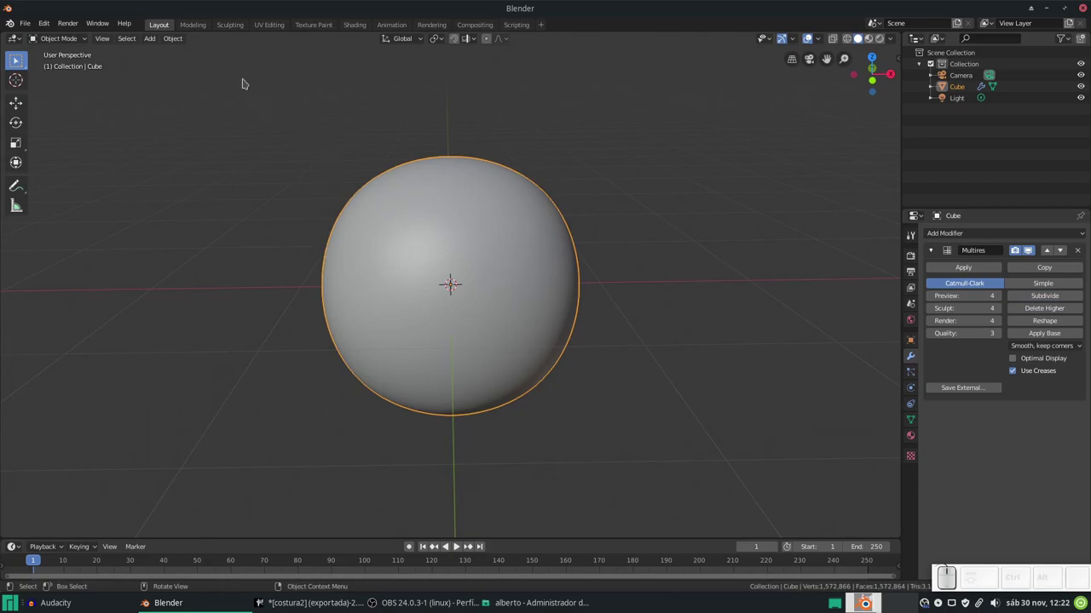
# Enter the Sculpting workspace, frame the sphere and make a single-user copy of the draw brush
pyautogui.click(237, 26)
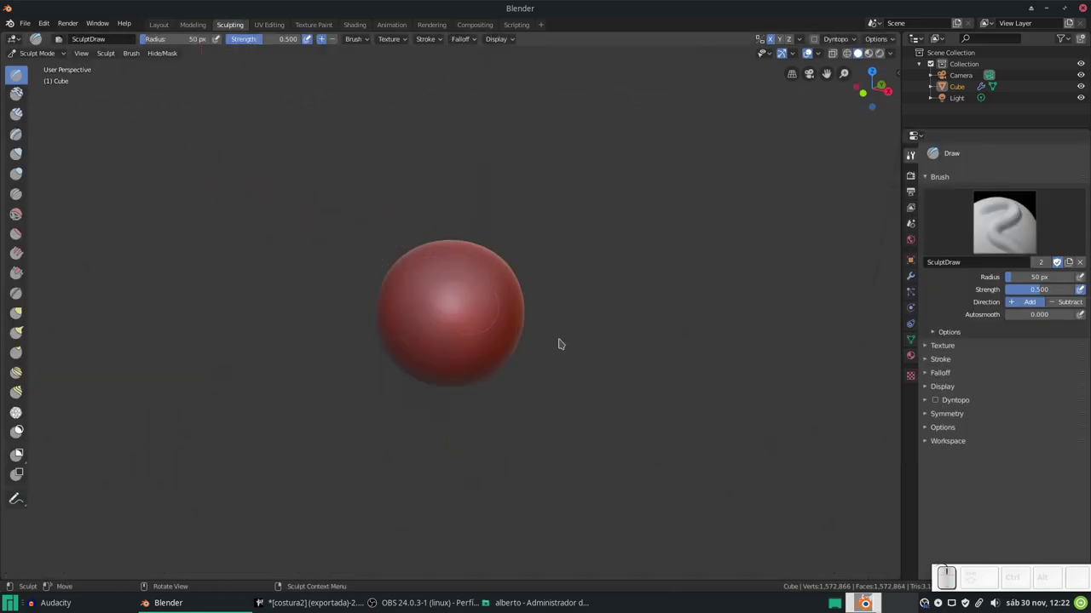
pyautogui.scroll(3)
pyautogui.moveTo(504, 335); pyautogui.dragTo(503, 280)
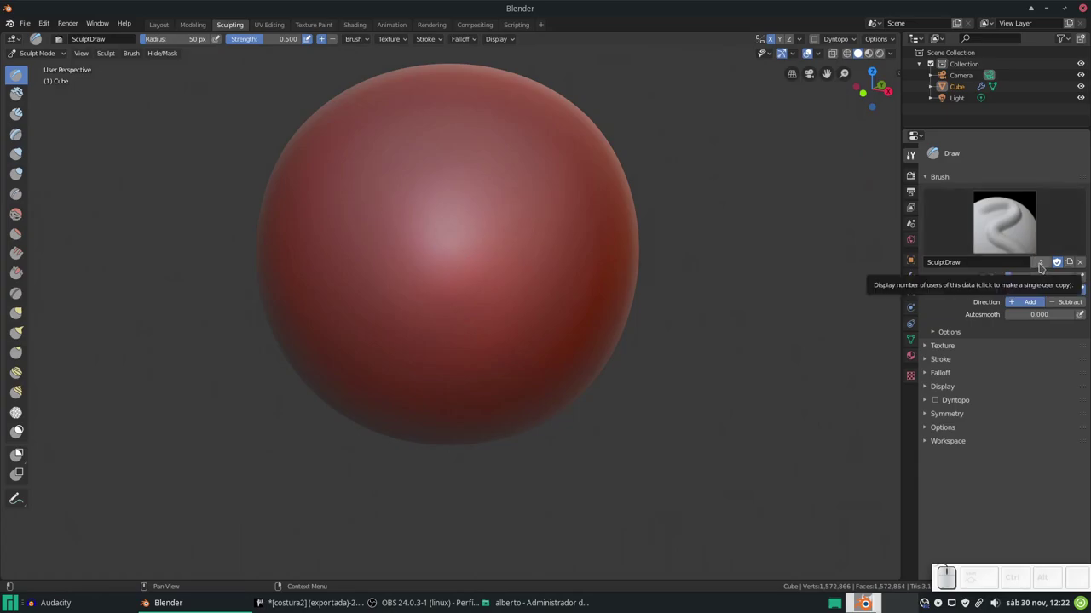
pyautogui.click(1042, 267)
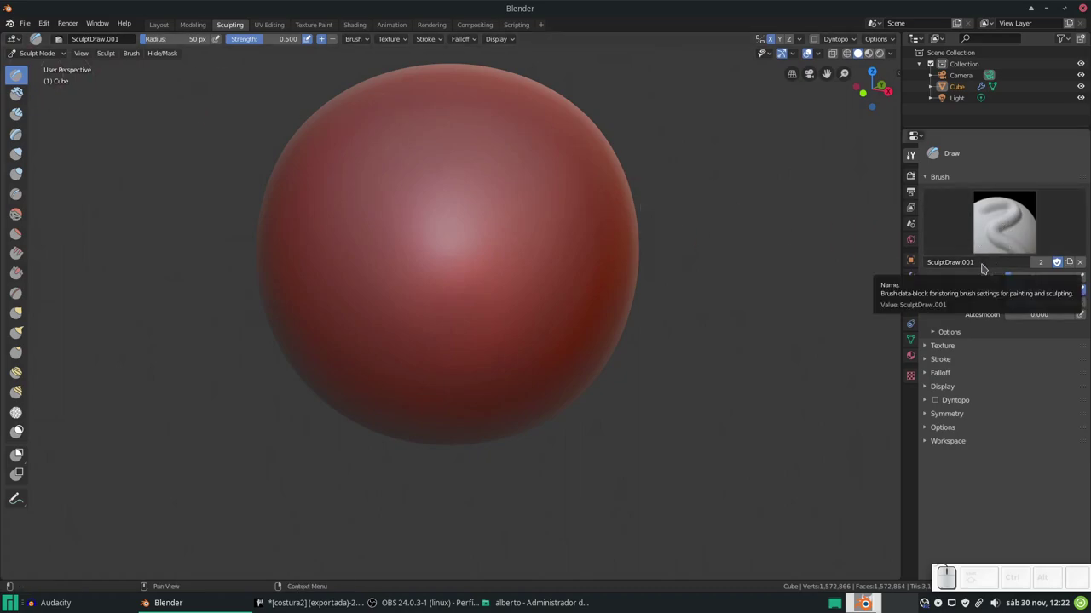
# Rename the brush copy Burbujas1 and give it a new blank texture
pyautogui.click(985, 267)
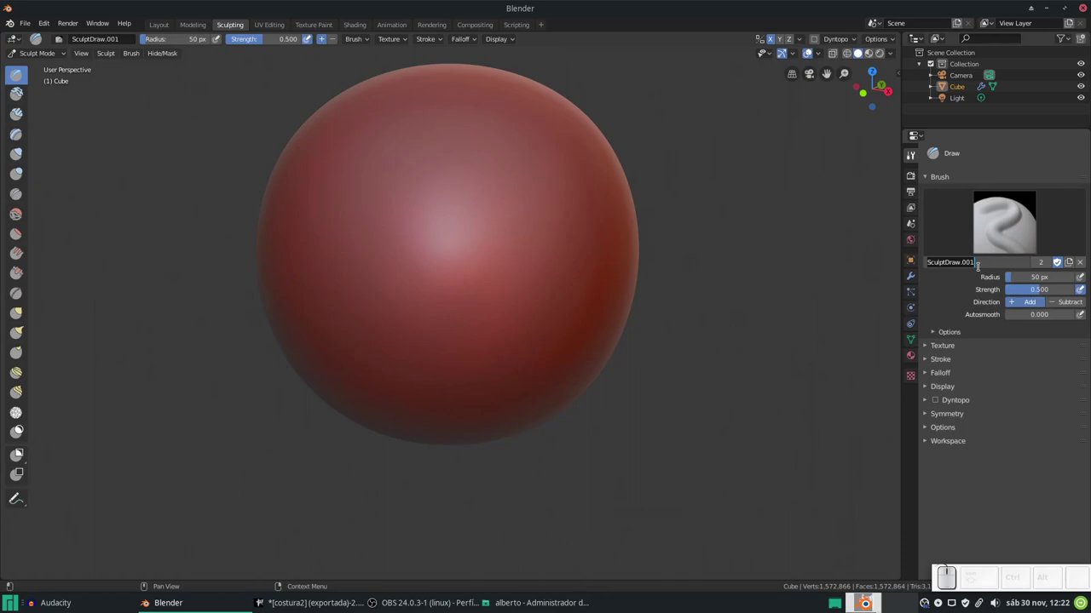
pyautogui.press('shift+b')
pyautogui.press('shift+u')
pyautogui.press('shift+r')
pyautogui.press('shift+b')
pyautogui.press('shift+u')
pyautogui.press('shift+j')
pyautogui.press('shift+a')
pyautogui.press('shift+s')
pyautogui.press('shift+space')
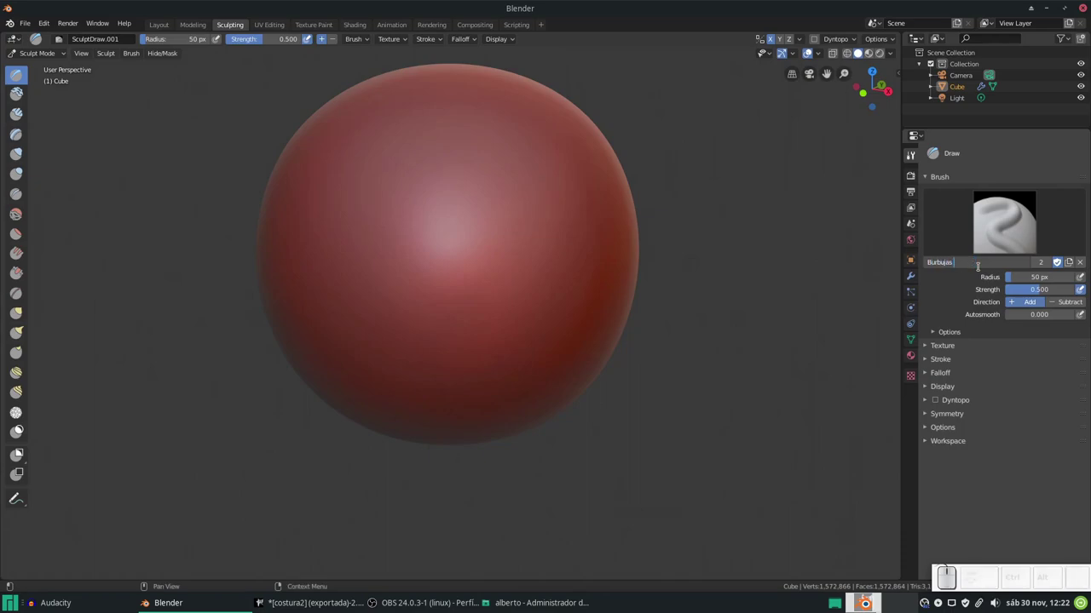
pyautogui.press('BackSpace')
pyautogui.press('1')
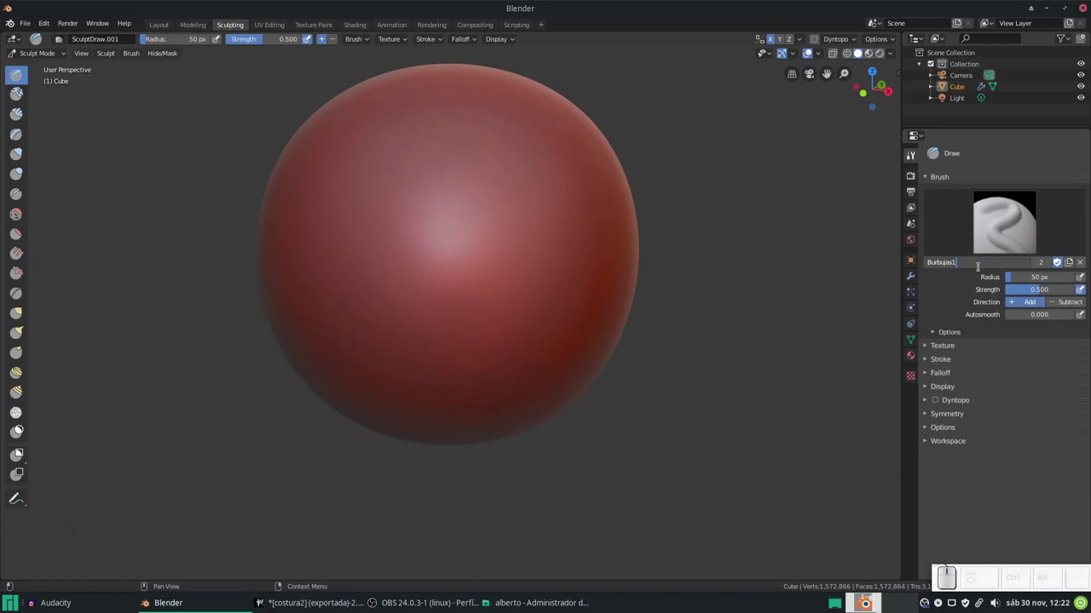
pyautogui.press('Return')
pyautogui.click(944, 347)
pyautogui.click(994, 434)
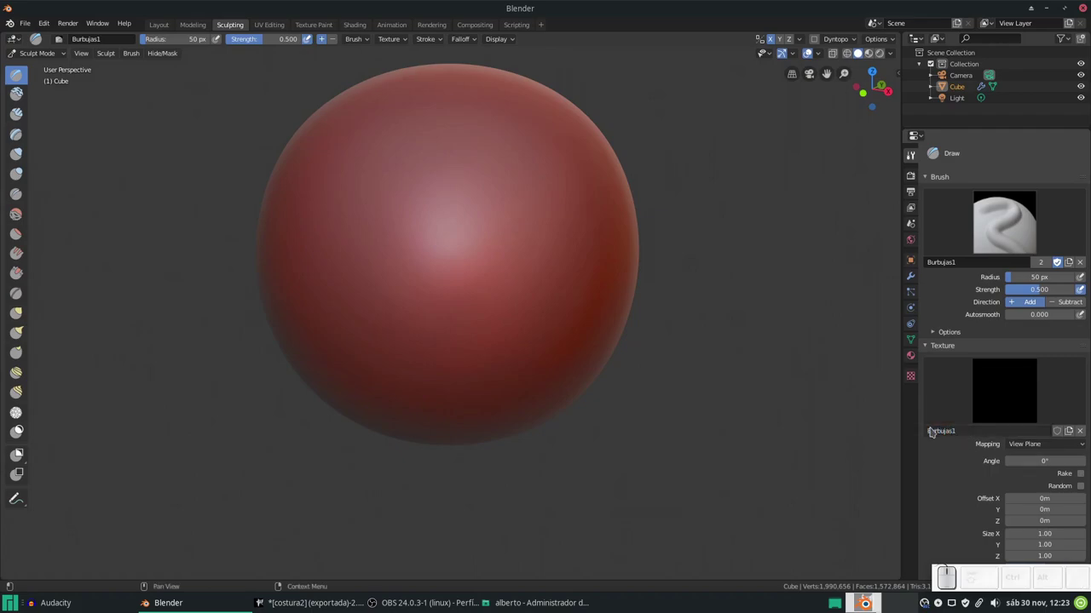
# Load burbujas1.png from the Documentos/Brochas folder as the Burbujas1 texture's image
pyautogui.click(911, 372)
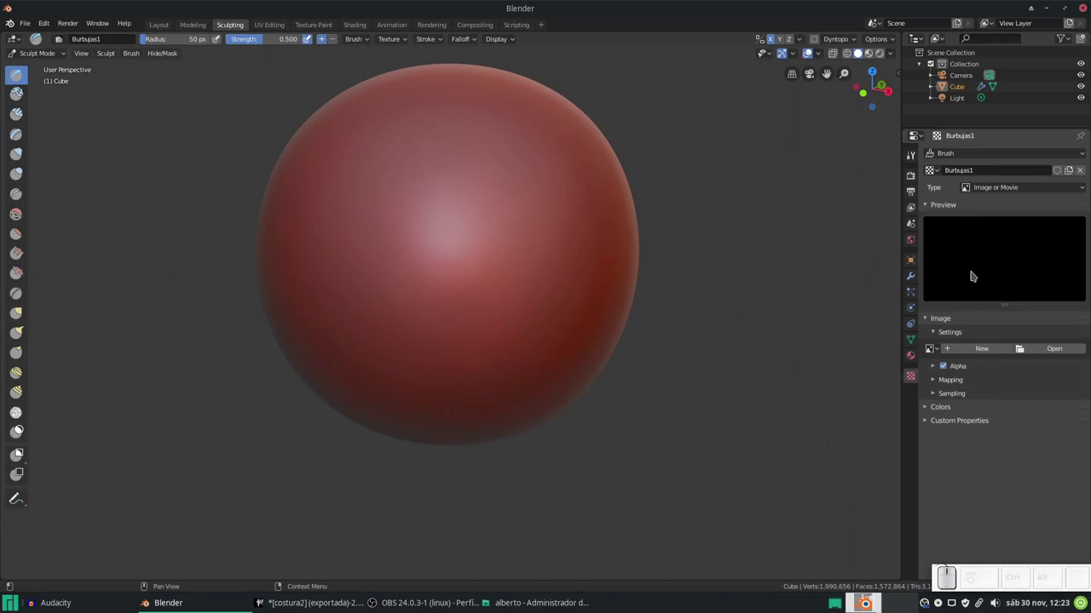
pyautogui.click(1045, 351)
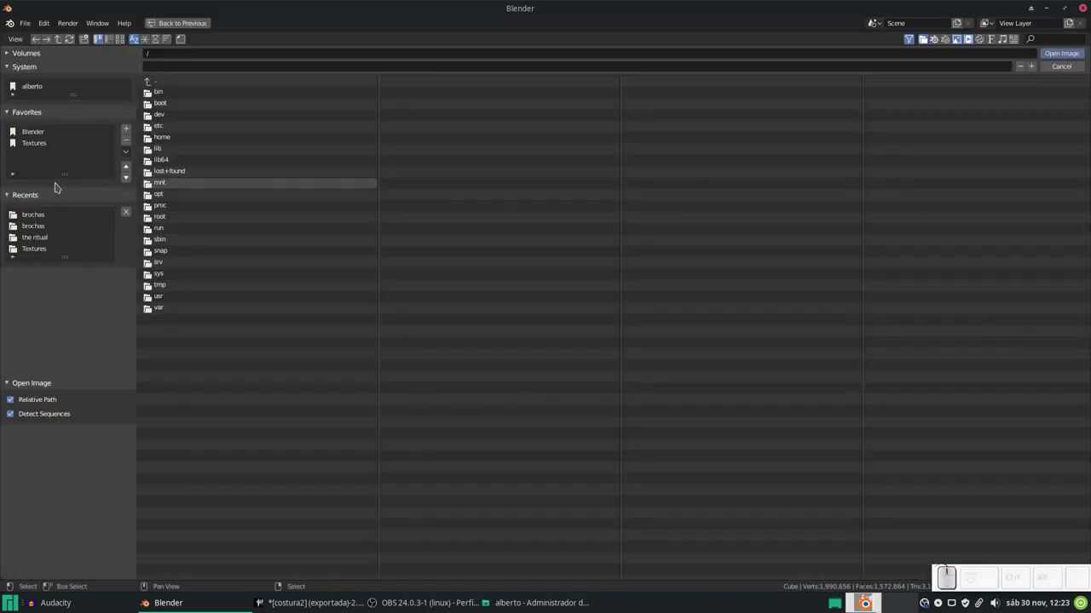
pyautogui.scroll(-3)
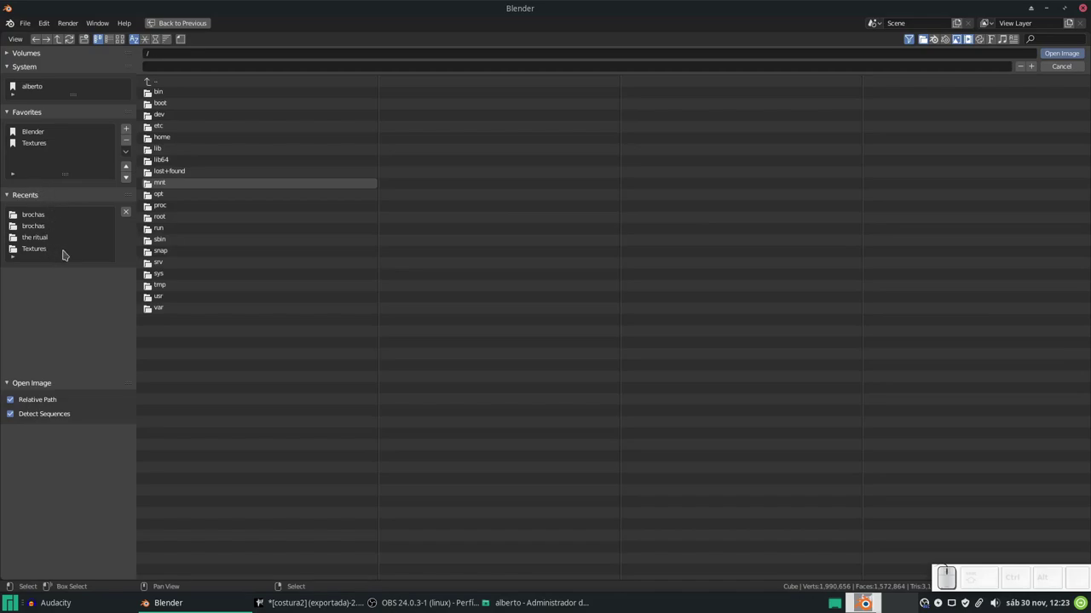
pyautogui.click(37, 87)
pyautogui.click(189, 110)
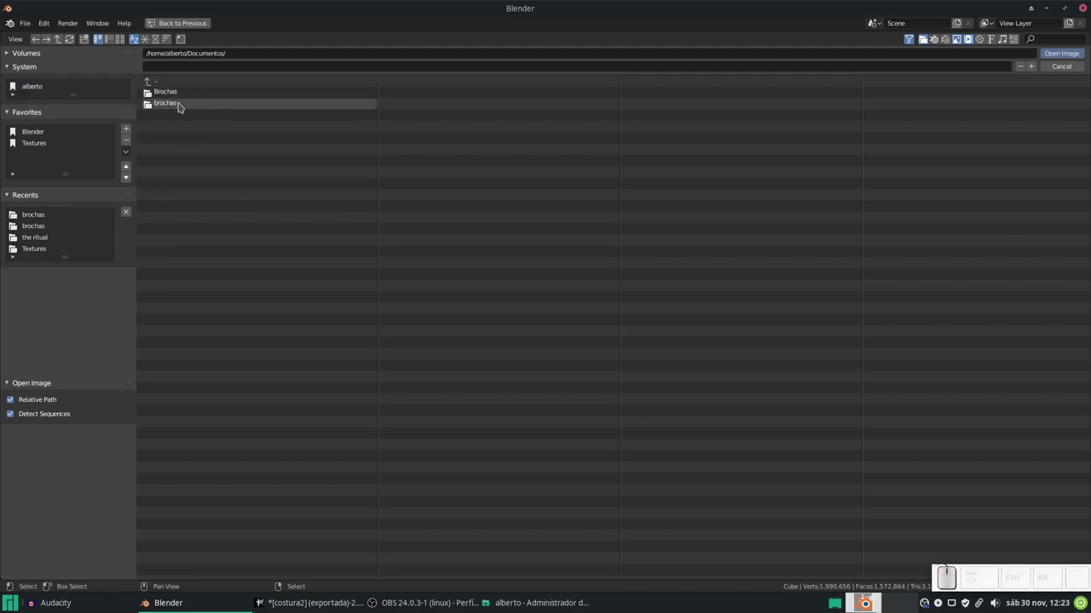
pyautogui.click(174, 97)
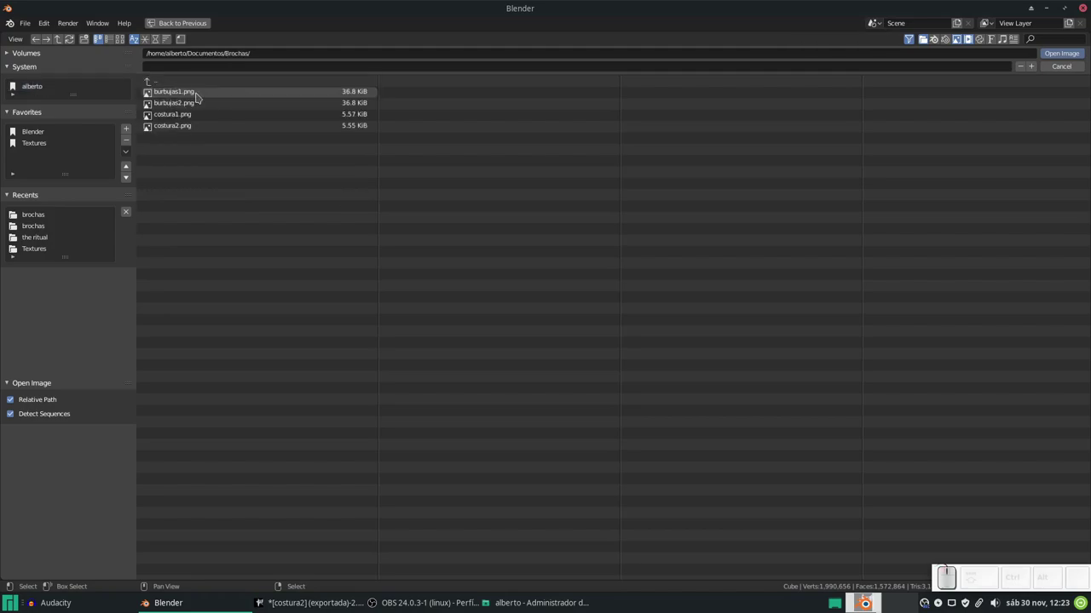
pyautogui.click(188, 96)
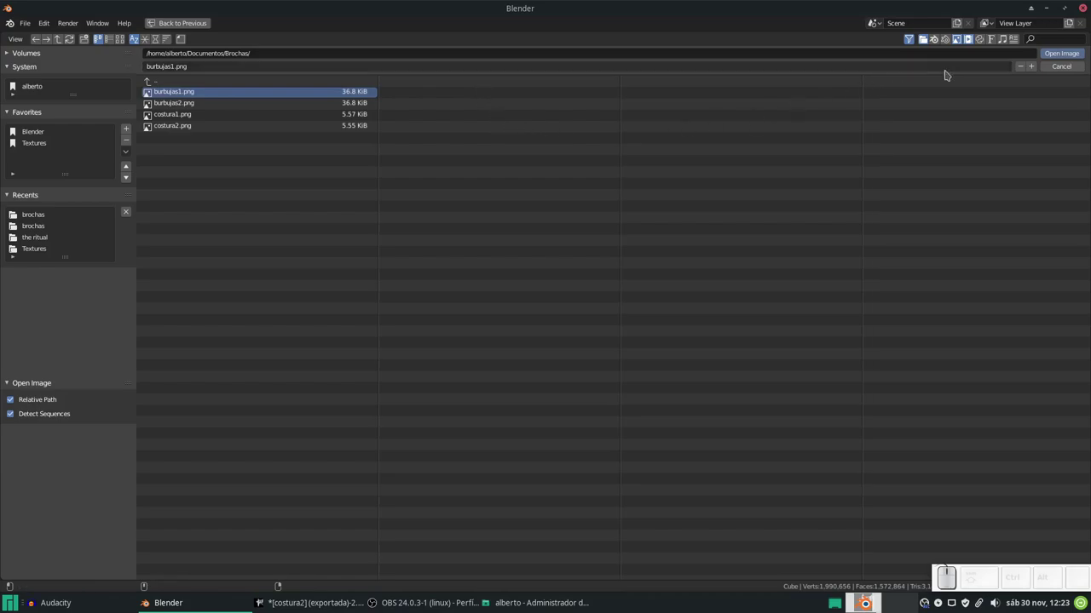
pyautogui.click(1063, 55)
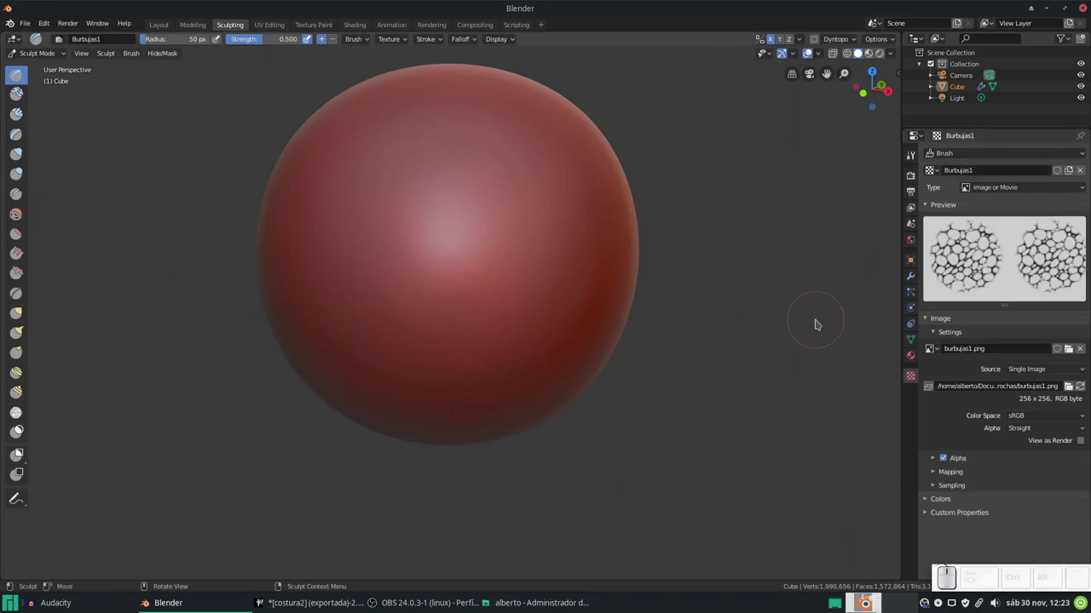
# Test the Burbujas1 bubble stamps with Rake off and on, undo the strokes and leave Rake off
pyautogui.click(917, 164)
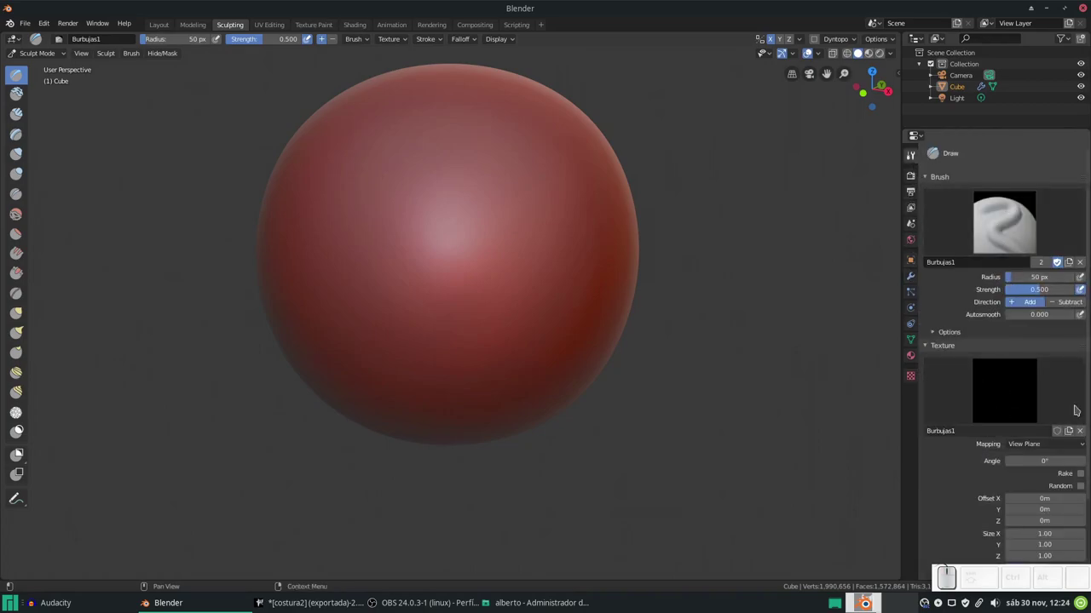
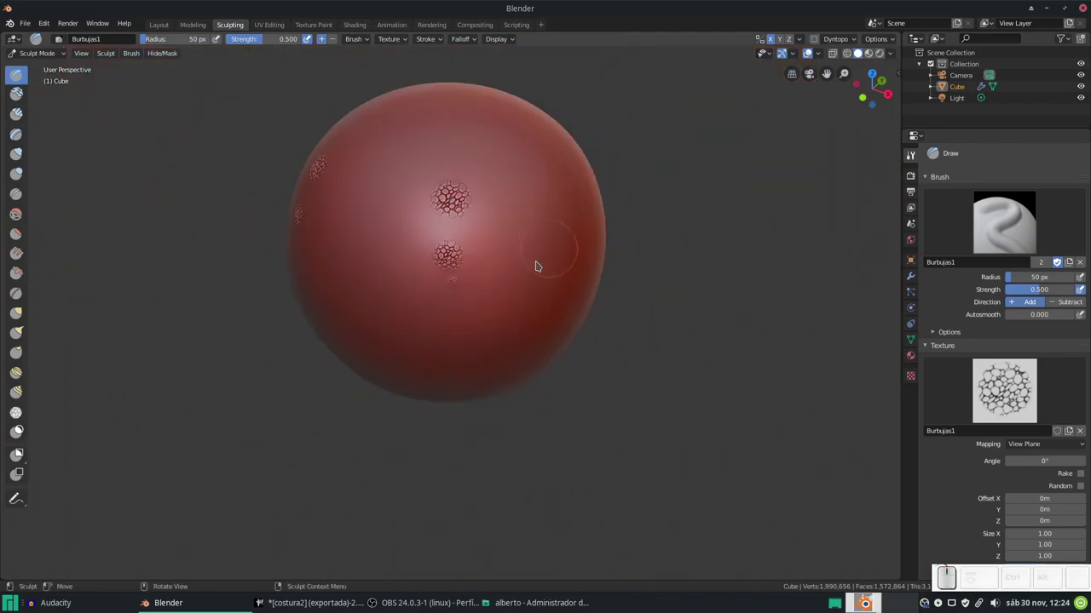
pyautogui.press('ctrl+z')
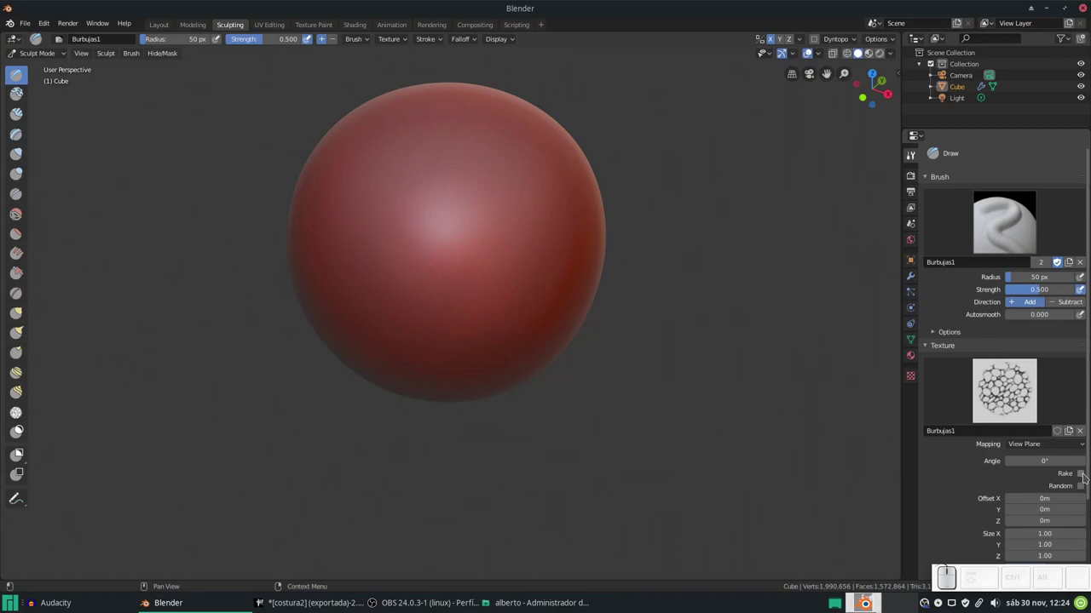
pyautogui.click(1087, 477)
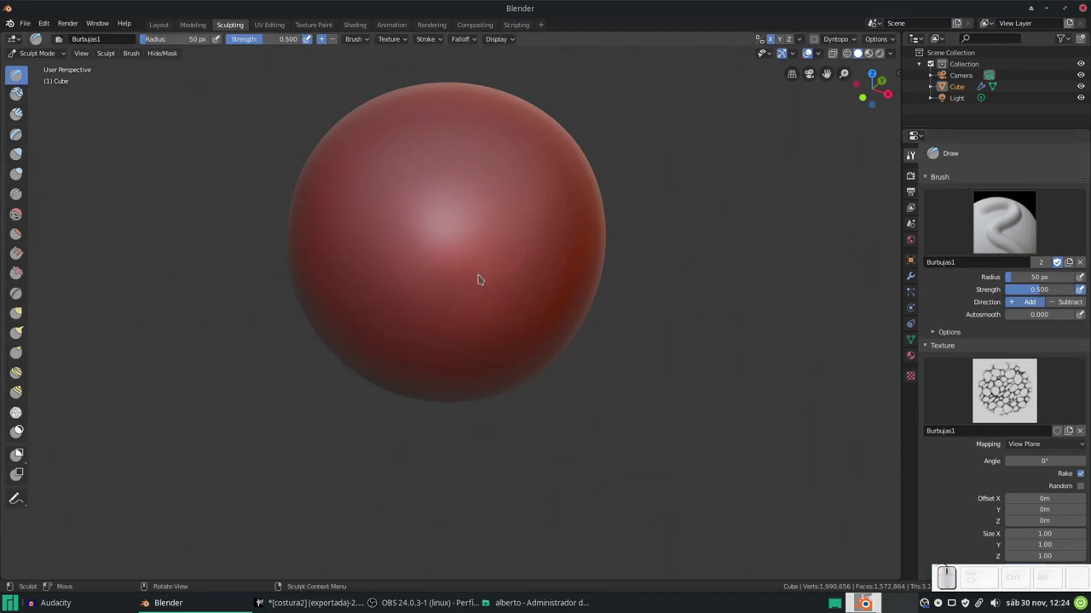
pyautogui.moveTo(468, 308); pyautogui.dragTo(466, 233)
pyautogui.press('ctrl+z')
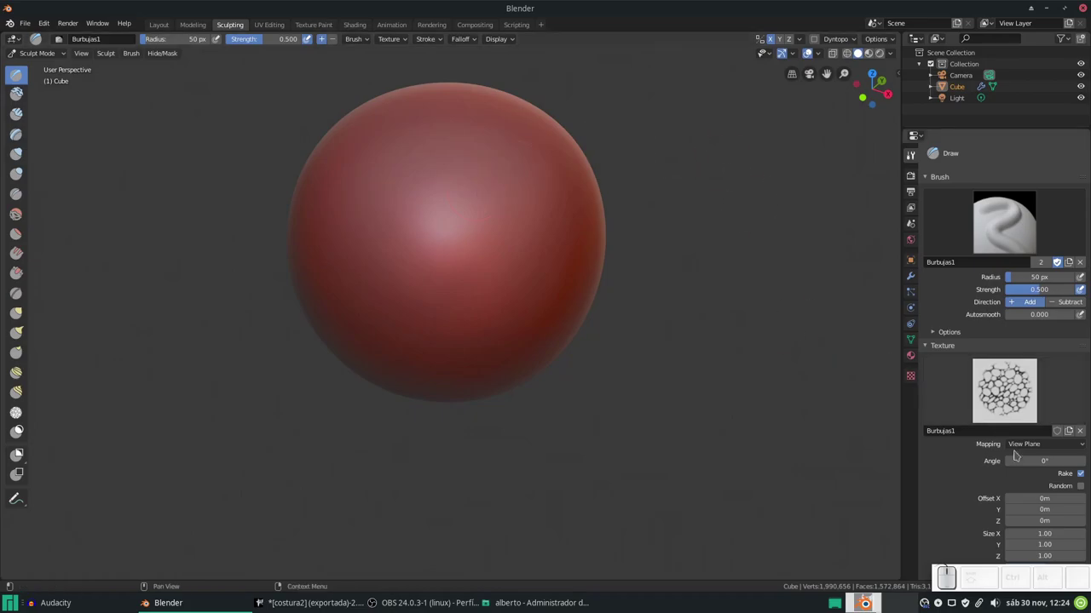
pyautogui.click(1083, 478)
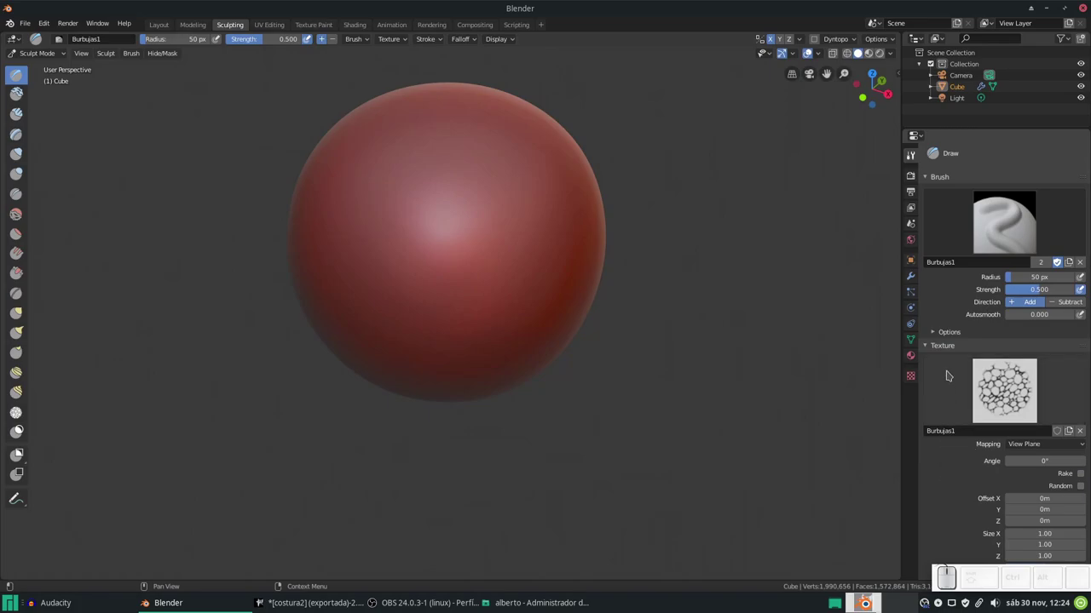
# Reveal the Stroke settings in the Burbujas1 tool panel
pyautogui.scroll(-3)
pyautogui.scroll(3)
pyautogui.scroll(-3)
pyautogui.scroll(3)
pyautogui.scroll(-3)
pyautogui.click(952, 553)
pyautogui.scroll(-3)
pyautogui.click(1022, 455)
pyautogui.click(953, 381)
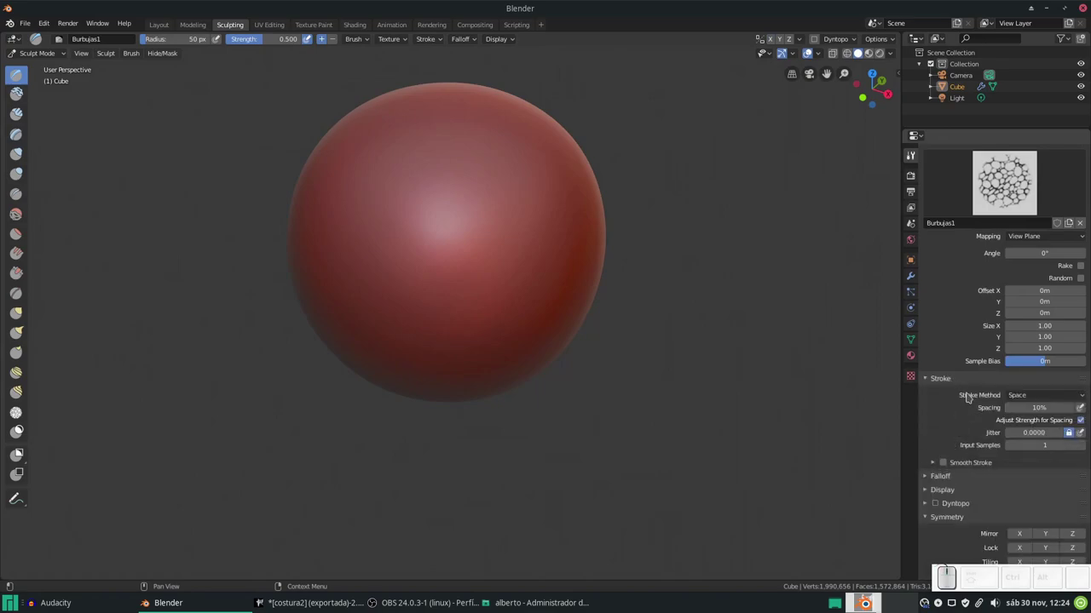
# Set stroke spacing to 45%, paint a U-shaped bubble test stroke and undo it
pyautogui.click(1020, 410)
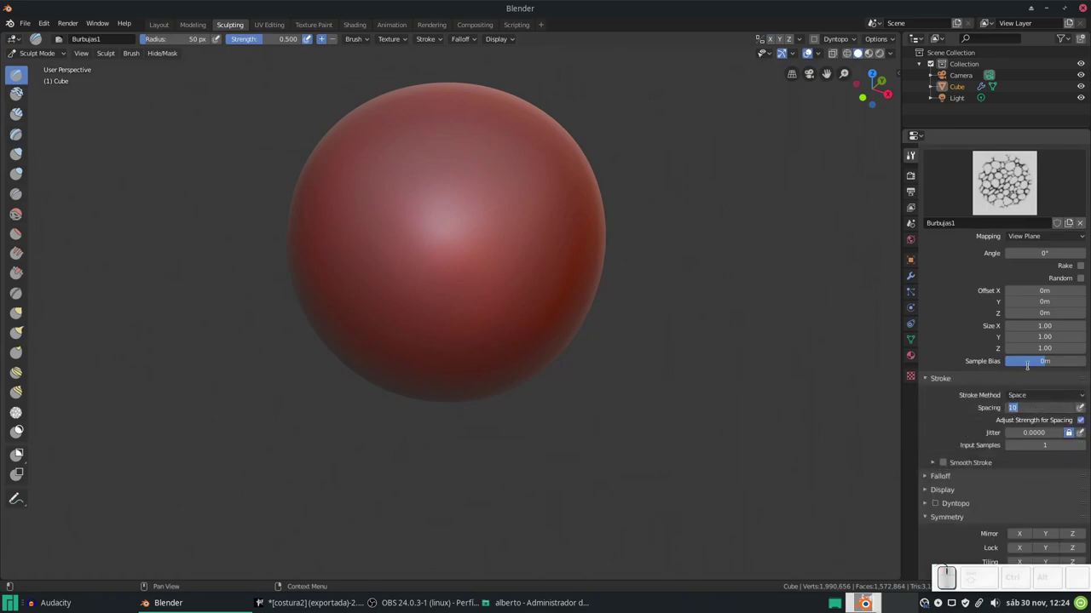
pyautogui.press('KP_4')
pyautogui.press('KP_5')
pyautogui.press('KP_Enter')
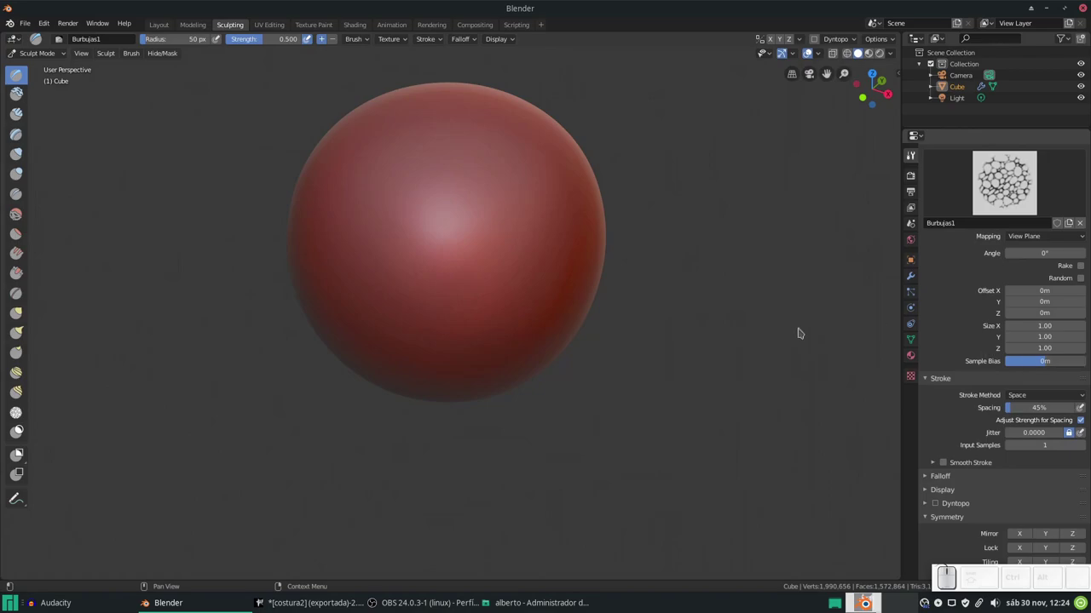
pyautogui.moveTo(436, 167); pyautogui.dragTo(589, 275)
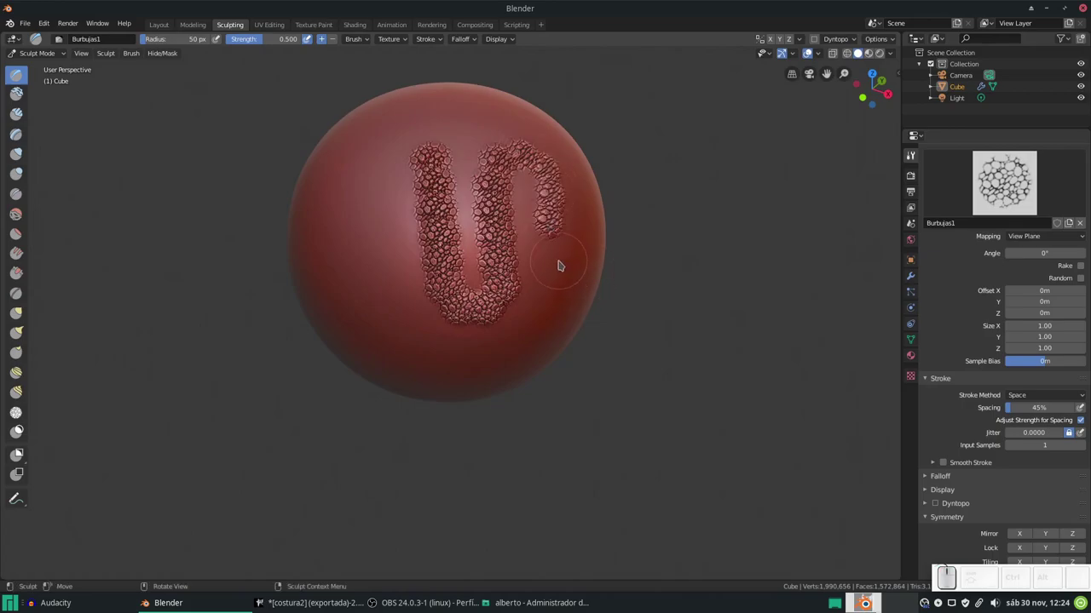
pyautogui.press('ctrl+z')
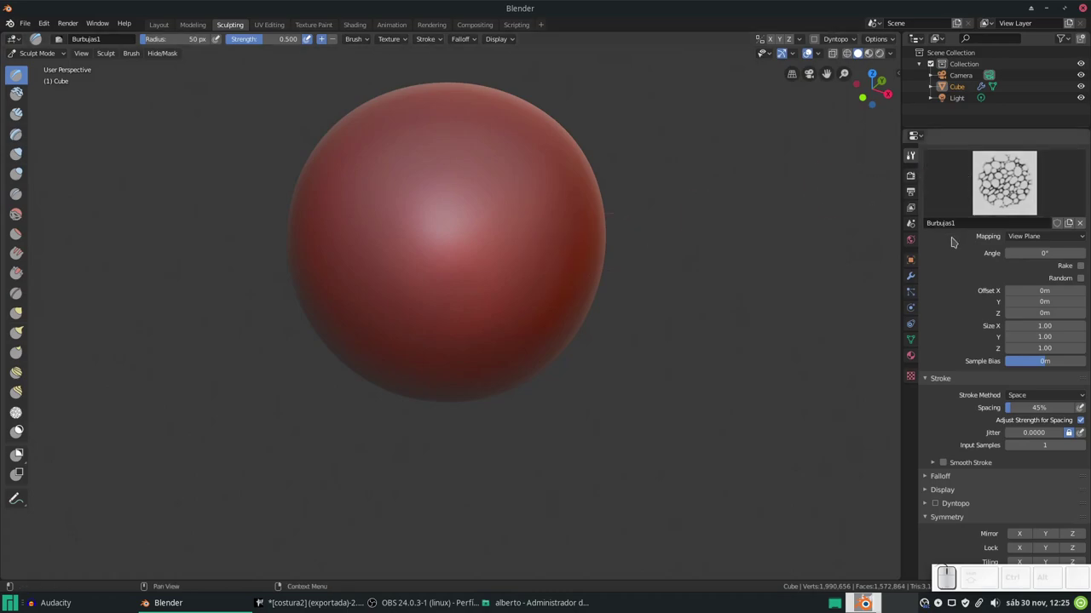
# Name the copied brush Burbujas2 and give it its own texture renamed Burbujas2
pyautogui.scroll(3)
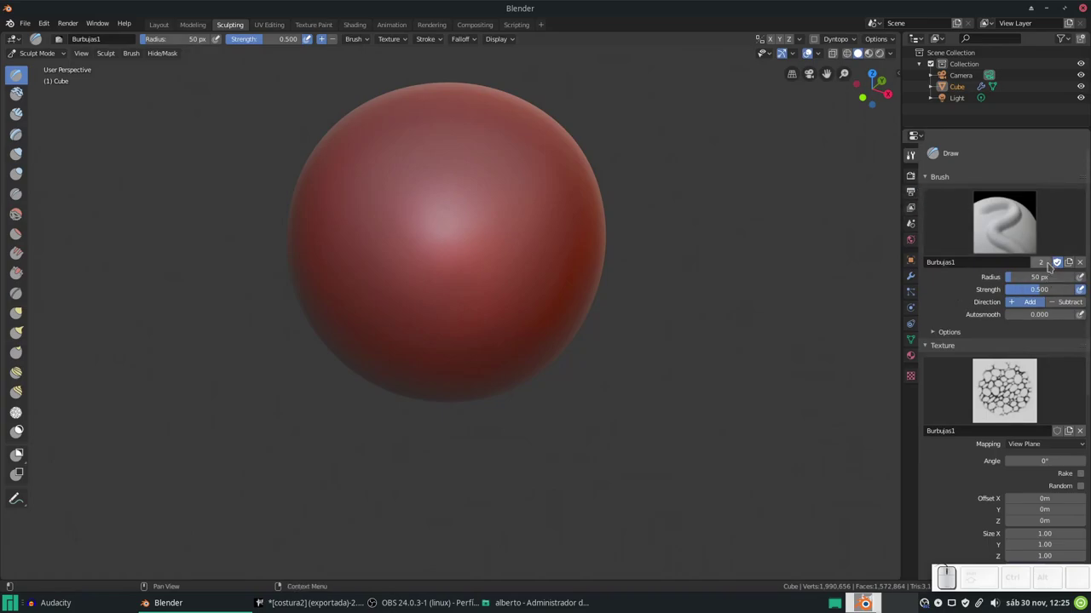
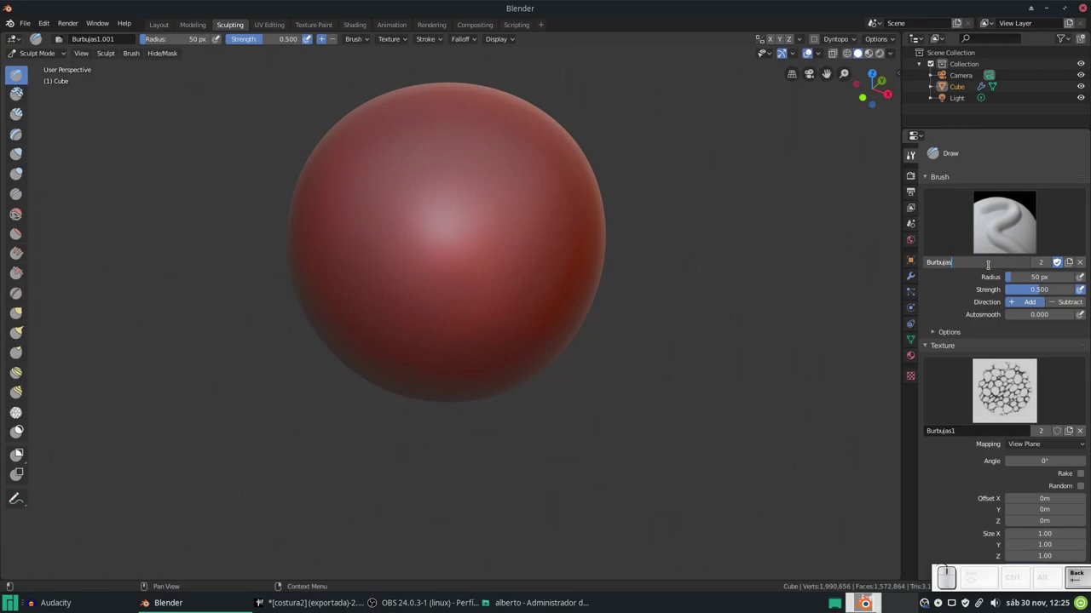
pyautogui.press('KP_Enter')
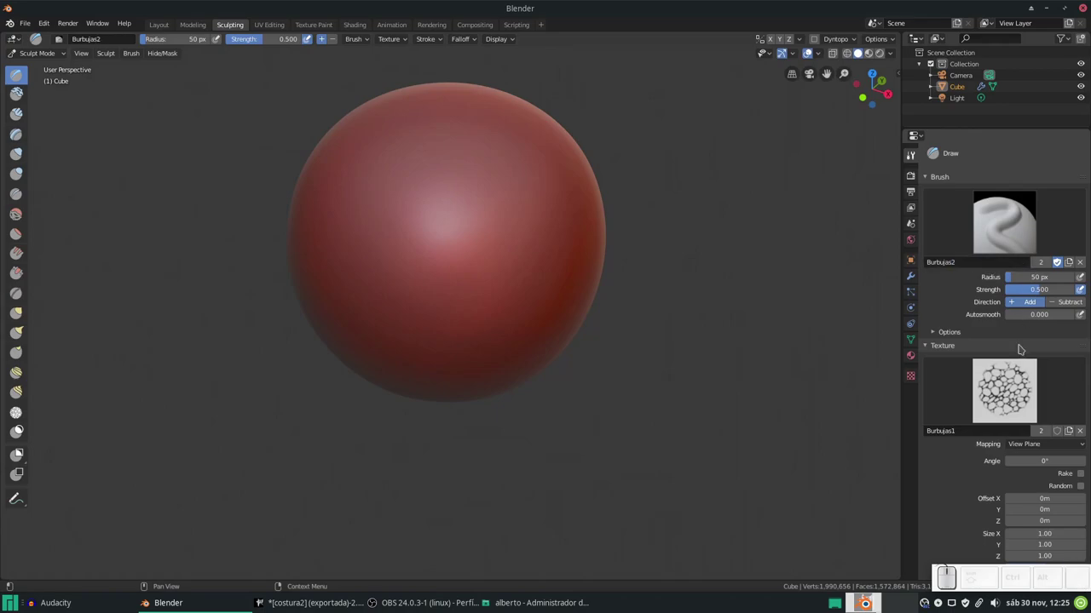
pyautogui.click(1041, 435)
pyautogui.click(1002, 437)
pyautogui.press('Right')
pyautogui.press('BackSpace')
pyautogui.press('KP_2')
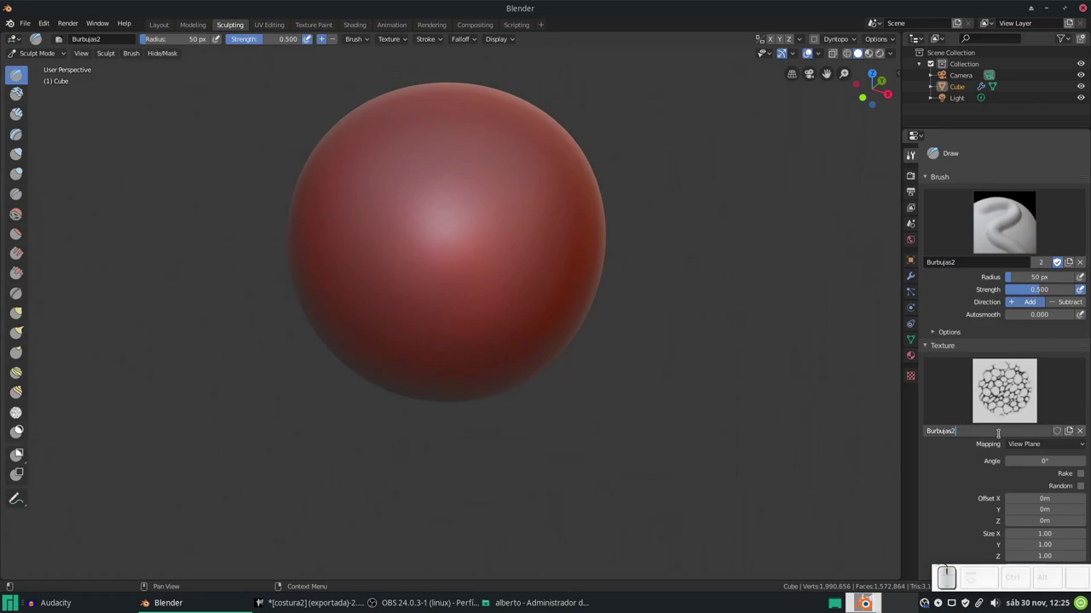
pyautogui.press('Return')
# Load burbujas2.png as the Burbujas2 texture's image
pyautogui.click(910, 381)
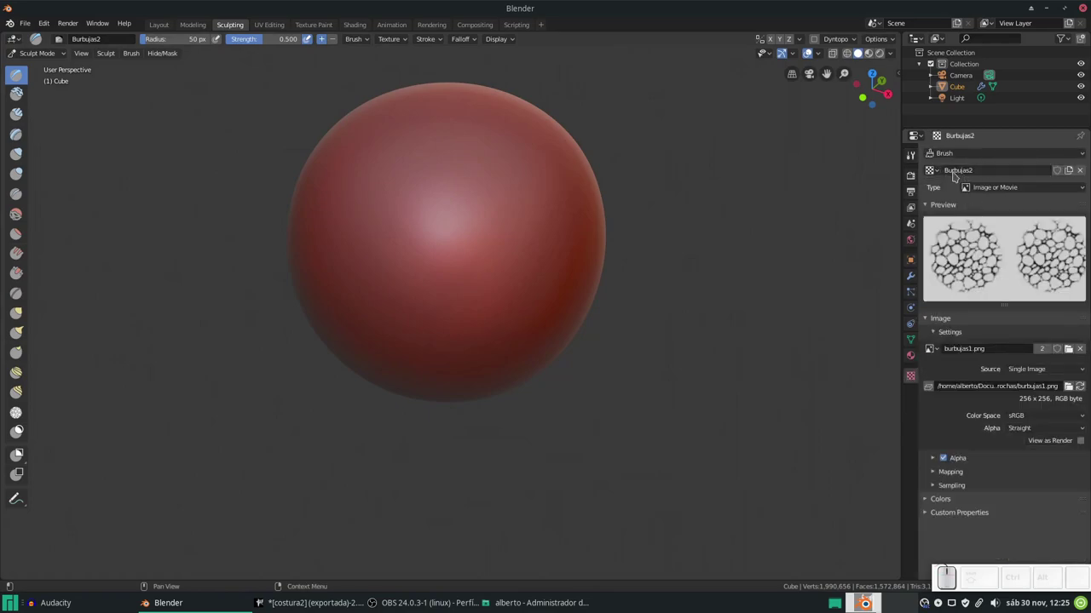
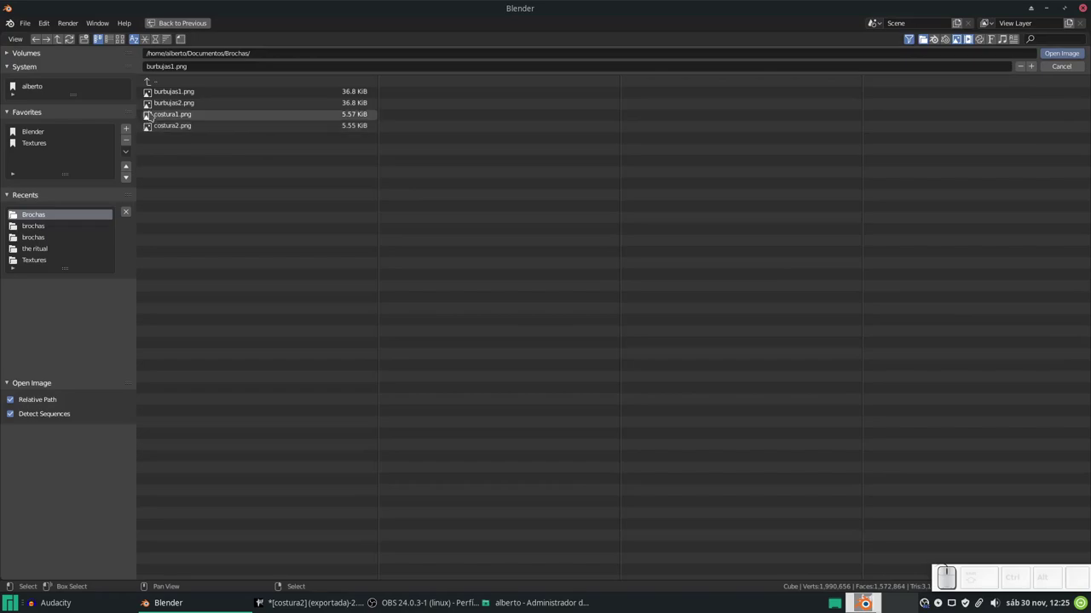
pyautogui.click(160, 108)
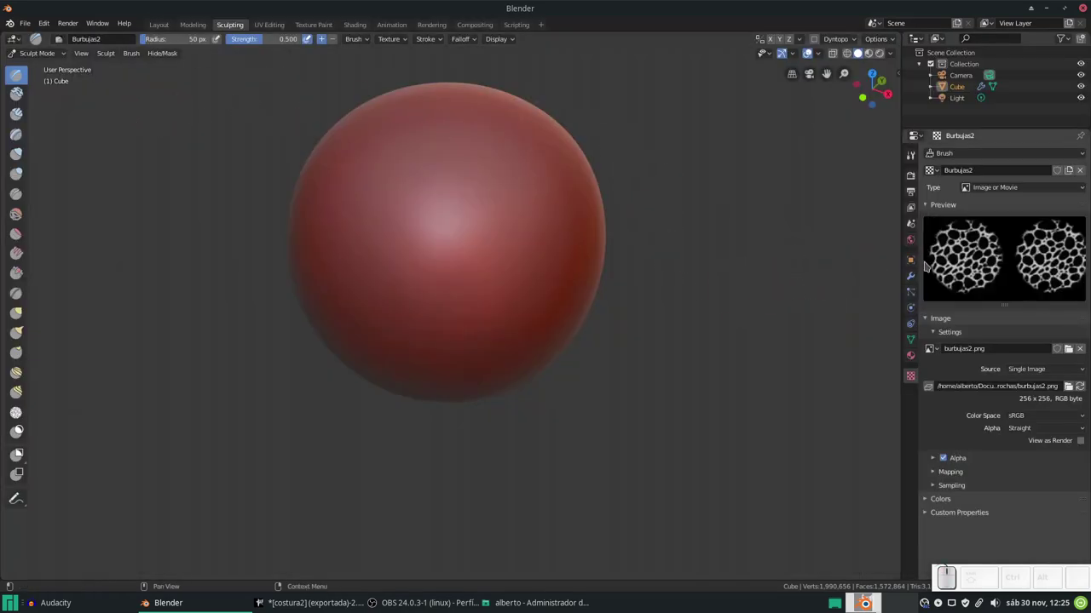
pyautogui.click(914, 161)
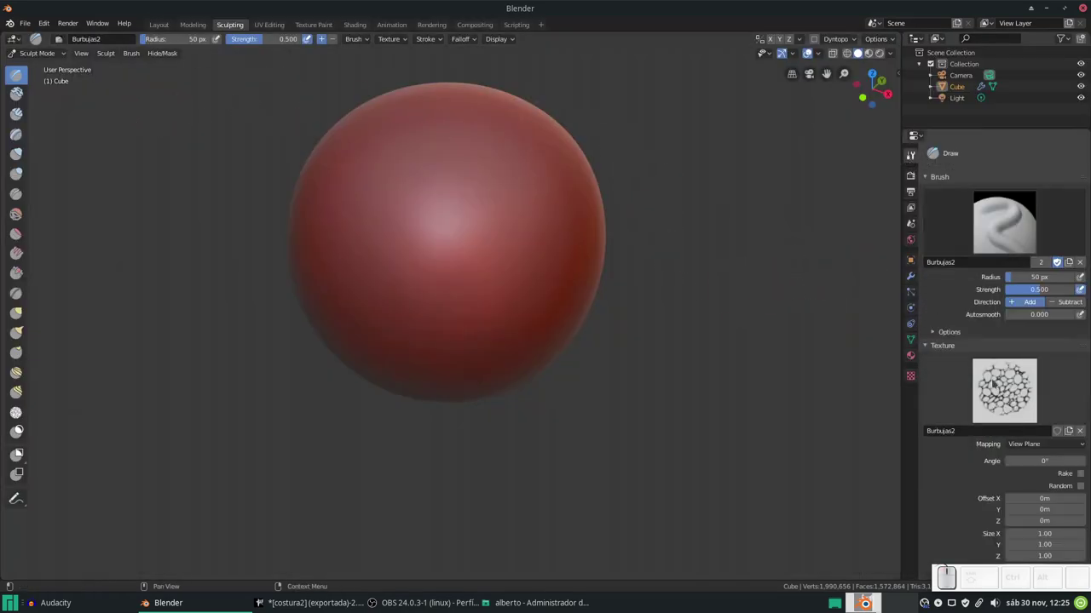
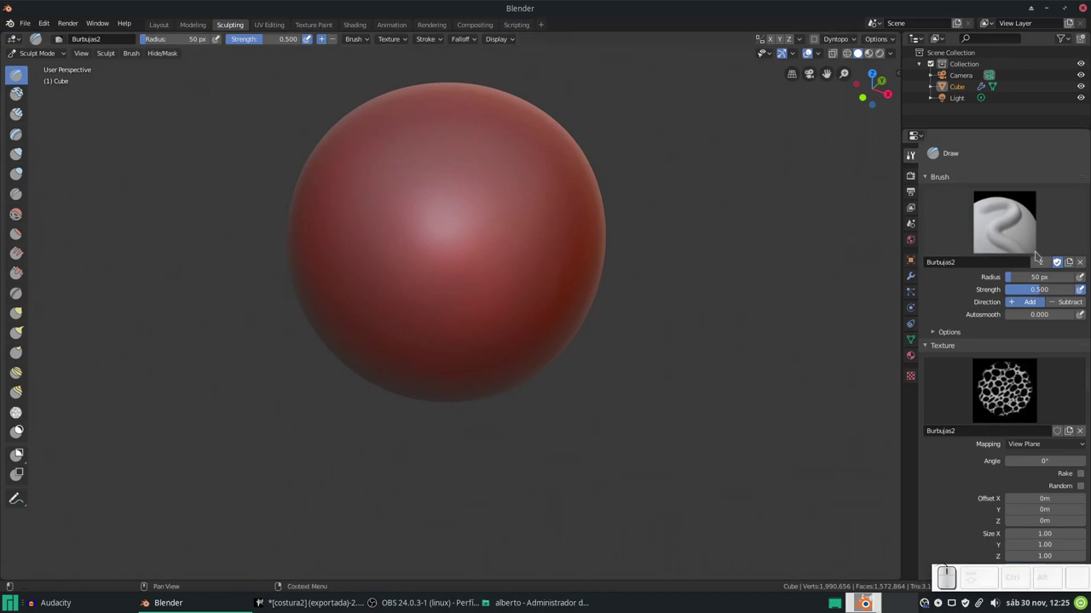
# Duplicate the Burbujas2 brush and name the copy Costura1
pyautogui.scroll(3)
pyautogui.click(1043, 266)
pyautogui.click(1000, 268)
pyautogui.press('shift+c')
pyautogui.press('shift+o')
pyautogui.press('shift+s')
pyautogui.press('shift+t')
pyautogui.press('shift+u')
pyautogui.press('shift+r')
pyautogui.press('shift+a')
pyautogui.press('shift+1')
pyautogui.press('shift+Return')
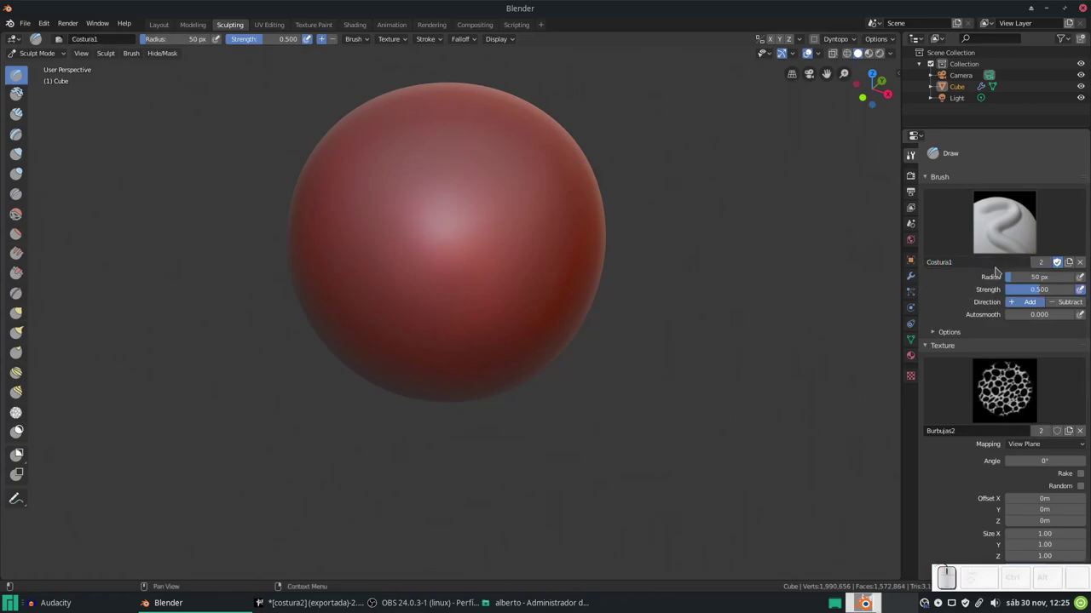
# Give Costura1 its own texture copy named Costura1
pyautogui.click(1041, 431)
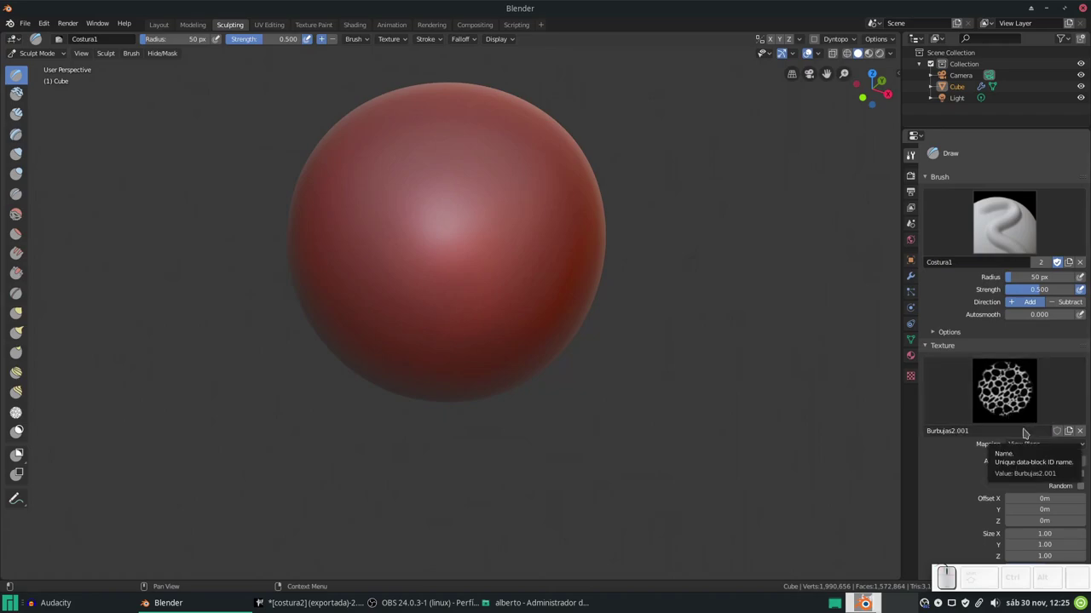
pyautogui.click(1024, 432)
pyautogui.press('shift+c')
pyautogui.press('shift+o')
pyautogui.press('shift+s')
pyautogui.press('shift+t')
pyautogui.press('shift+u')
pyautogui.press('shift+r')
pyautogui.press('shift+a')
pyautogui.press('shift+1')
pyautogui.press('Return')
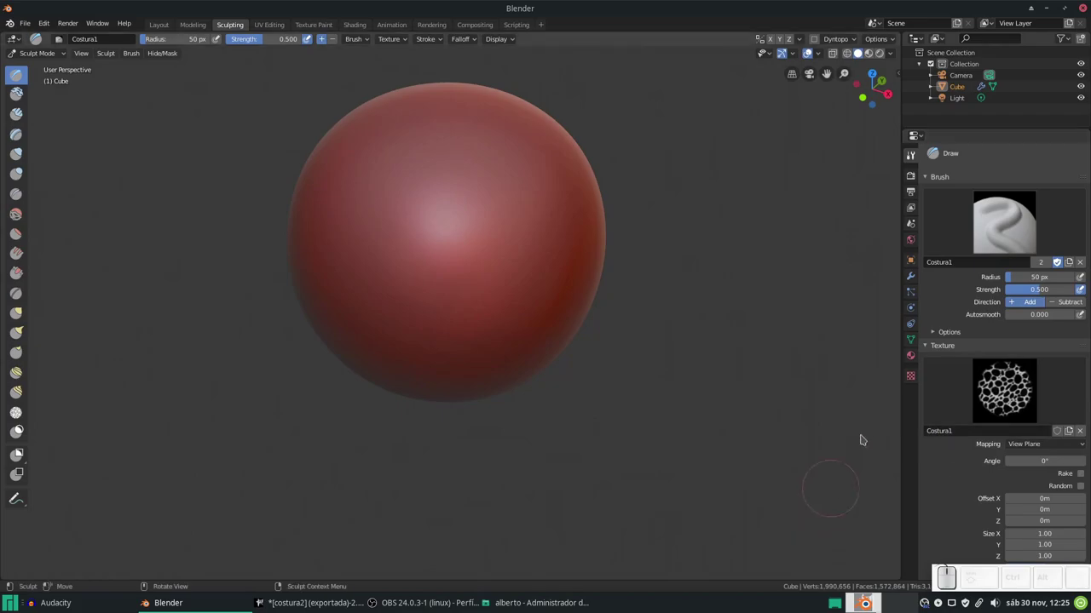
# Load the costura1.png seam image into the Costura1 texture
pyautogui.click(915, 379)
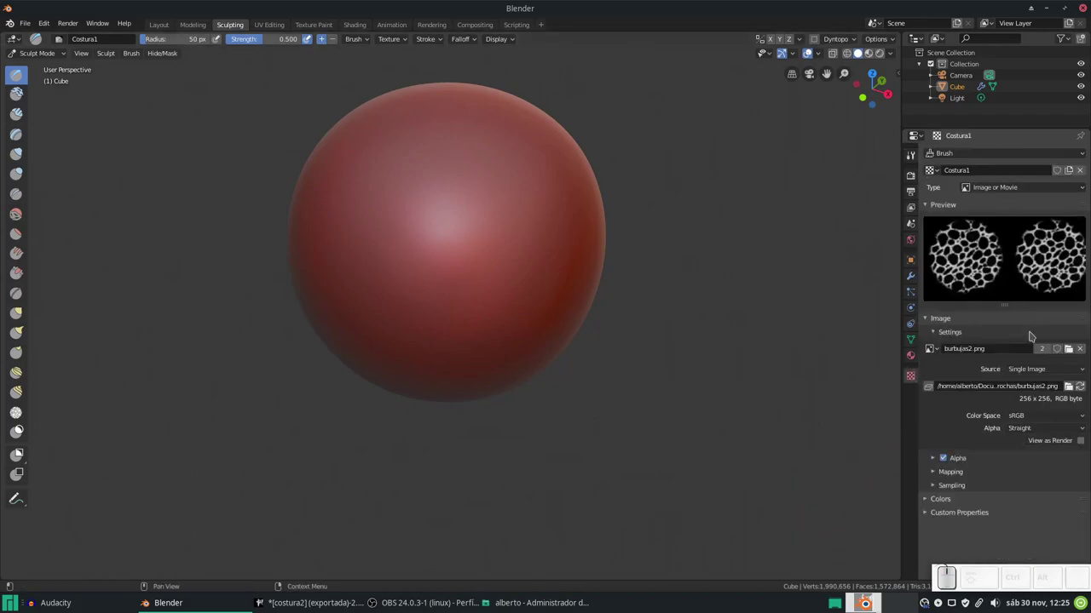
pyautogui.click(1076, 350)
pyautogui.click(193, 114)
pyautogui.click(1057, 58)
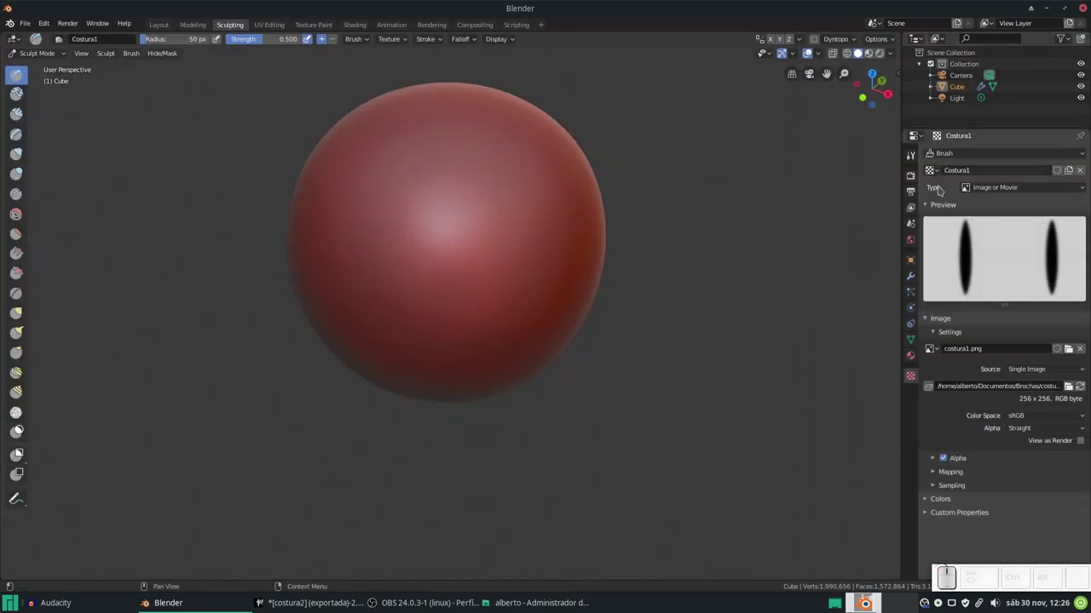
pyautogui.click(911, 160)
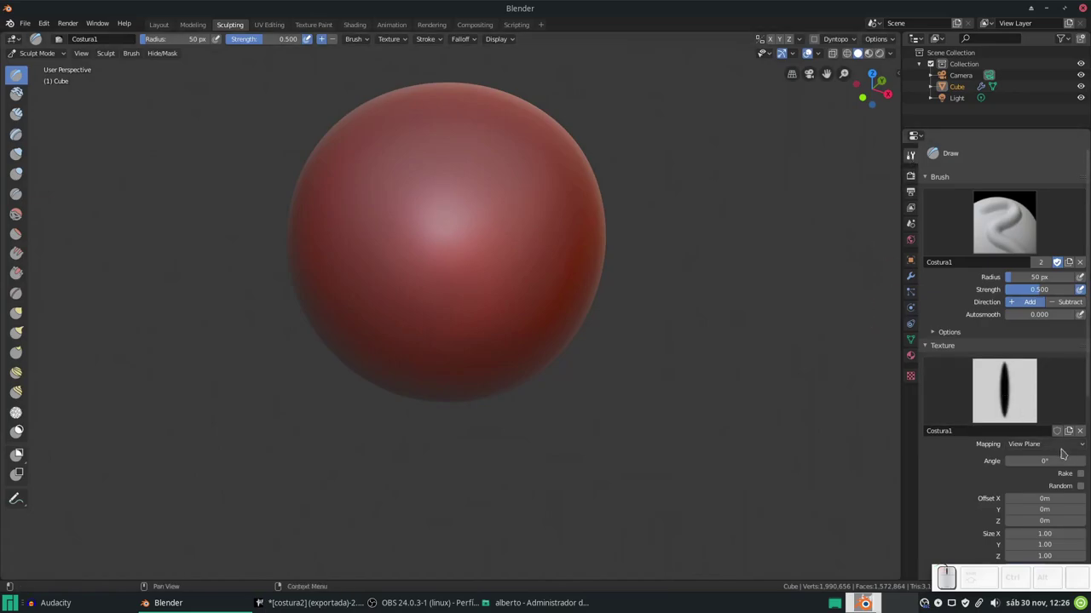
# Enable Rake on Costura1, paint test seam strokes and undo them
pyautogui.click(1083, 478)
pyautogui.moveTo(417, 328); pyautogui.dragTo(470, 323)
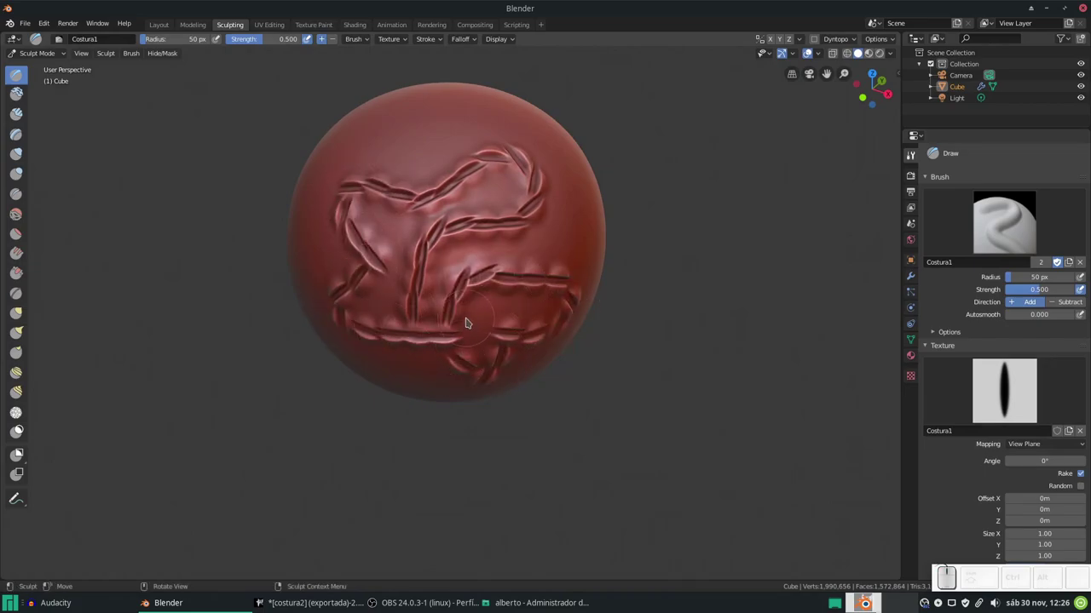
pyautogui.press('ctrl+z')
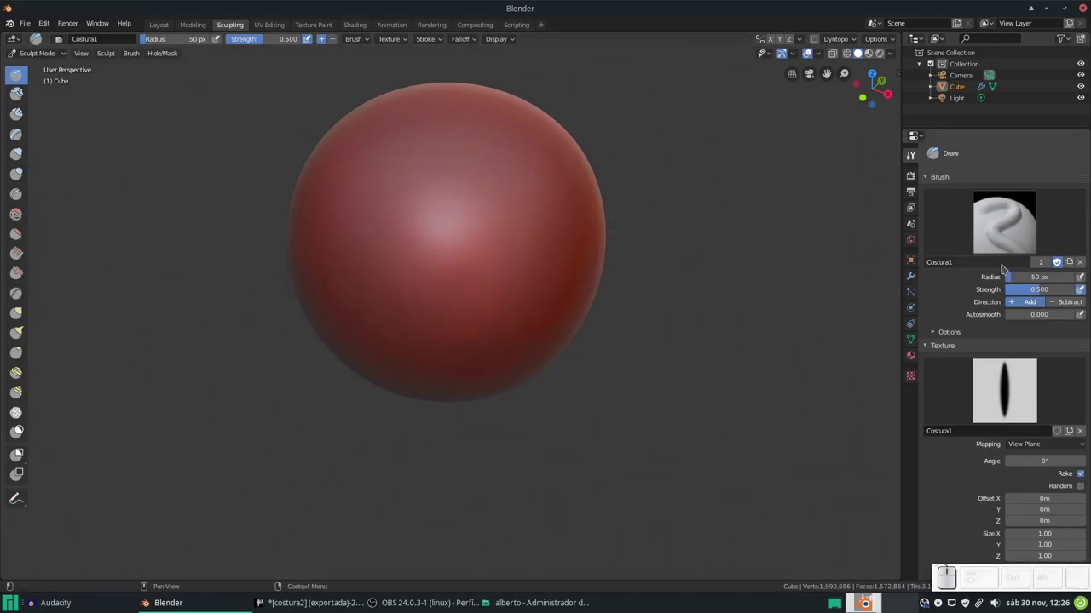
# Set Costura1 stroke spacing to 55%, test it, and create a Costura1.001 copy
pyautogui.scroll(-3)
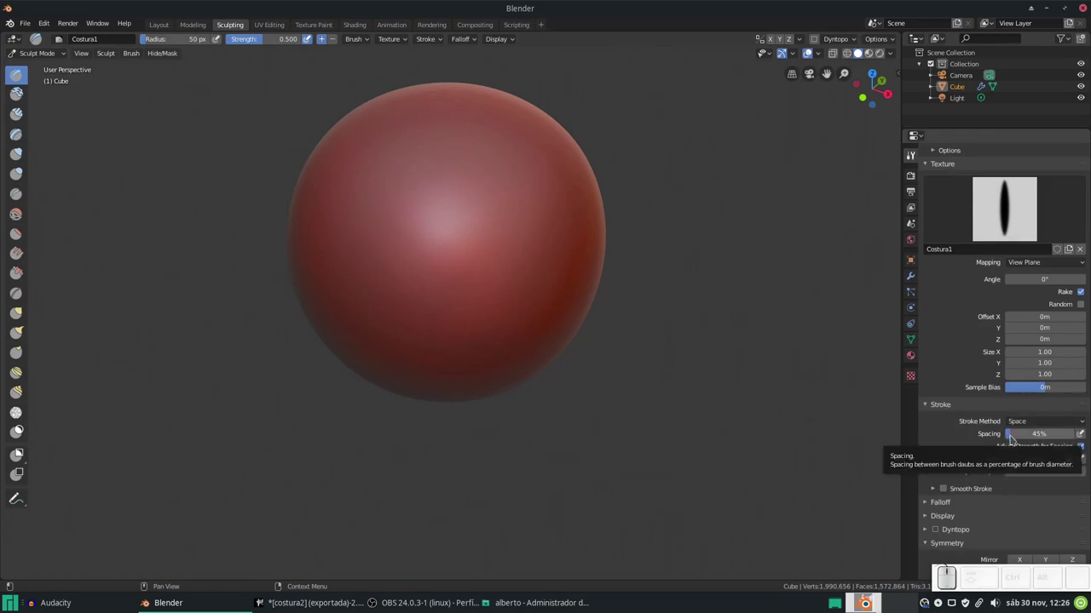
pyautogui.click(1019, 437)
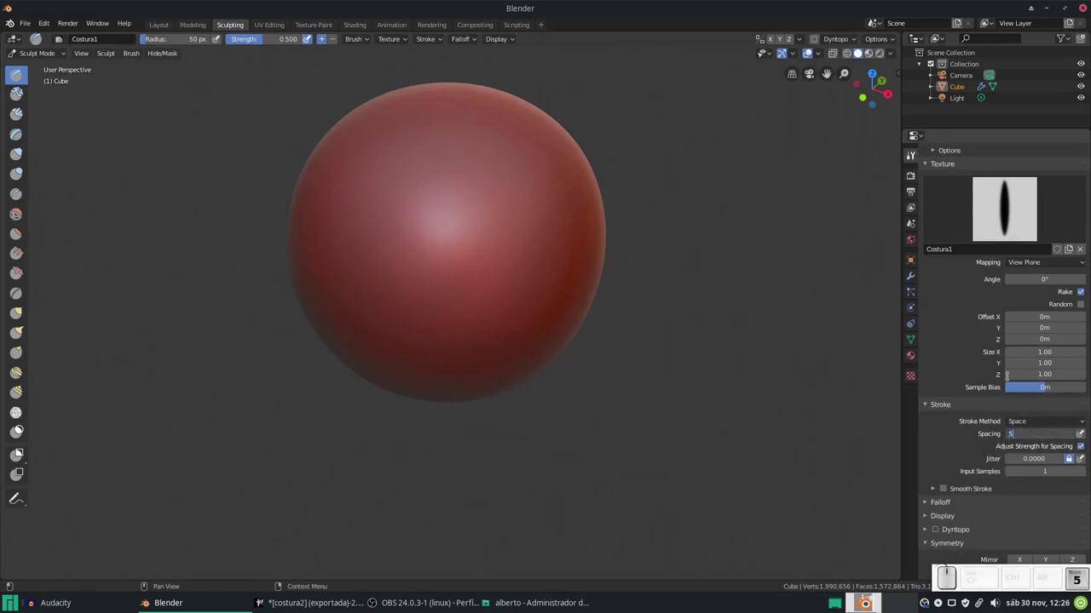
pyautogui.press('KP_Enter')
pyautogui.moveTo(458, 342); pyautogui.dragTo(381, 425)
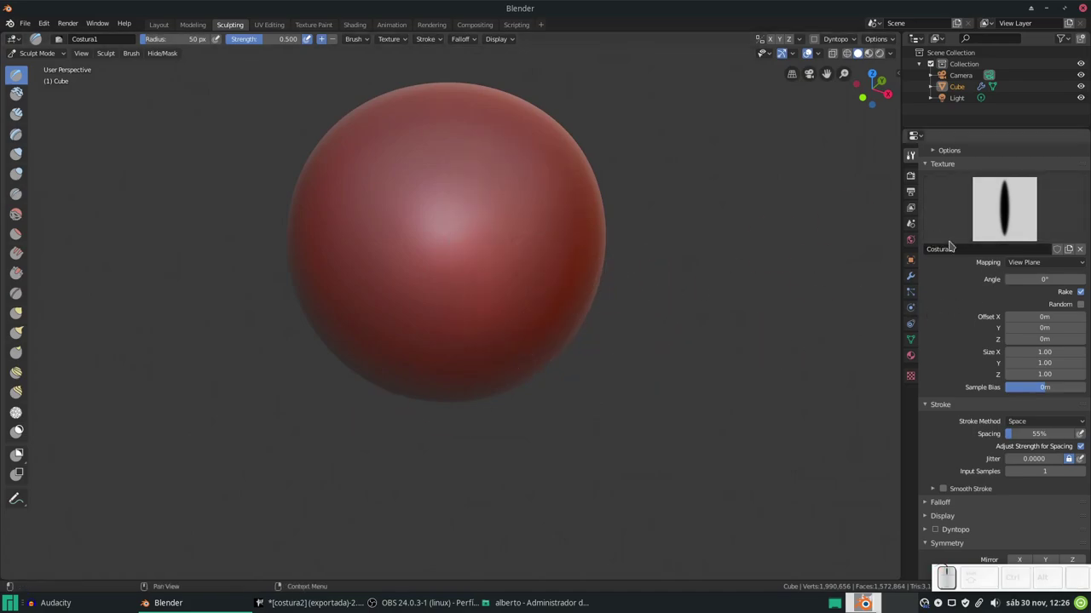
pyautogui.scroll(3)
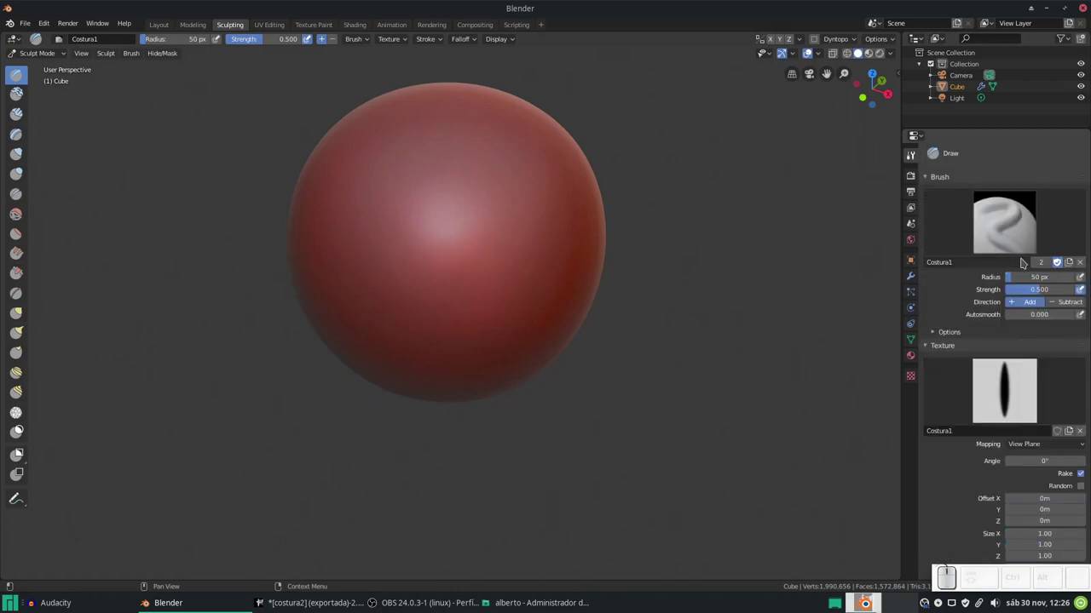
pyautogui.click(1037, 265)
# Rename the copied brush to Costura2
pyautogui.click(989, 267)
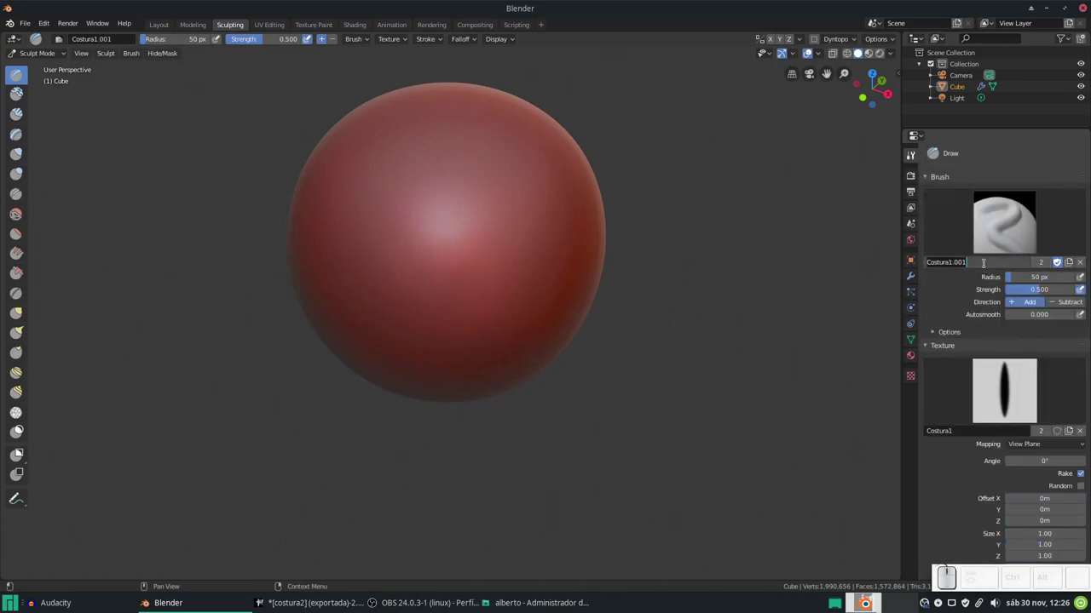
pyautogui.press('End')
pyautogui.press('BackSpace')
pyautogui.press('KP_5')
pyautogui.press('BackSpace')
pyautogui.press('KP_2')
pyautogui.press('KP_Enter')
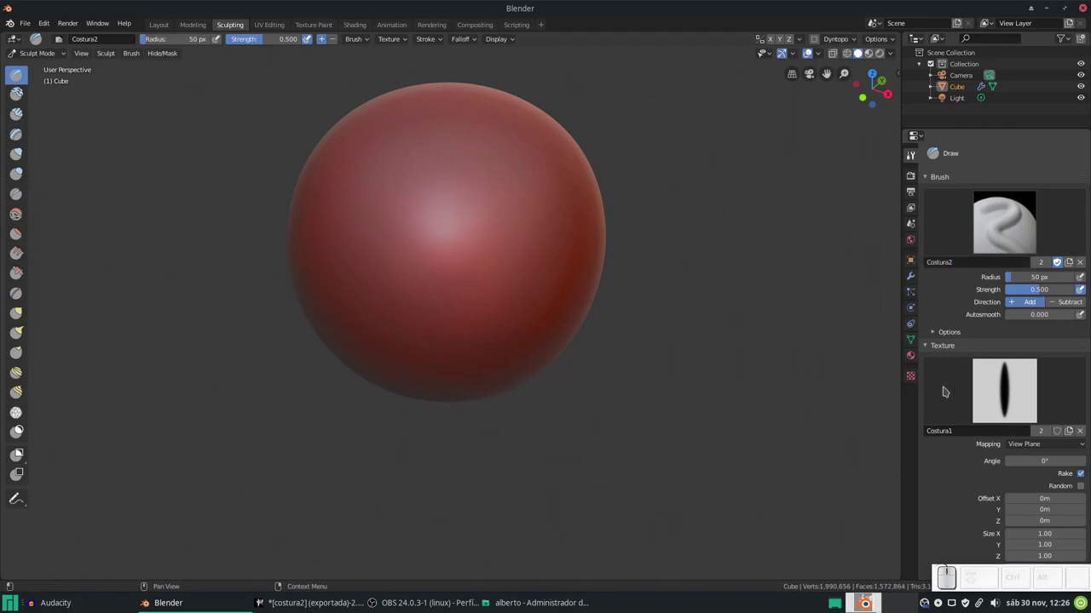
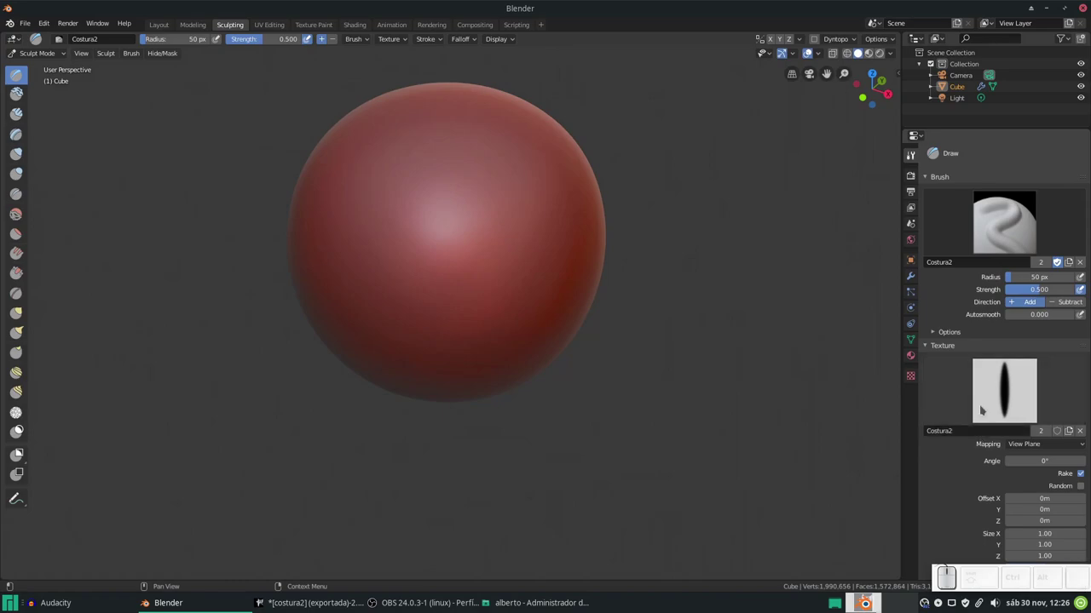
# Mark the Costura2 texture's costura2.png image as Fake User so it is kept unused
pyautogui.click(916, 381)
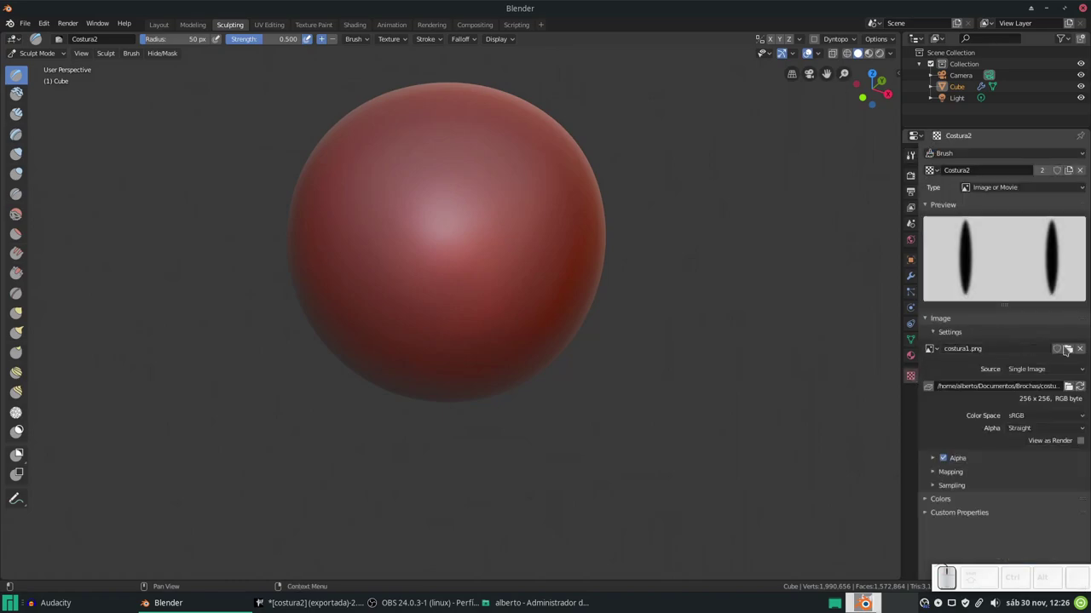
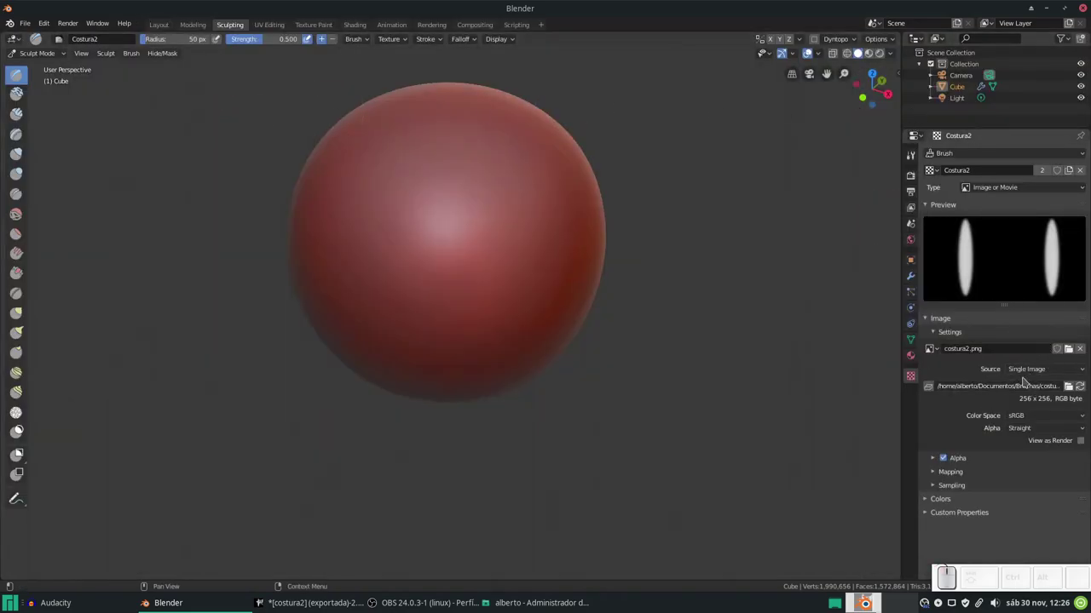
pyautogui.scroll(-3)
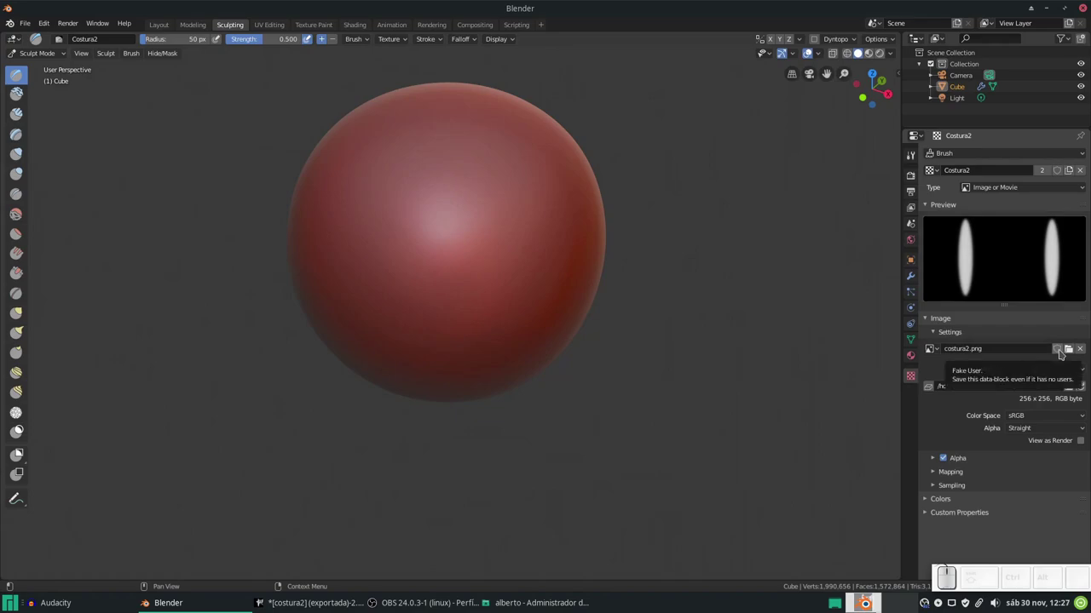
pyautogui.click(1062, 353)
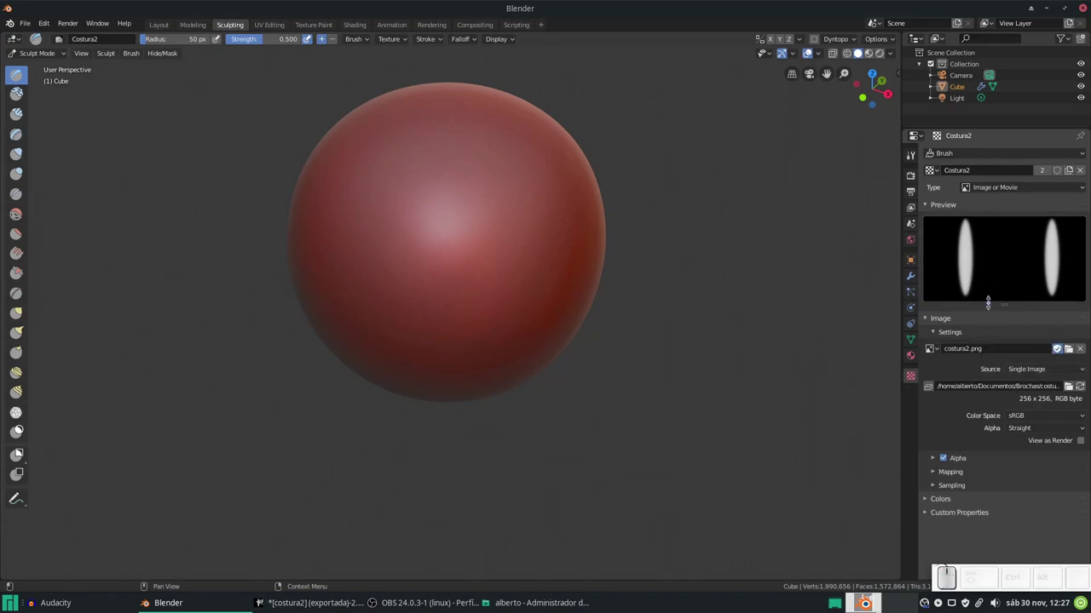
pyautogui.moveTo(441, 149); pyautogui.dragTo(208, 227)
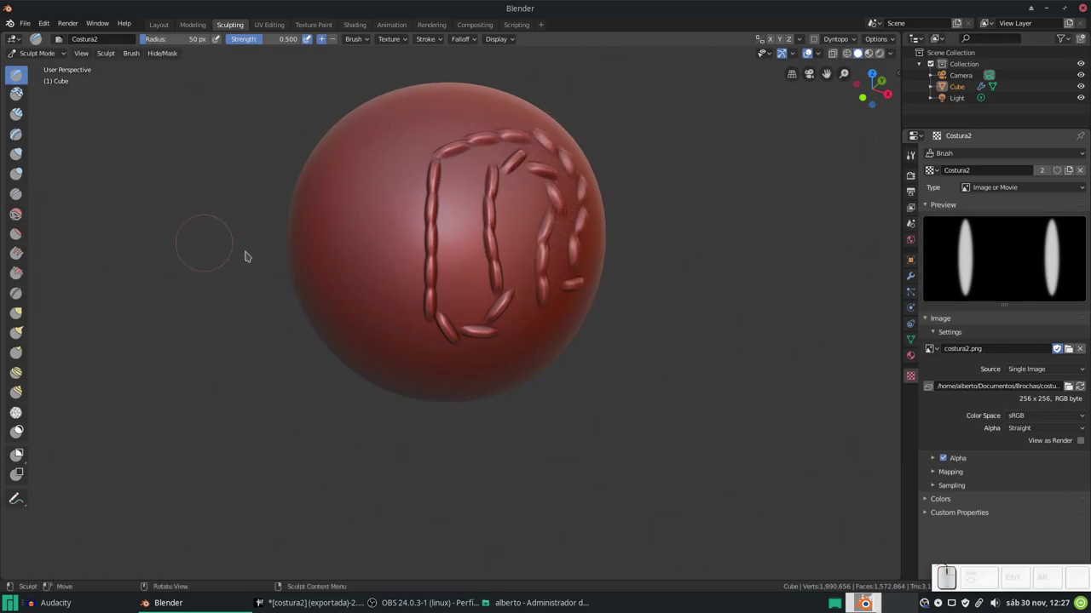
pyautogui.press('ctrl+z')
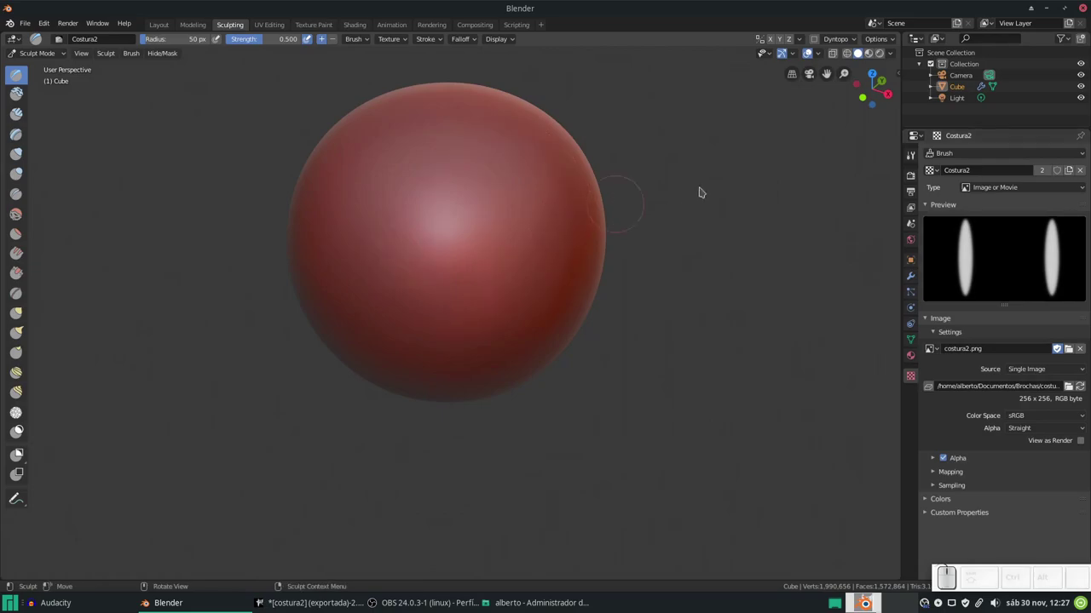
pyautogui.scroll(-3)
pyautogui.scroll(3)
pyautogui.click(499, 239)
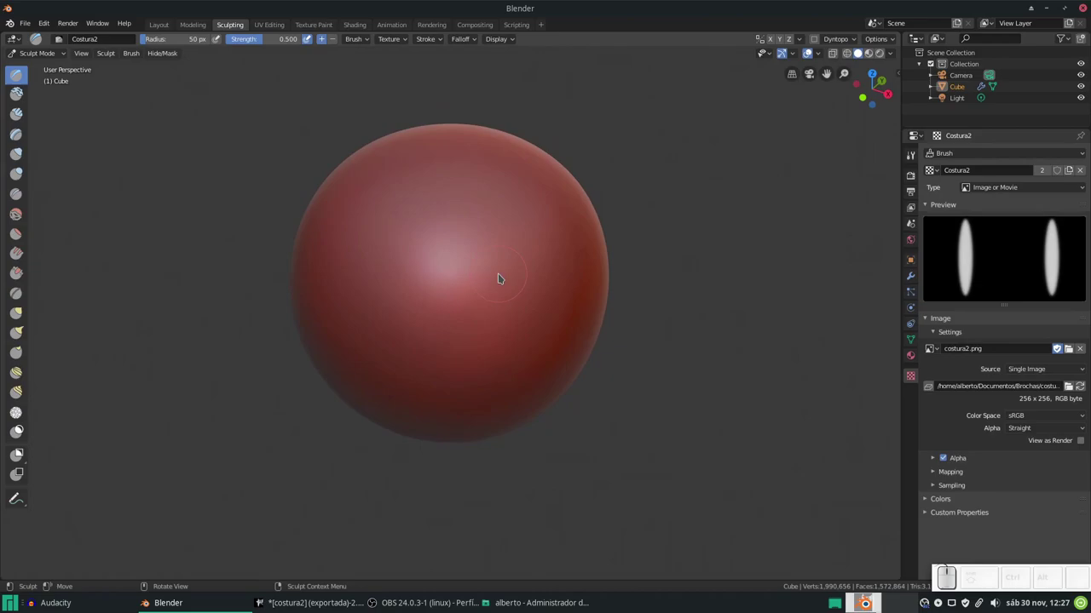
# Save the brush file as brochas2.blend in the brochas folder
pyautogui.press('ctrl+s')
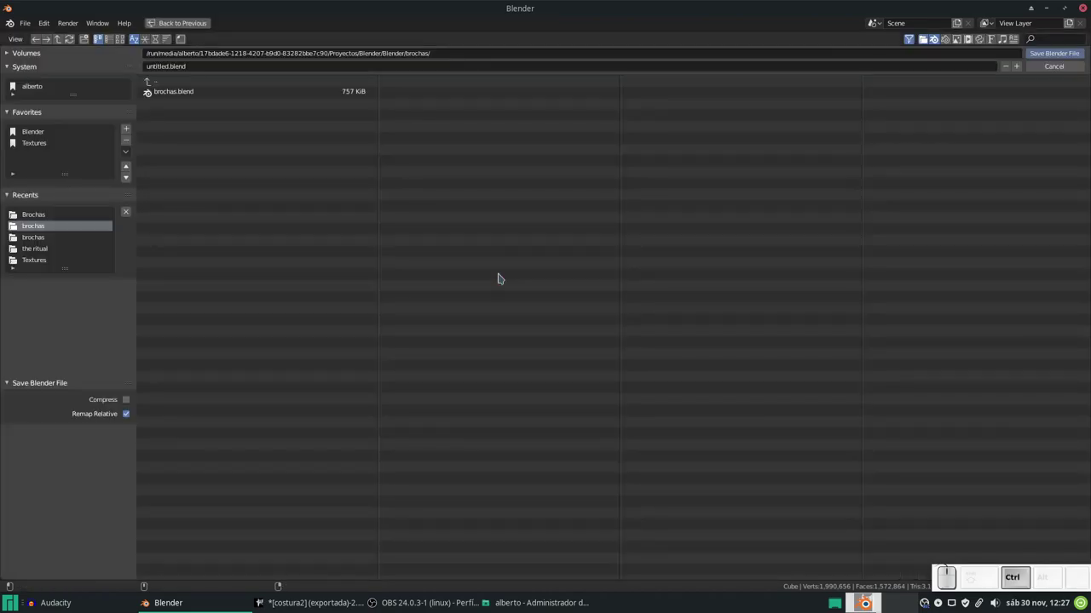
pyautogui.click(198, 64)
pyautogui.press('b')
pyautogui.press('r')
pyautogui.press('o')
pyautogui.press('c')
pyautogui.press('h')
pyautogui.press('a')
pyautogui.press('s')
pyautogui.press('2')
pyautogui.press('Return')
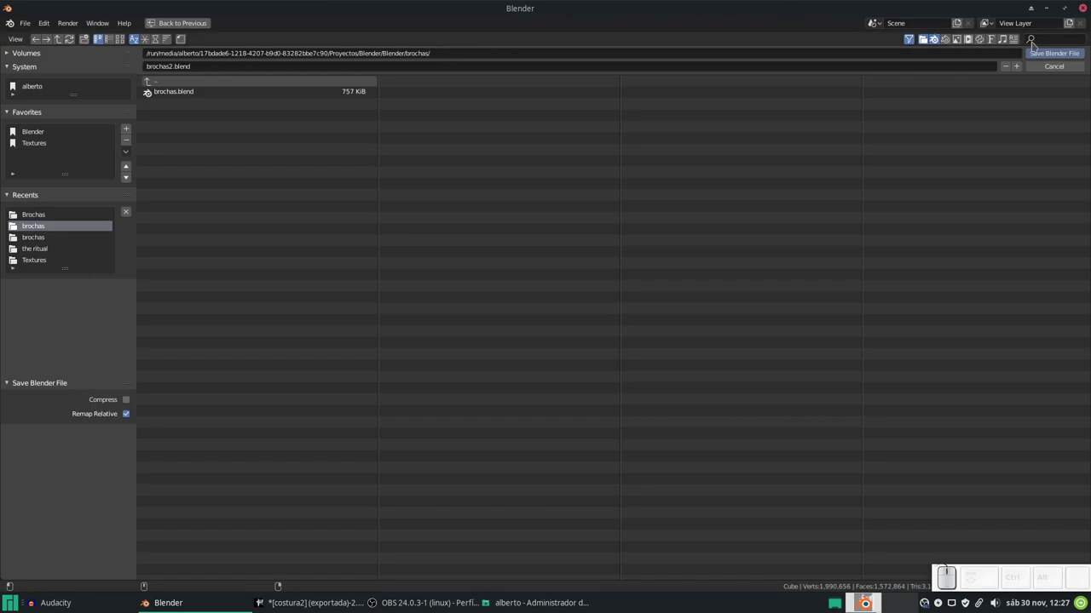
pyautogui.click(1052, 59)
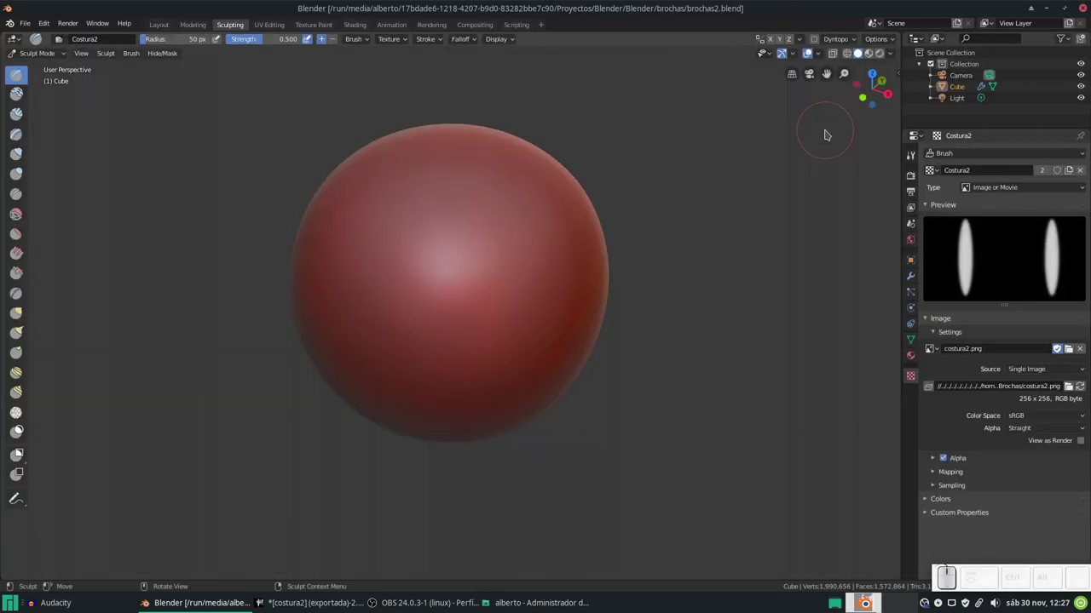
# Start a new General file and add a Multiresolution modifier to the default cube
pyautogui.press('ctrl+n')
pyautogui.click(638, 277)
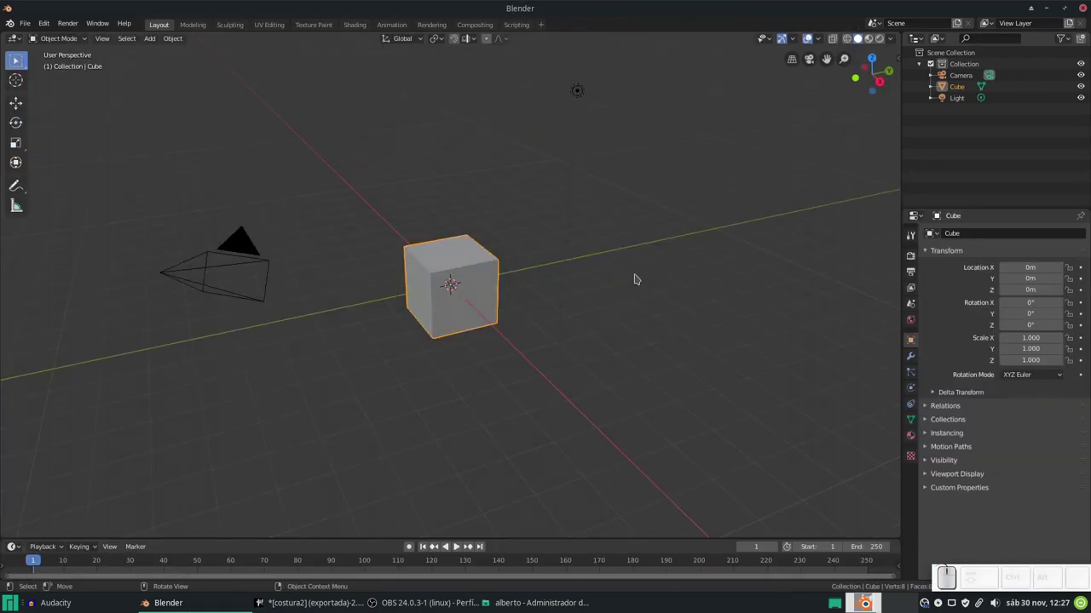
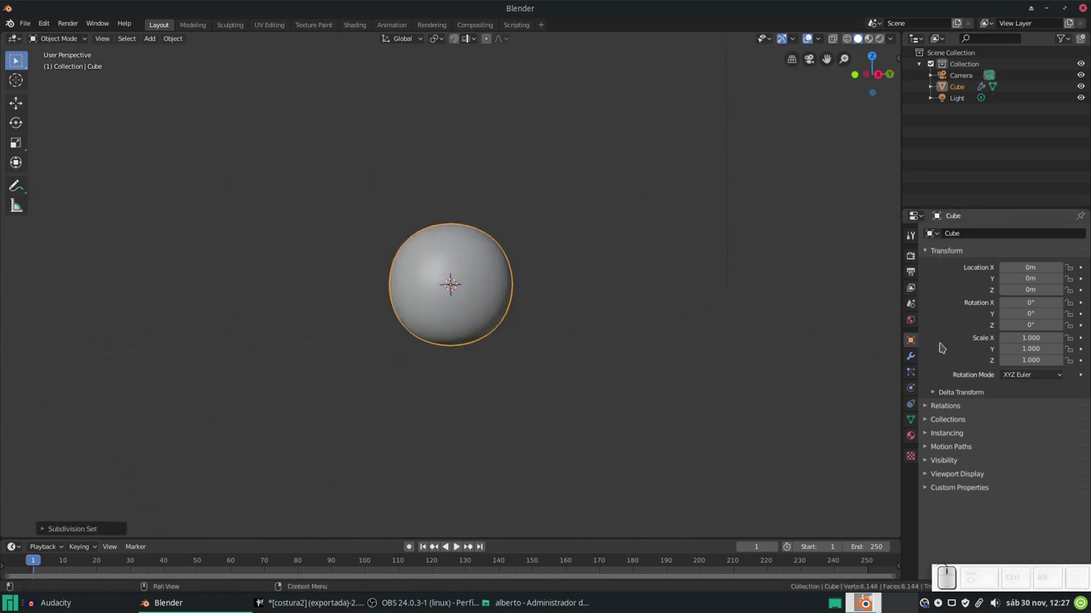
pyautogui.click(918, 361)
pyautogui.click(980, 269)
pyautogui.click(985, 235)
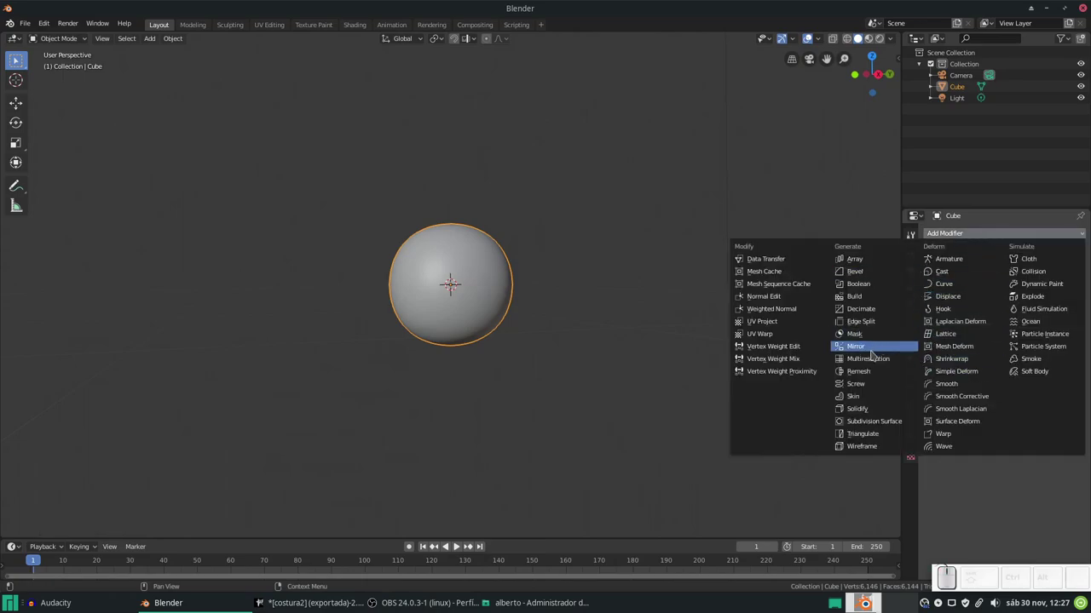
pyautogui.click(868, 363)
# Subdivide the Multires modifier four times to level 4, giving a smooth sphere
pyautogui.click(1046, 296)
pyautogui.click(1047, 300)
pyautogui.click(1047, 300)
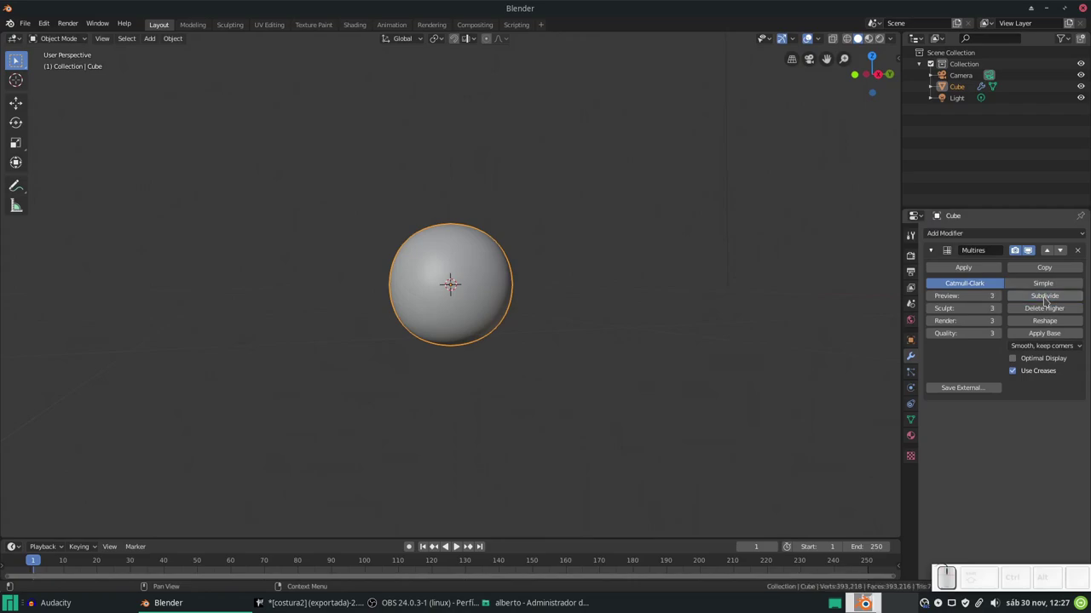
pyautogui.click(1047, 299)
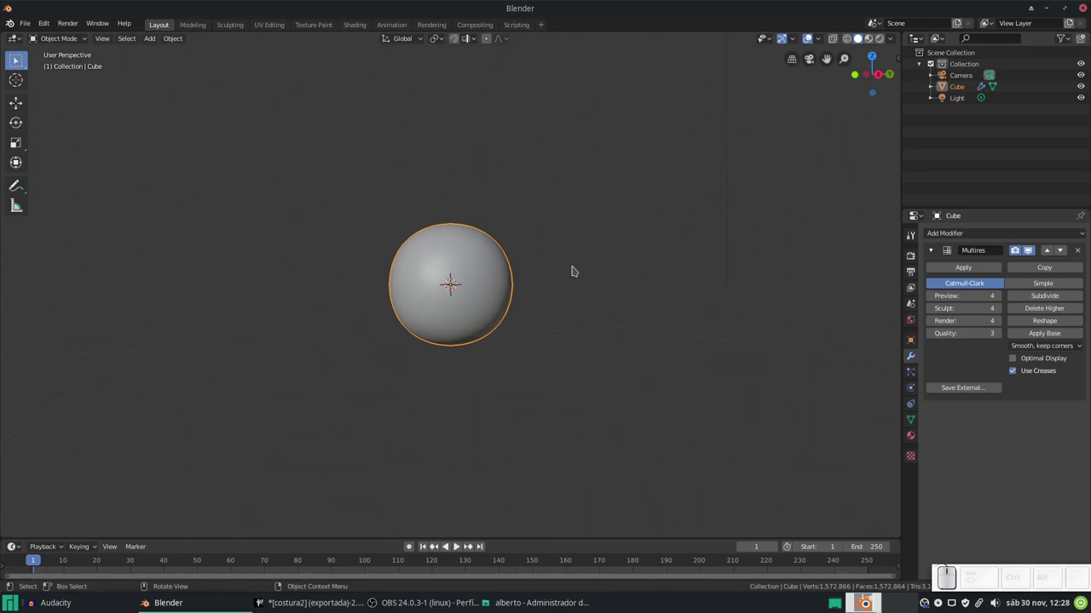
pyautogui.click(915, 241)
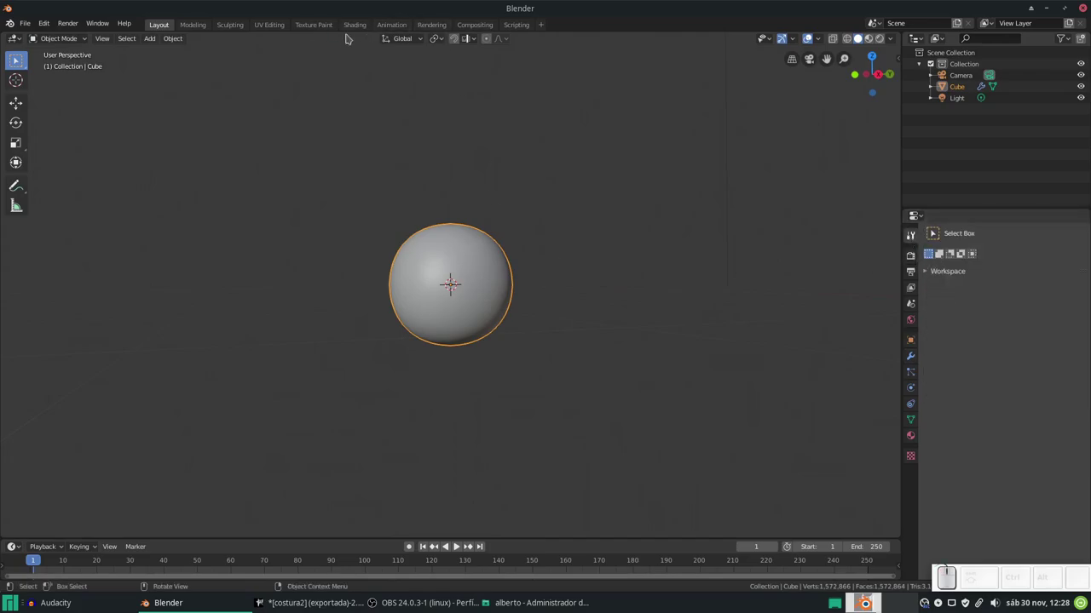
# In the Sculpting workspace, start File > Append and browse into brochas2.blend/Brush
pyautogui.click(237, 30)
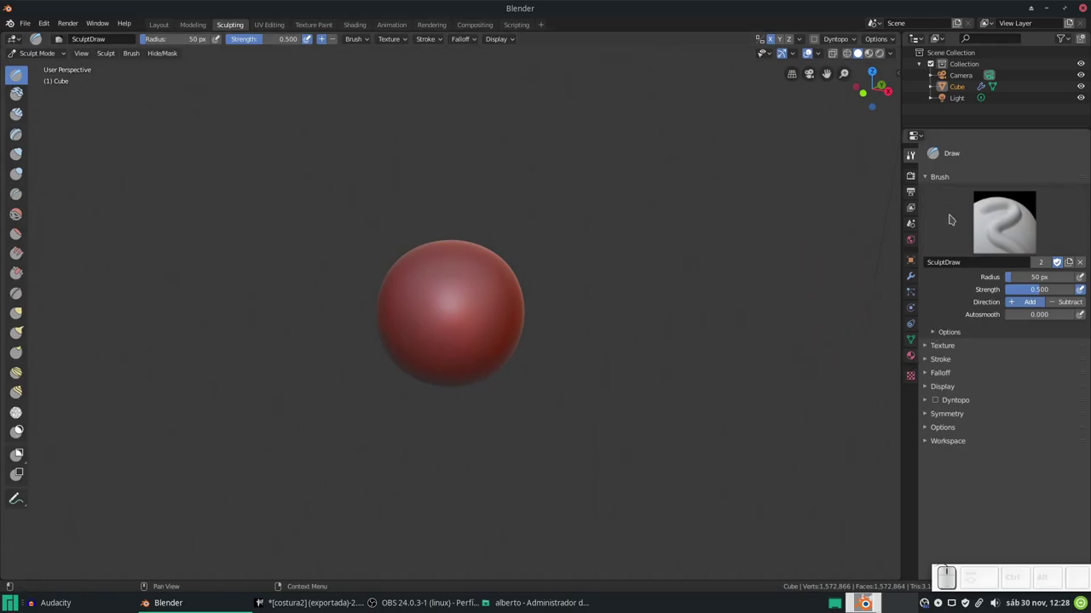
pyautogui.click(27, 27)
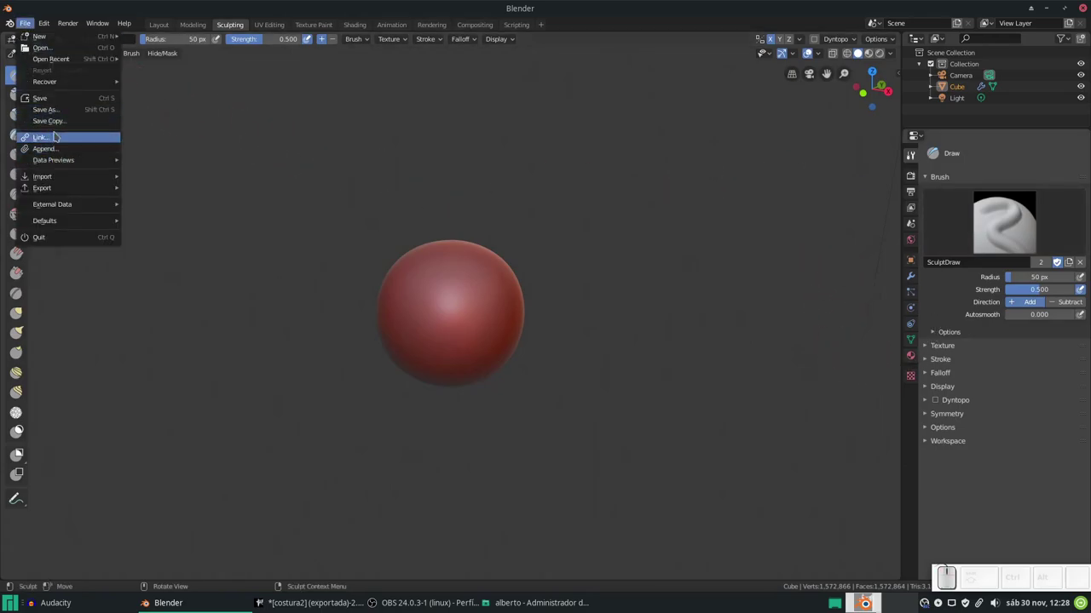
pyautogui.click(60, 152)
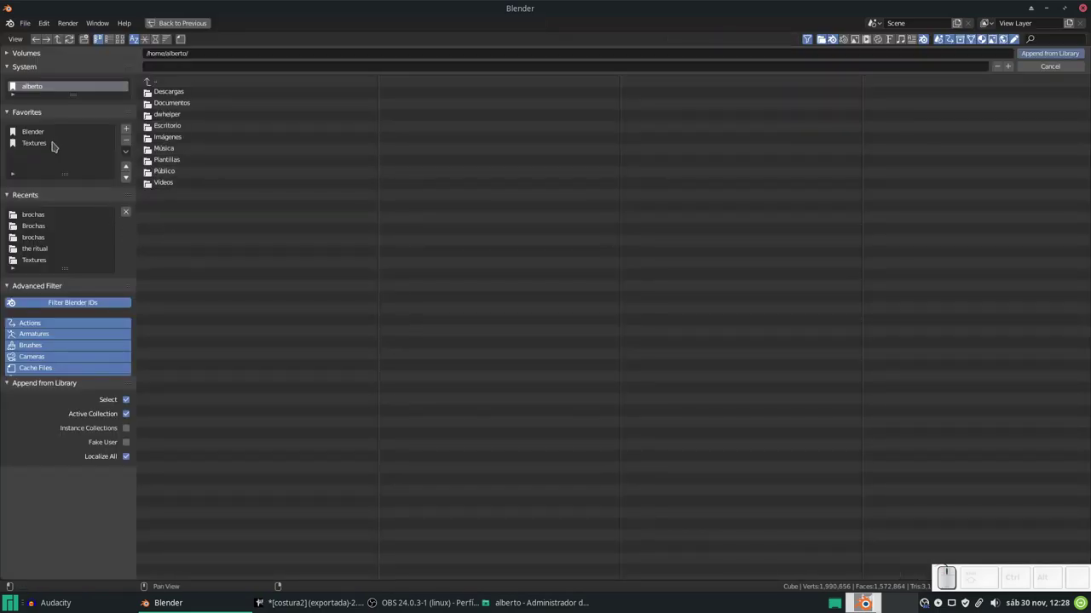
pyautogui.click(36, 137)
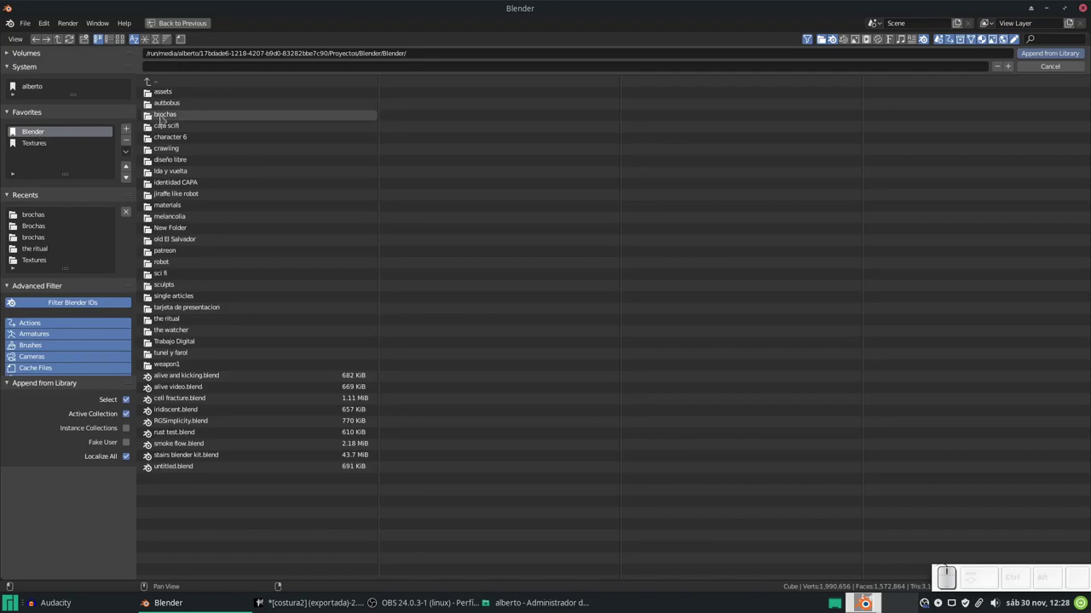
pyautogui.click(167, 119)
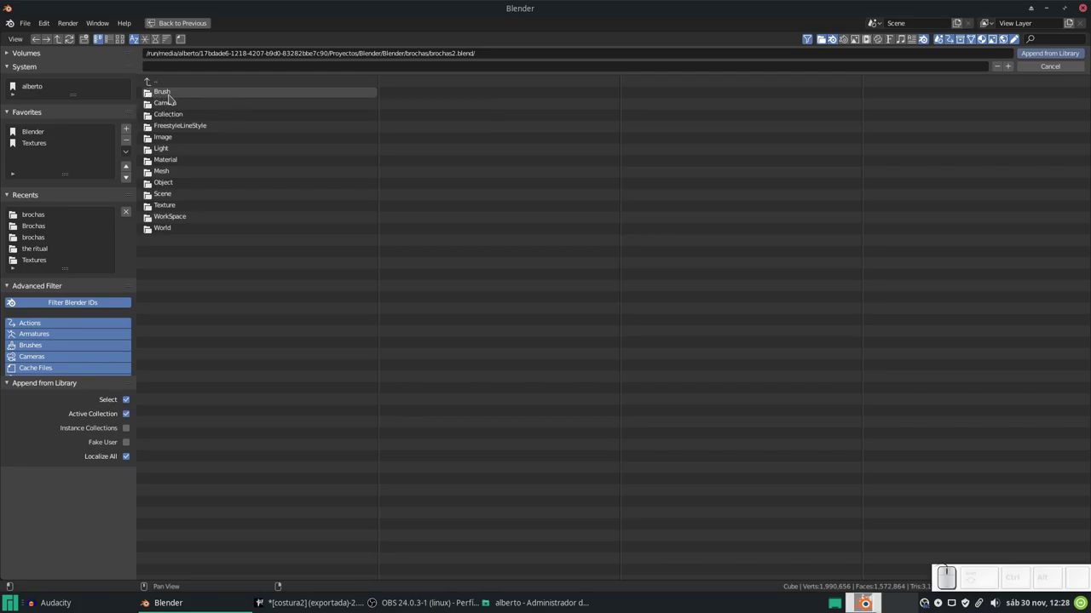
pyautogui.click(172, 98)
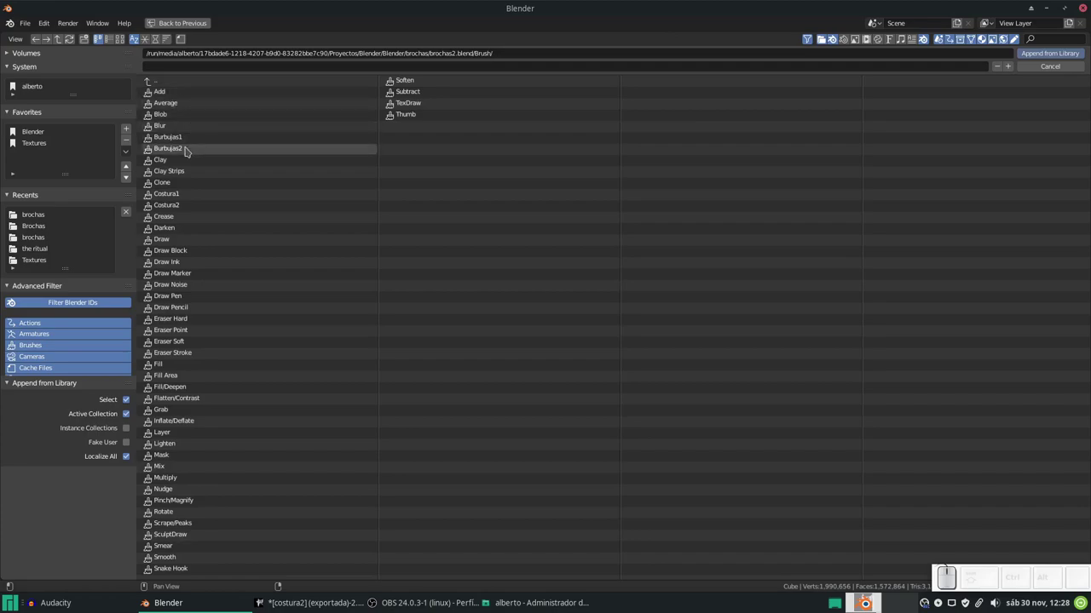
# Select the Burbujas2 and Costura2 brushes and append them from the library
pyautogui.click(189, 150)
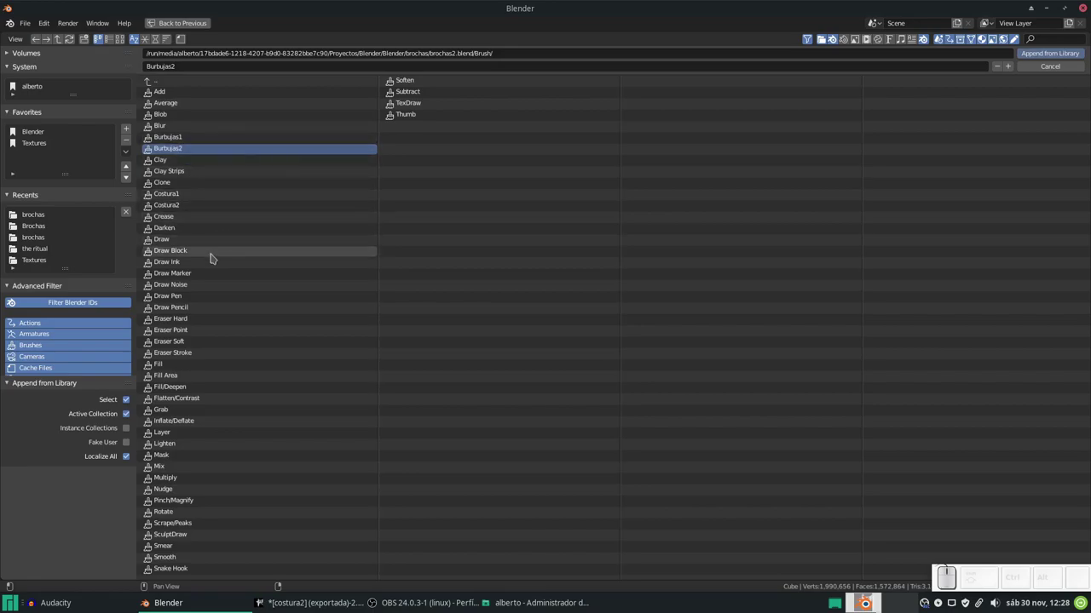
pyautogui.click(184, 206)
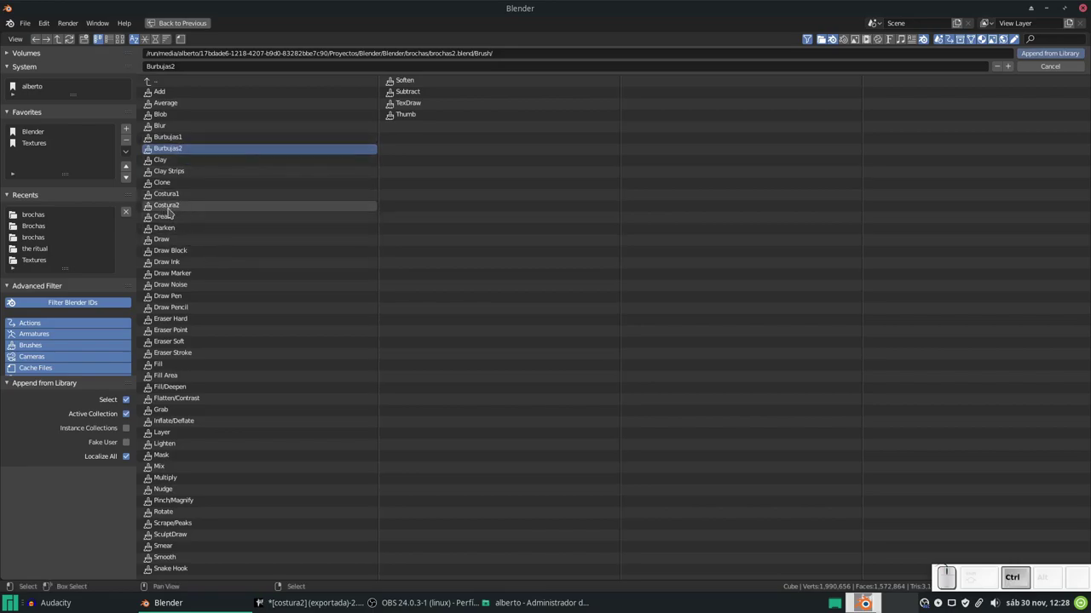
pyautogui.click(172, 211)
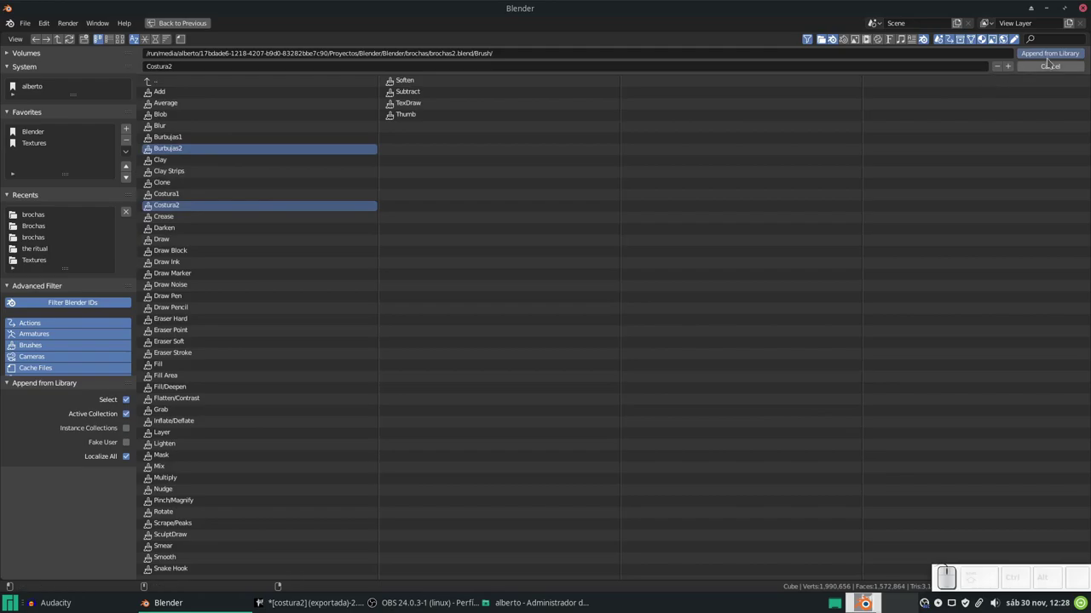
pyautogui.click(1055, 52)
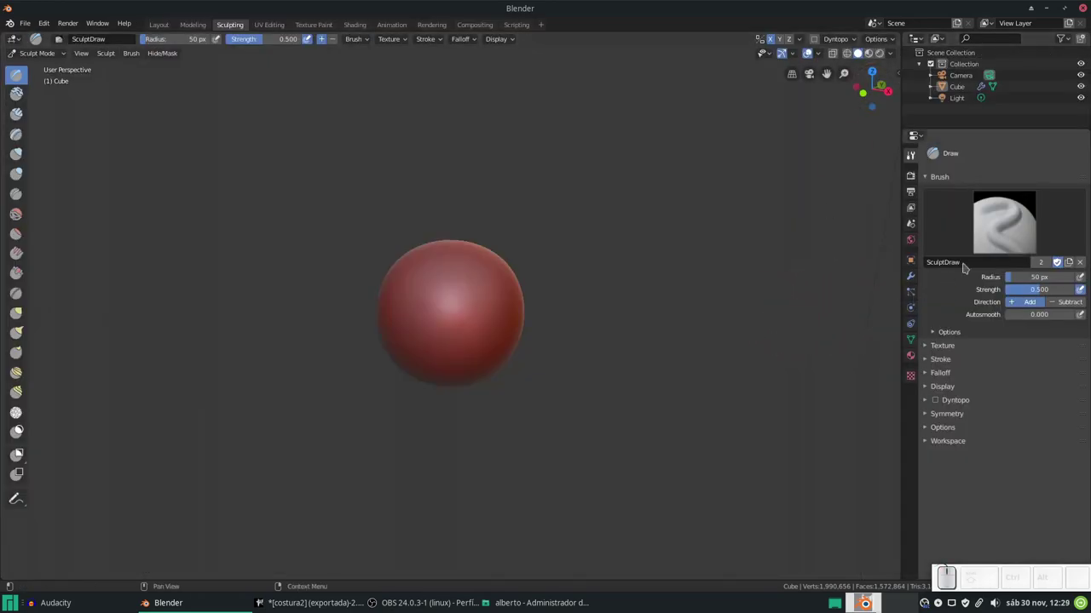
# Select a brush from the toolbar to start sculpting on the sphere
pyautogui.click(23, 77)
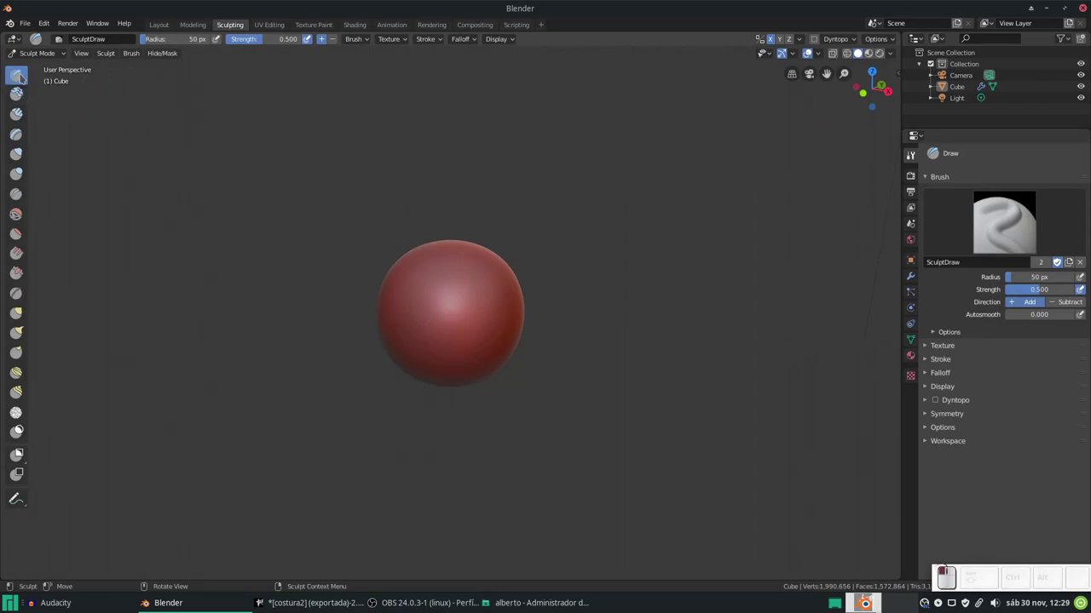
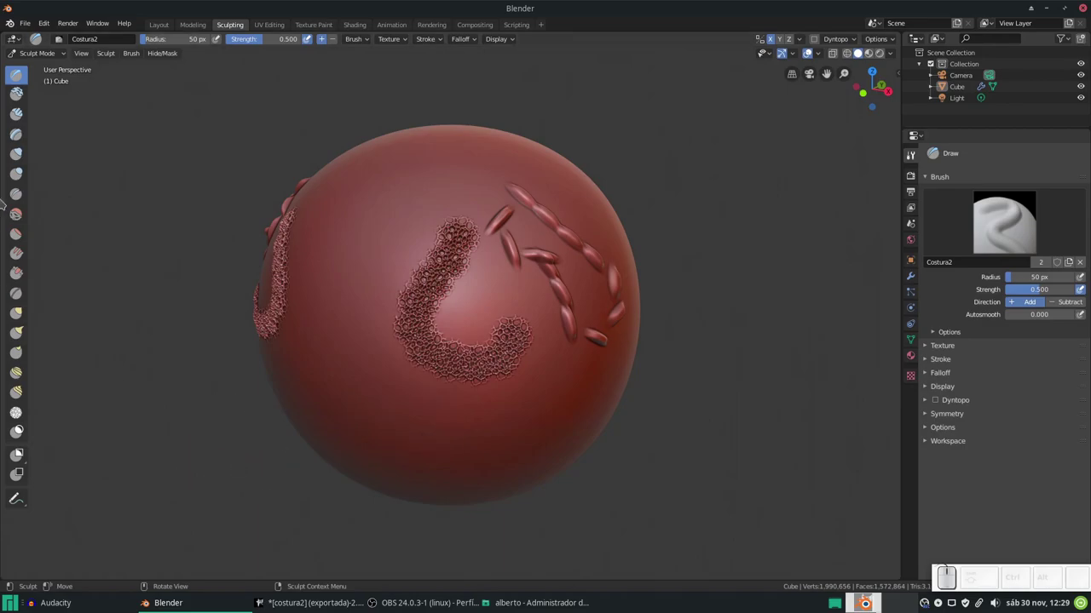
pyautogui.click(33, 25)
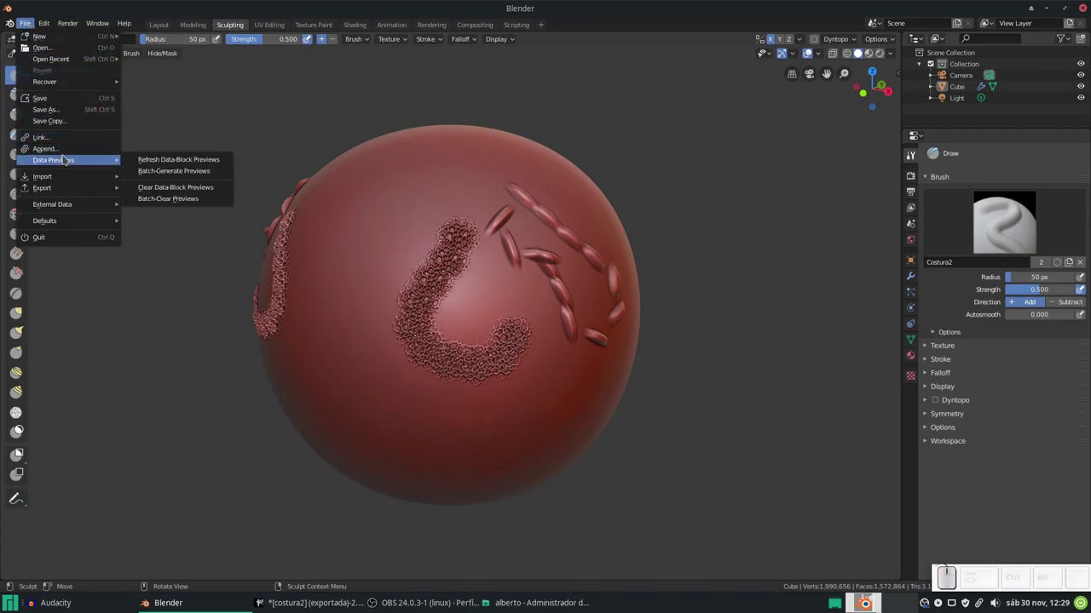
pyautogui.click(66, 156)
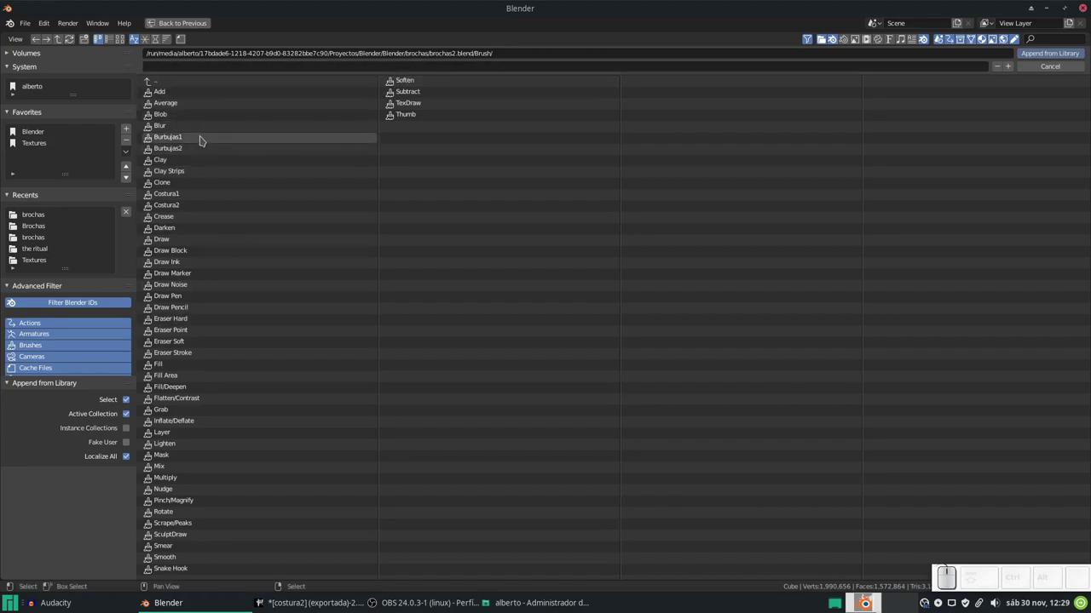
pyautogui.press('Escape')
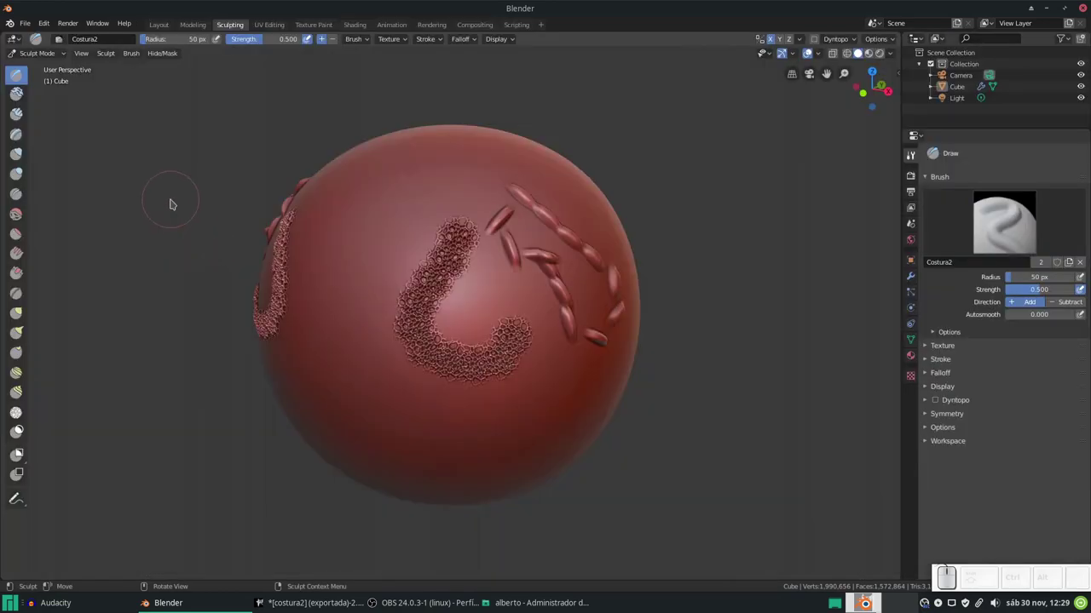
pyautogui.click(33, 26)
pyautogui.click(68, 152)
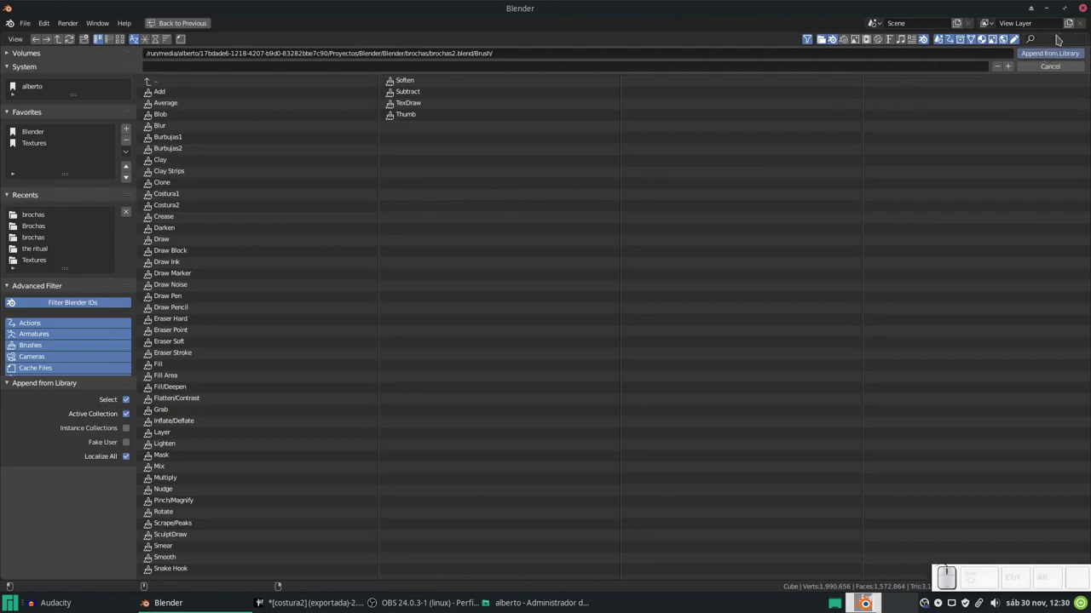
pyautogui.press('Escape')
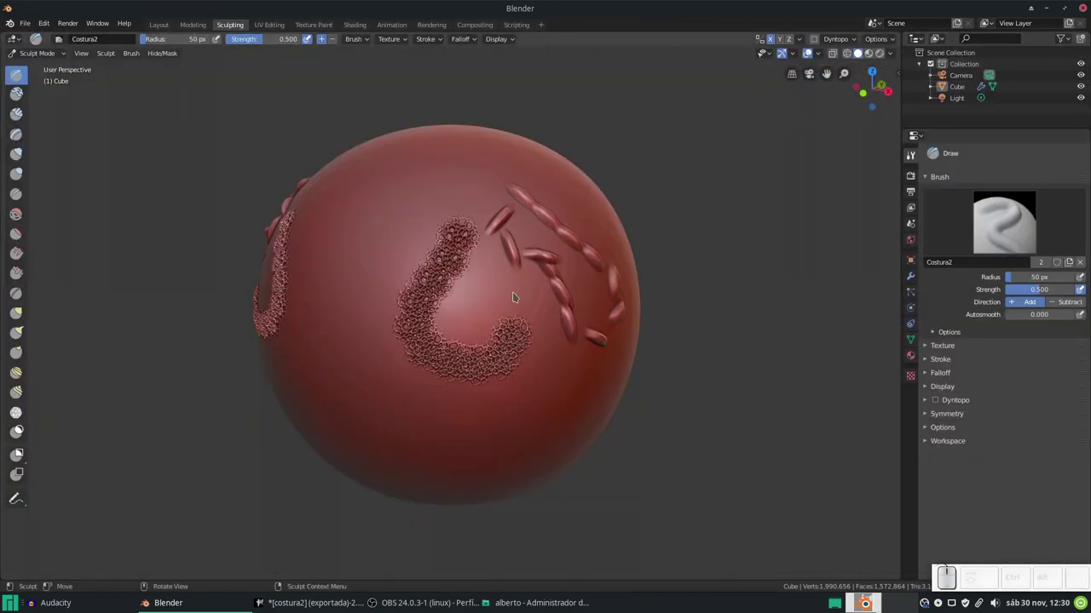
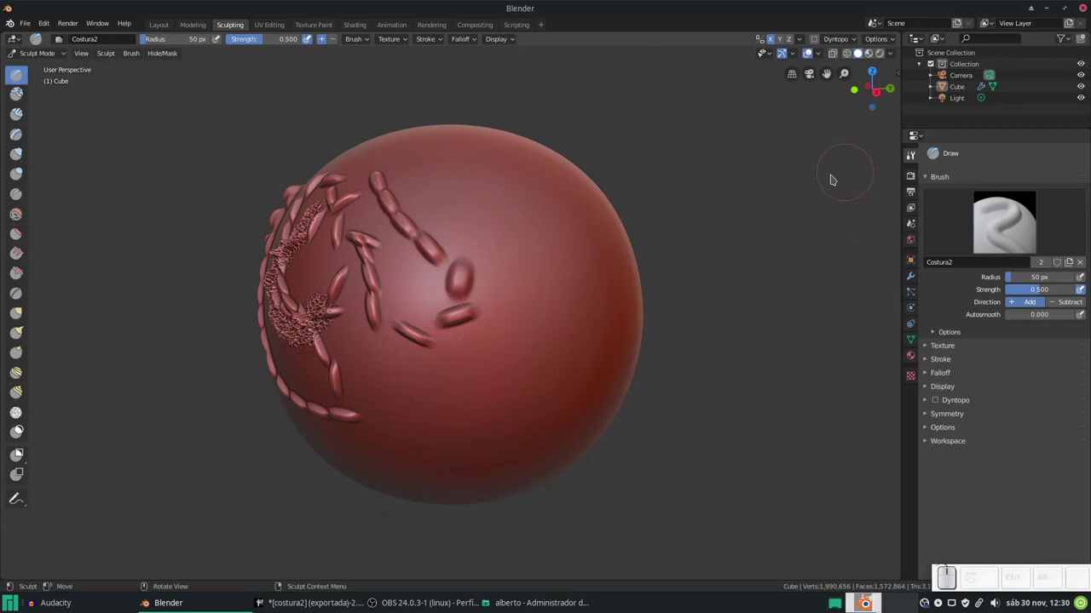
# Show the Texture panel for the Costura2 brush in the tool properties
pyautogui.click(915, 377)
pyautogui.scroll(-3)
pyautogui.click(914, 156)
pyautogui.click(944, 349)
# Toggle Fake User on the Costura2 texture so it stays saved when unused
pyautogui.scroll(-3)
pyautogui.scroll(3)
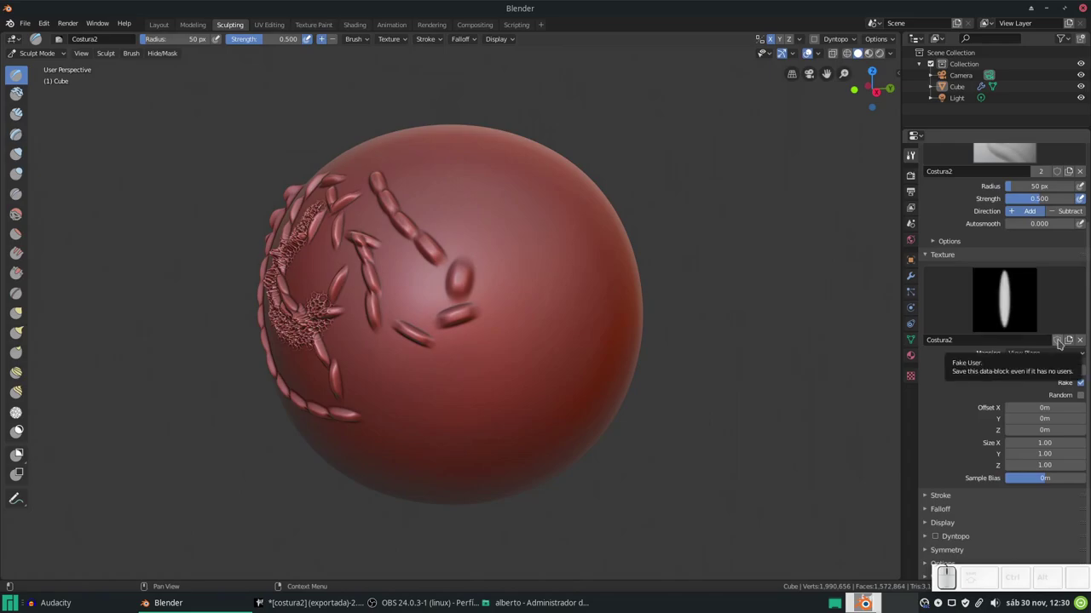
pyautogui.click(1061, 342)
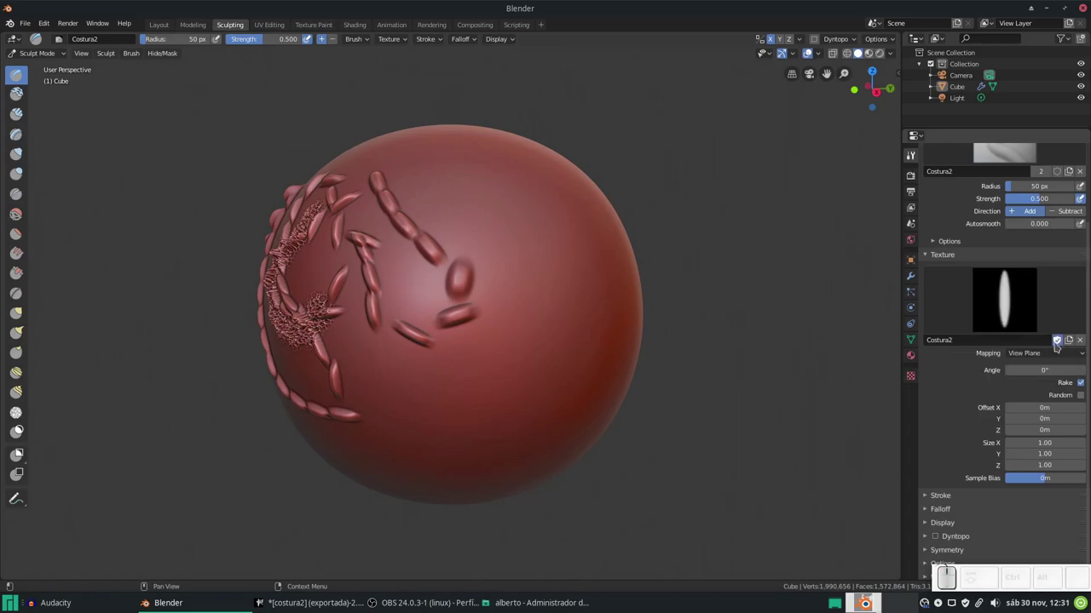
pyautogui.click(1057, 342)
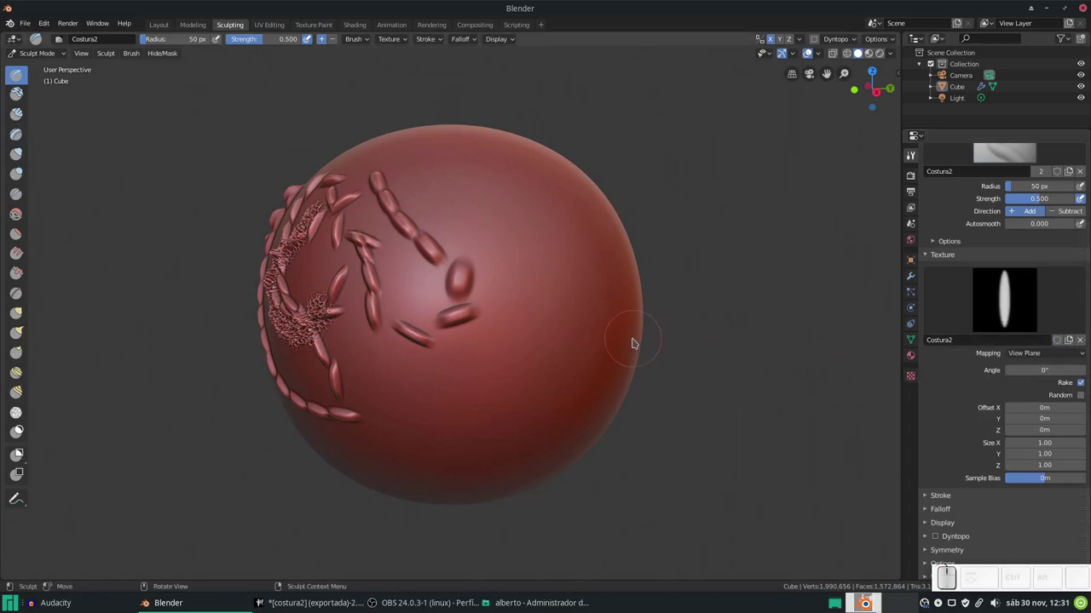